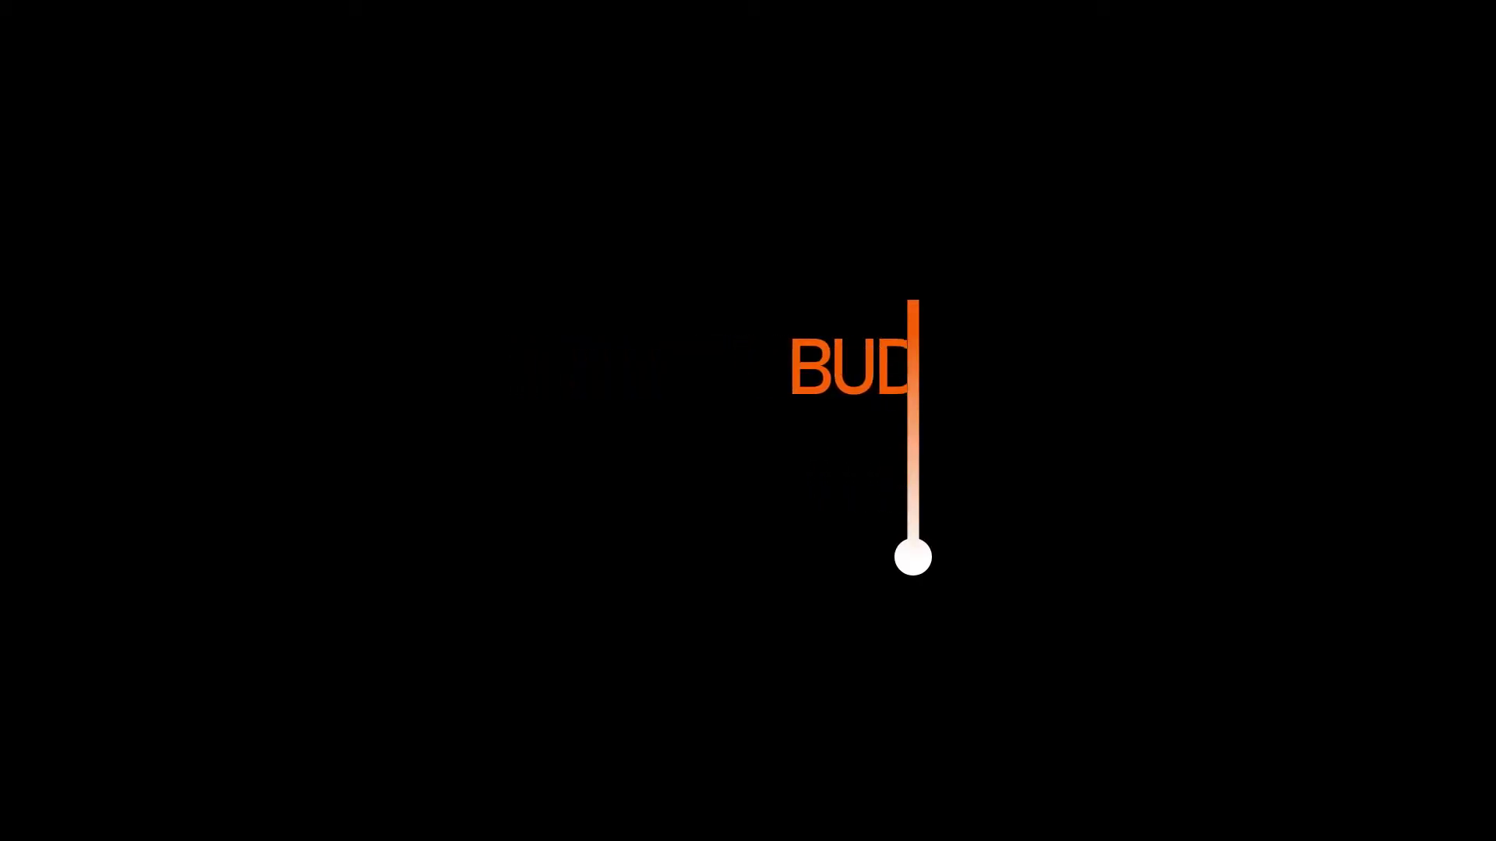
- Open Composition Settings with the HDTV 1080 29.97 preset and a 6-second duration
{"action": "left_click_drag", "start_coordinate": [687, 321], "coordinate": [1107, 527]}
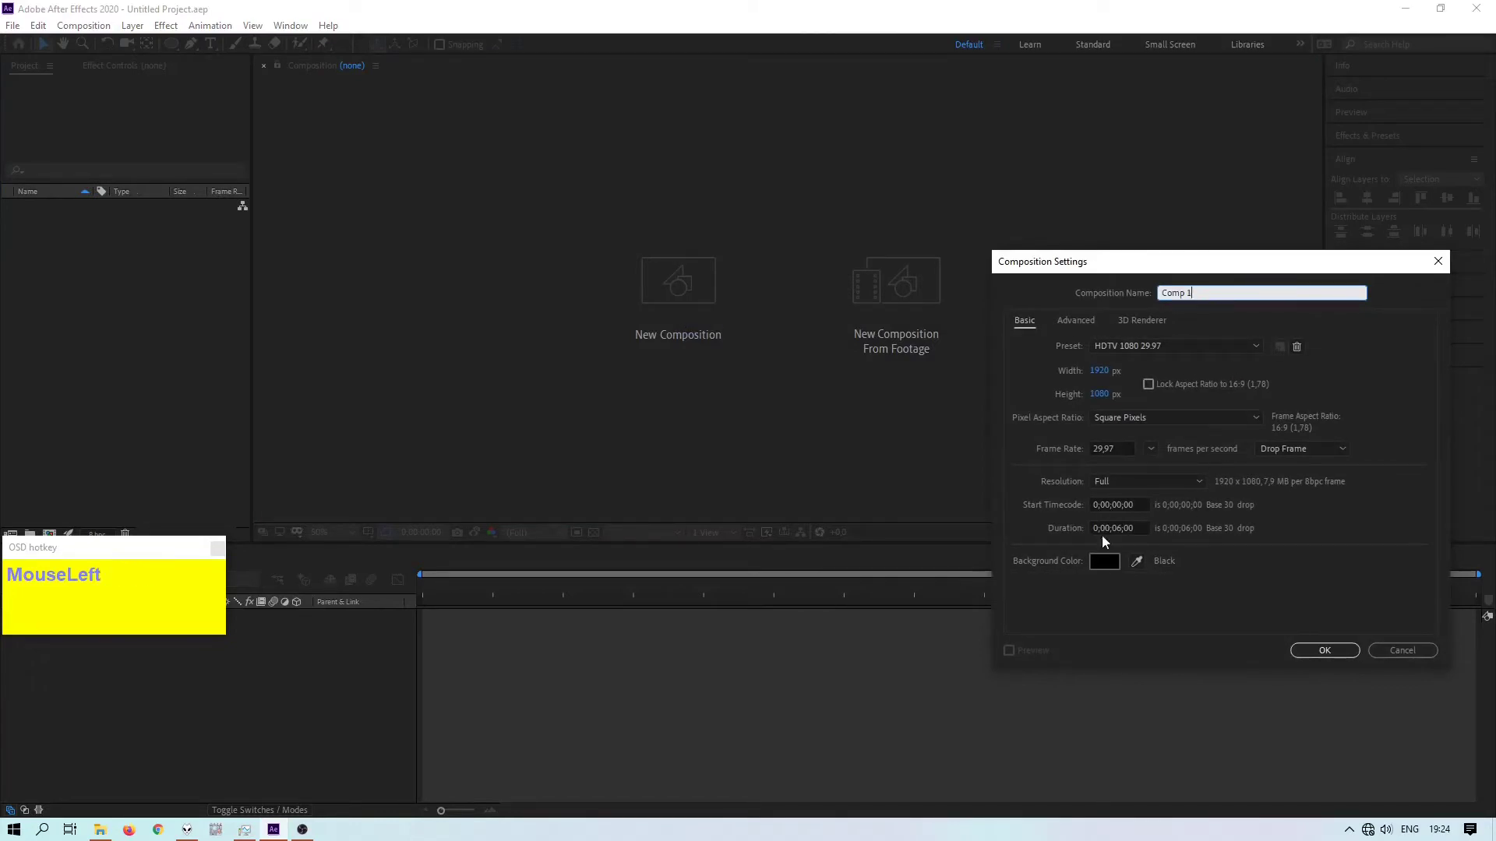
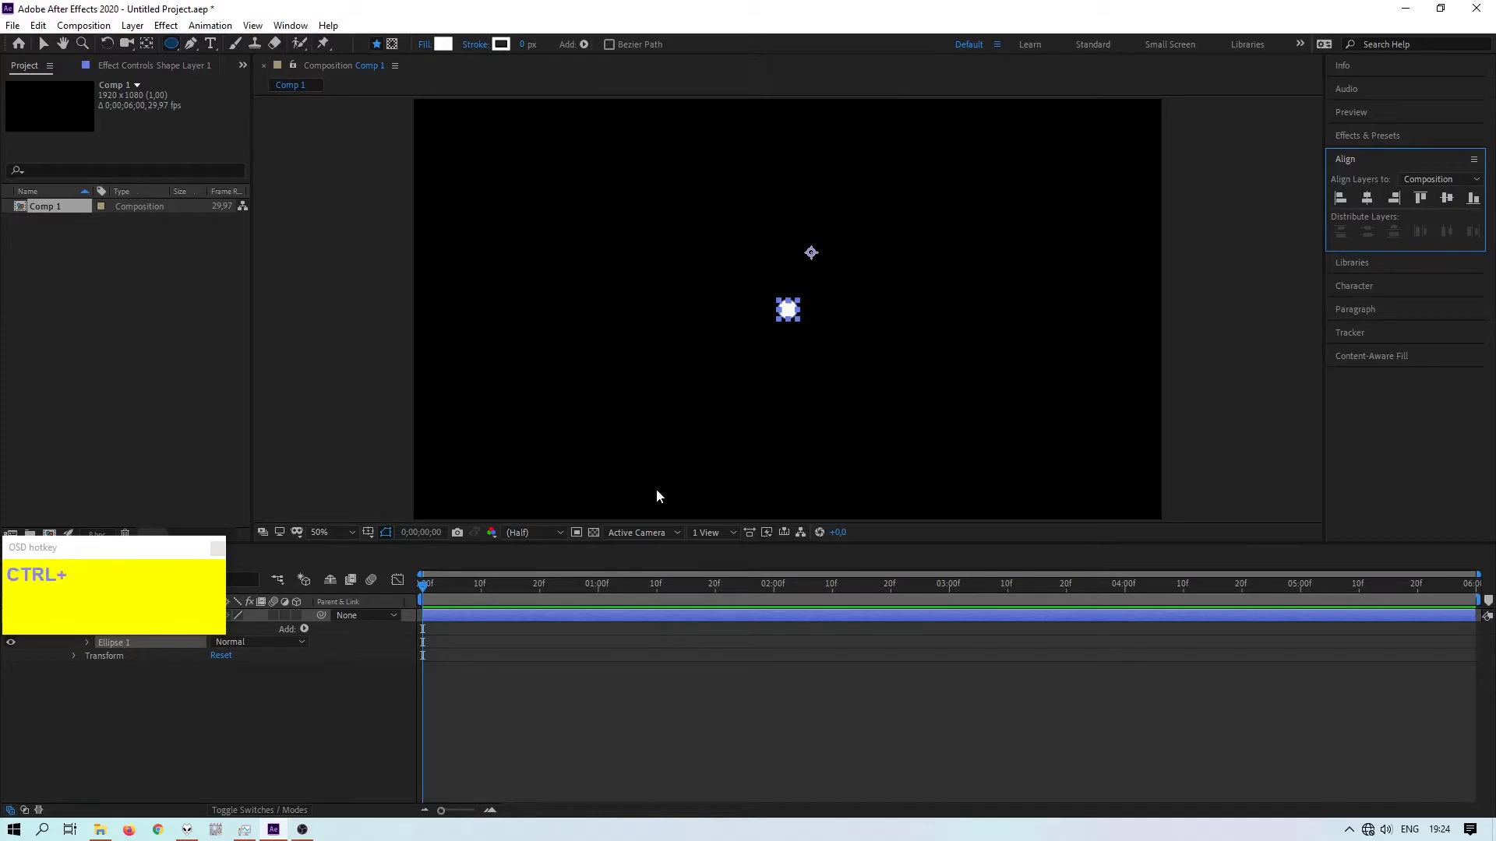
- Centre the anchor point of the small white circle in Comp 1
{"action": "key", "text": "Home"}
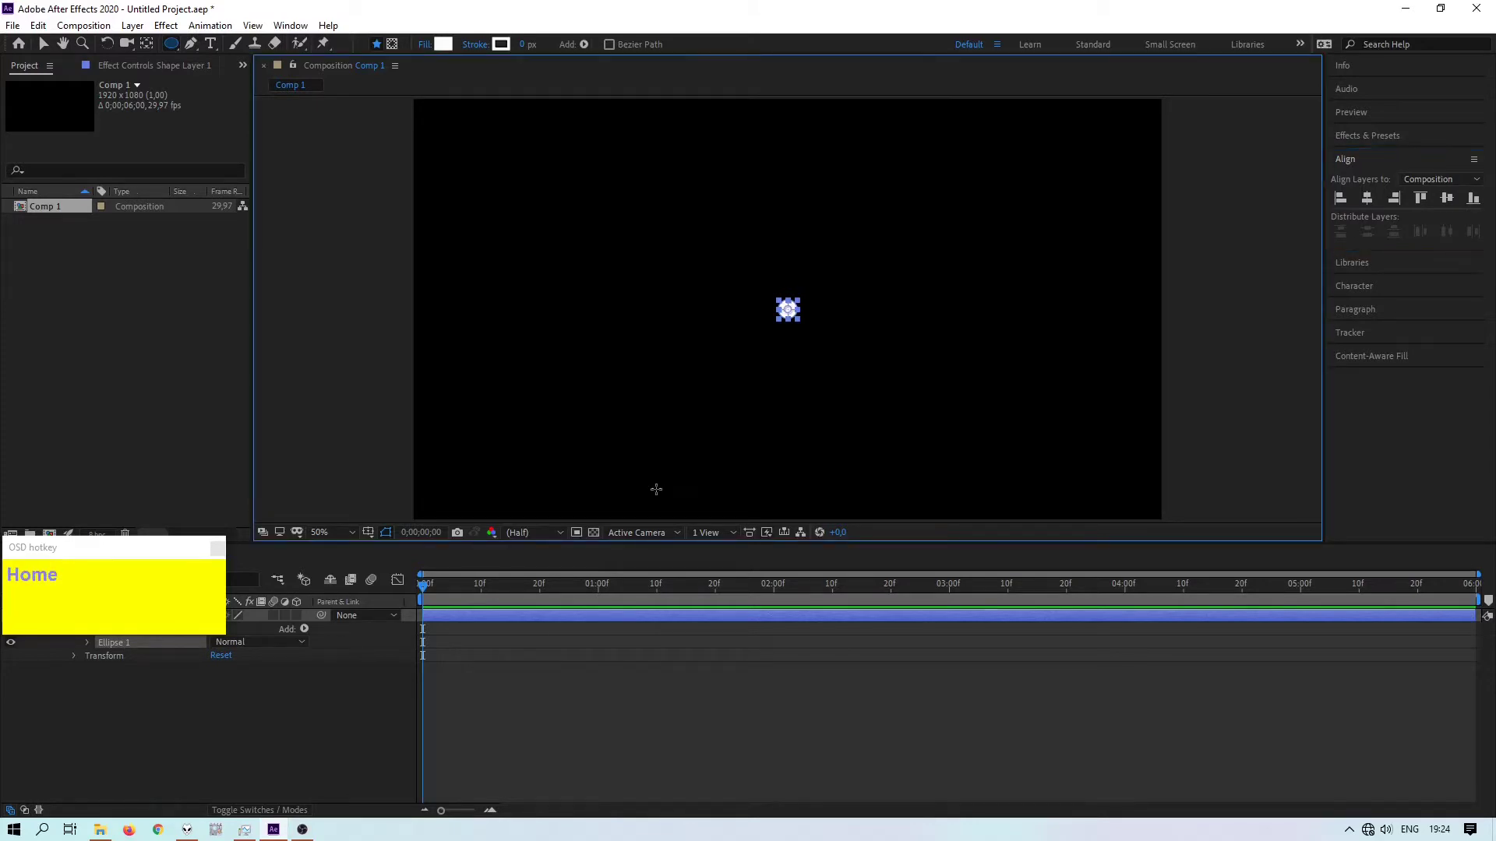
- Zoom the viewer to 100% and add a full-size Scale keyframe for the circle at frame 10
{"action": "left_click", "coordinate": [49, 48]}
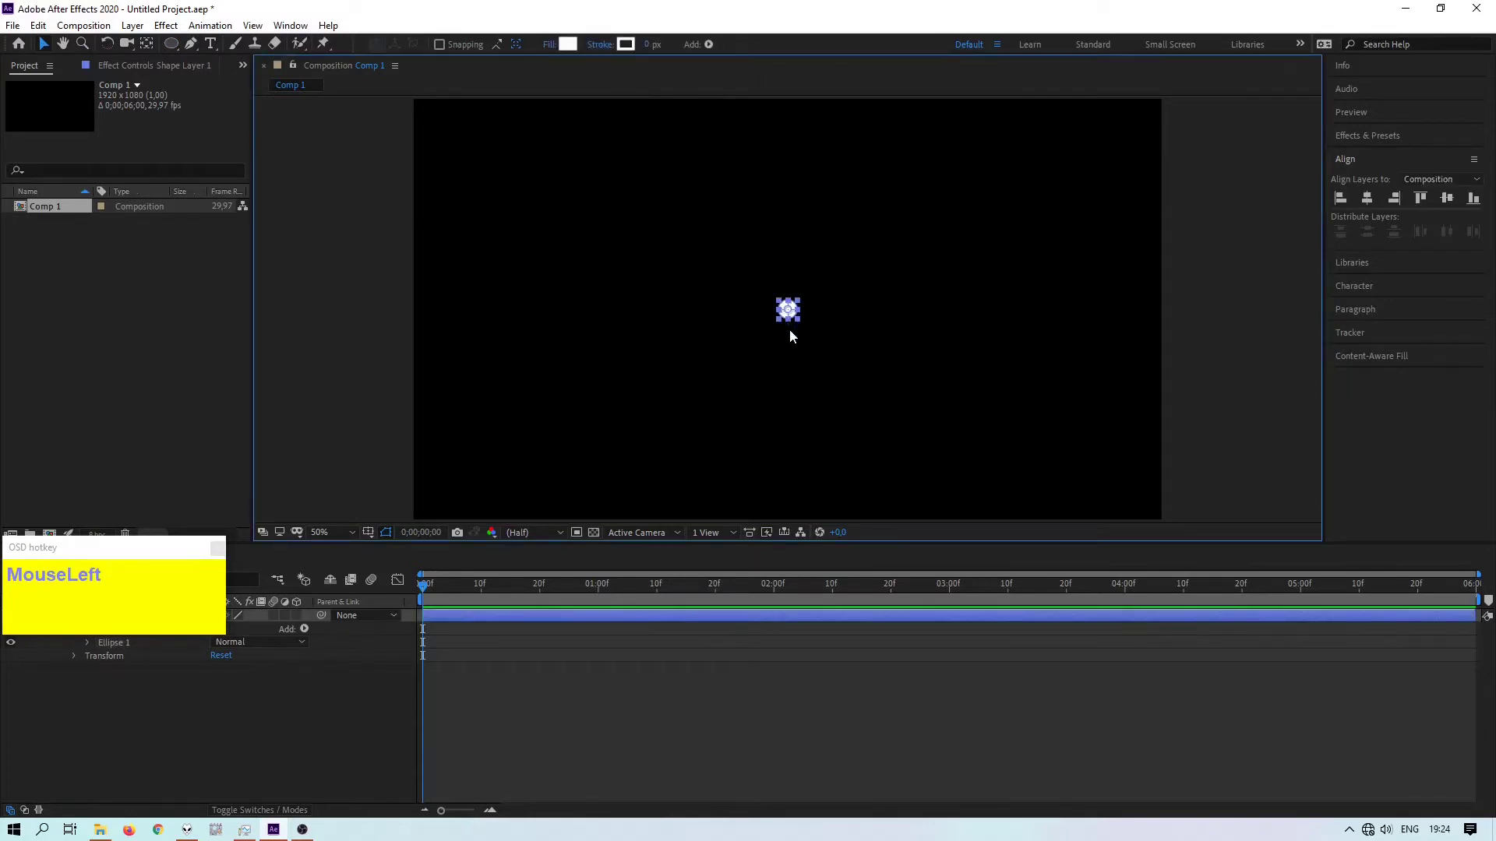
{"action": "scroll", "scroll_direction": "up", "scroll_amount": 3}
{"action": "scroll", "scroll_direction": "down", "scroll_amount": 3}
{"action": "scroll", "scroll_direction": "up", "scroll_amount": 3}
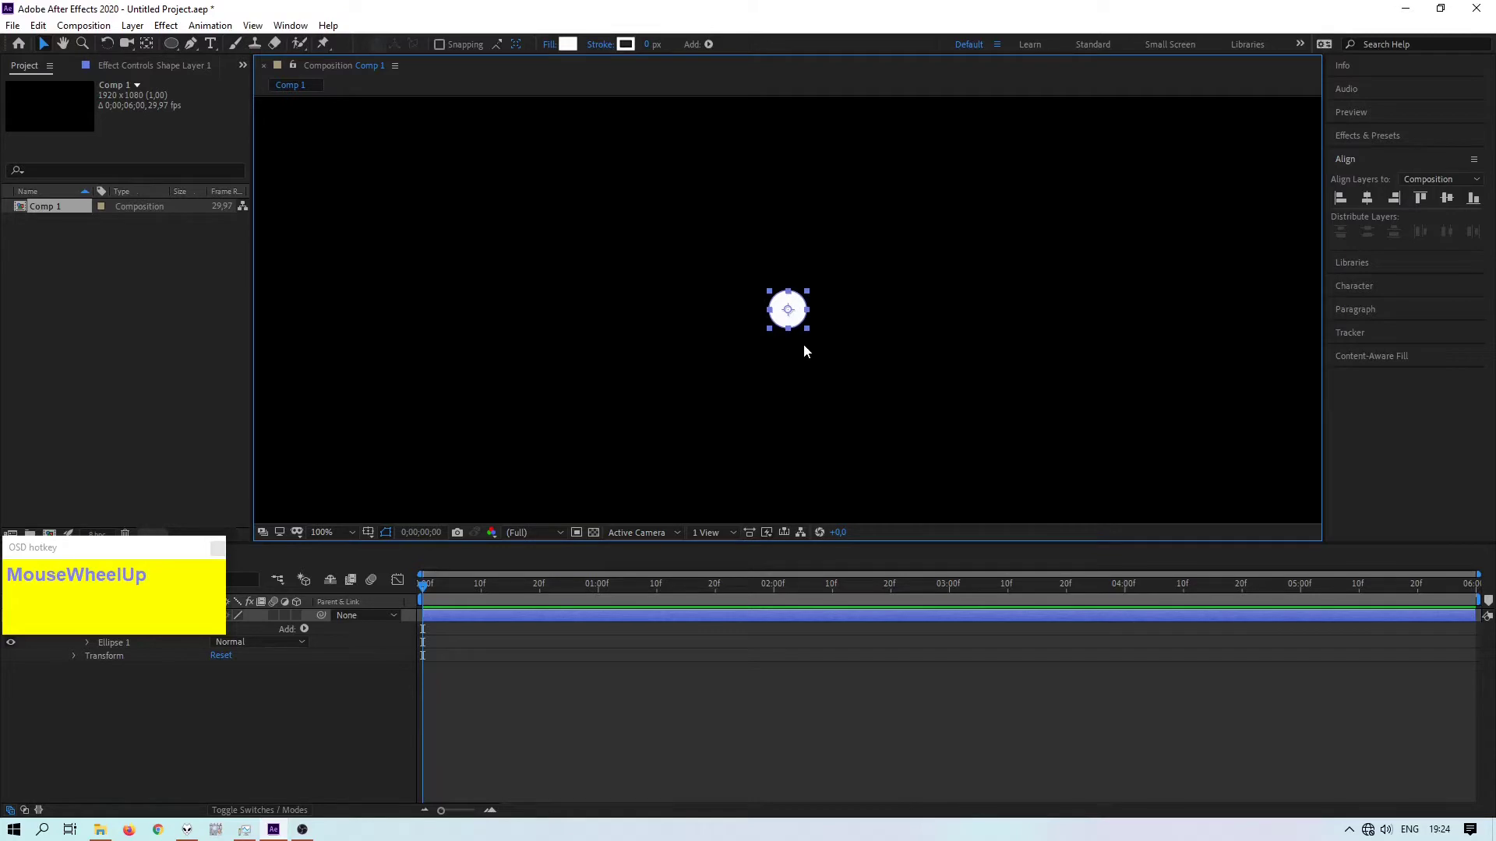
{"action": "left_click_drag", "start_coordinate": [161, 562], "coordinate": [343, 649]}
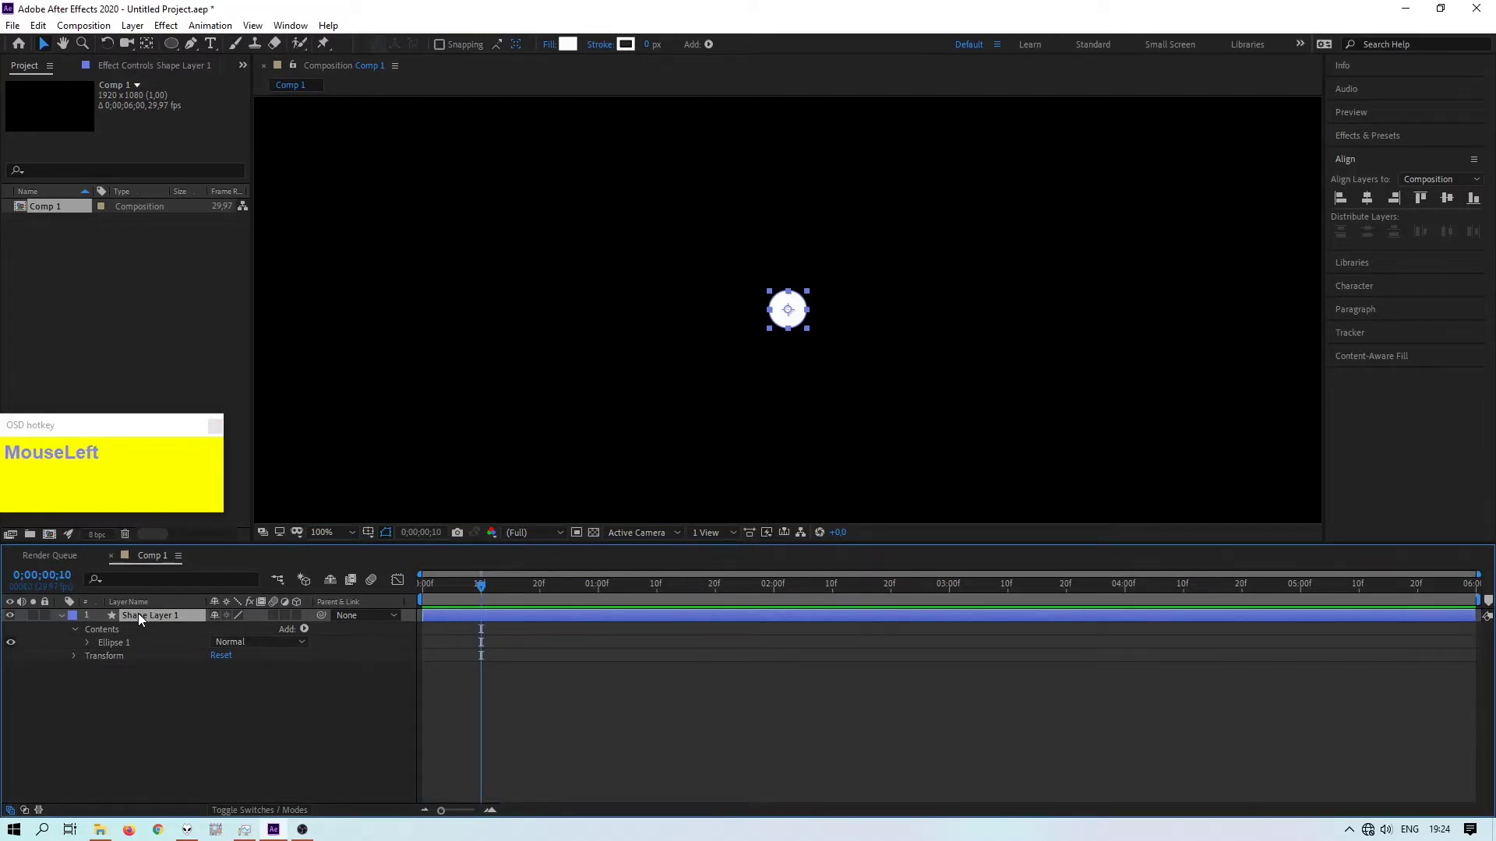
{"action": "key", "text": "s"}
- Set the circle's Scale to 0% at frame 5 so it grows from a tiny dot
{"action": "left_click_drag", "start_coordinate": [113, 630], "coordinate": [268, 632]}
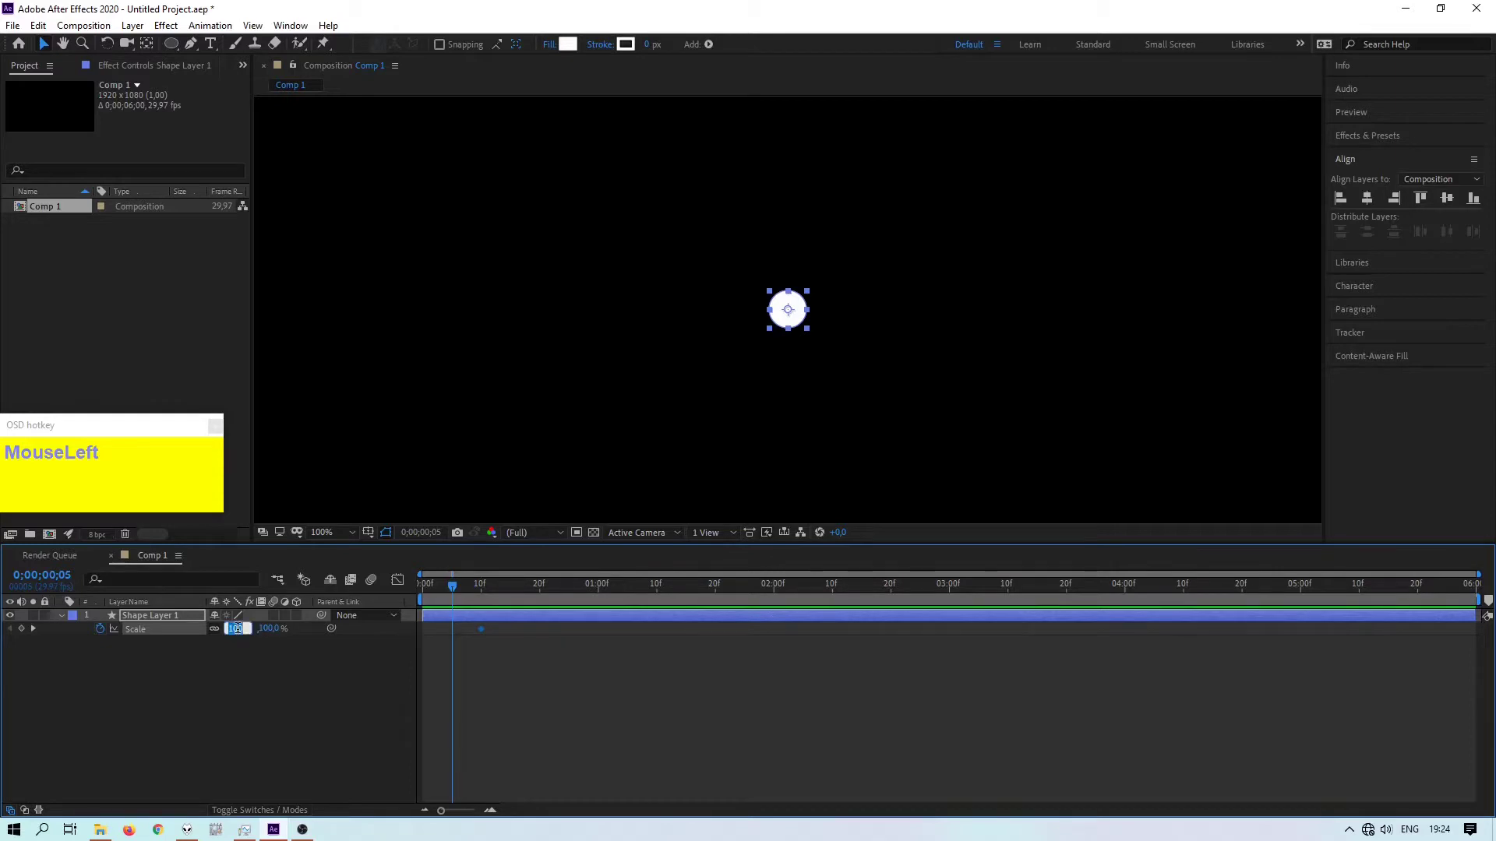
{"action": "key", "text": "KP_0"}
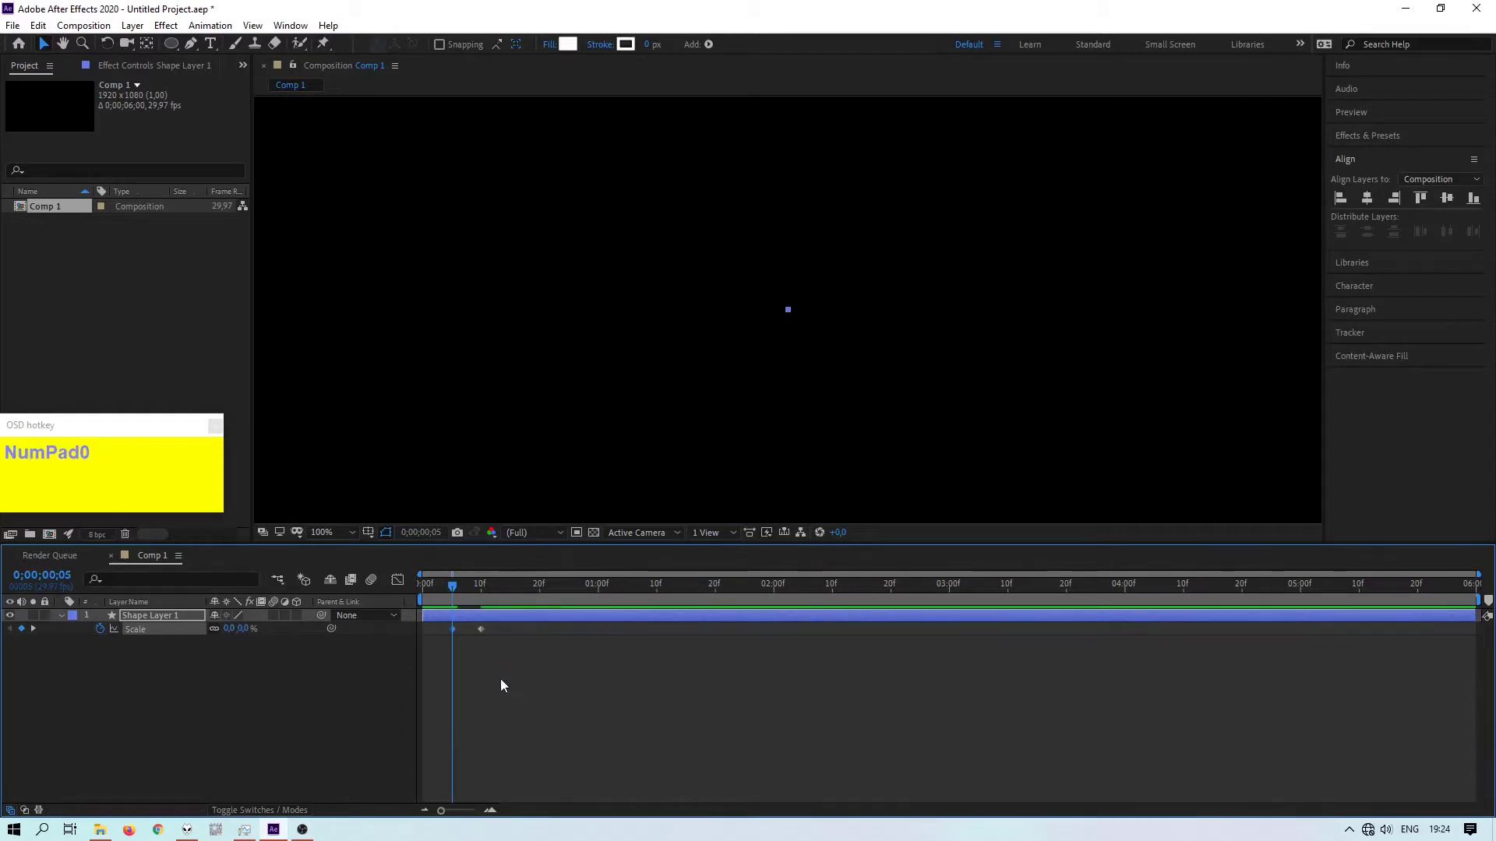
{"action": "left_click_drag", "start_coordinate": [518, 662], "coordinate": [679, 353]}
{"action": "scroll", "scroll_direction": "down", "scroll_amount": 3}
{"action": "scroll", "scroll_direction": "up", "scroll_amount": 3}
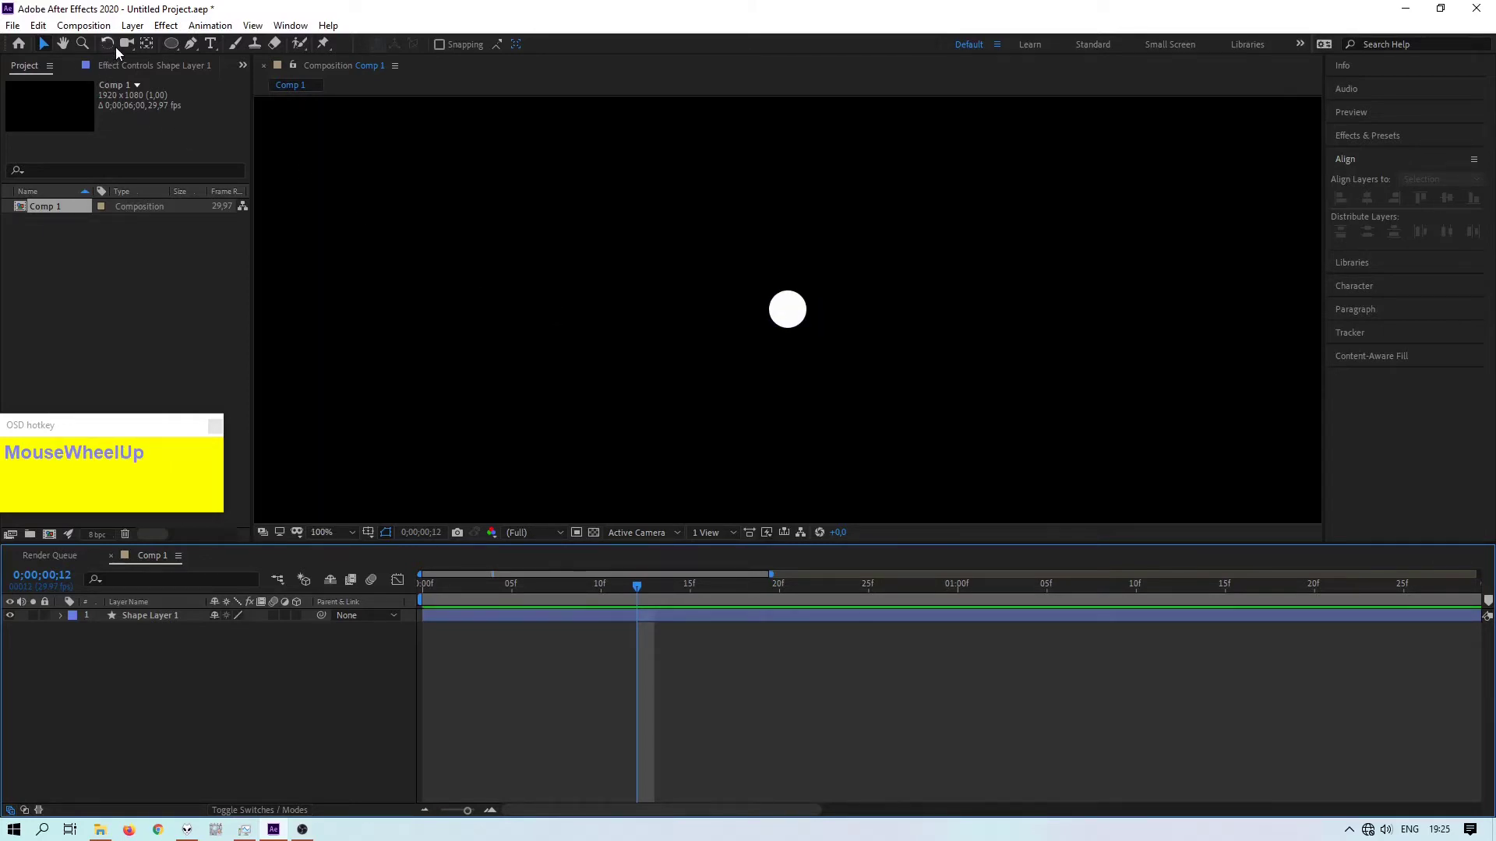
- Draw a 15 px white vertical line and move the circle to its bottom end
{"action": "left_click", "coordinate": [194, 46]}
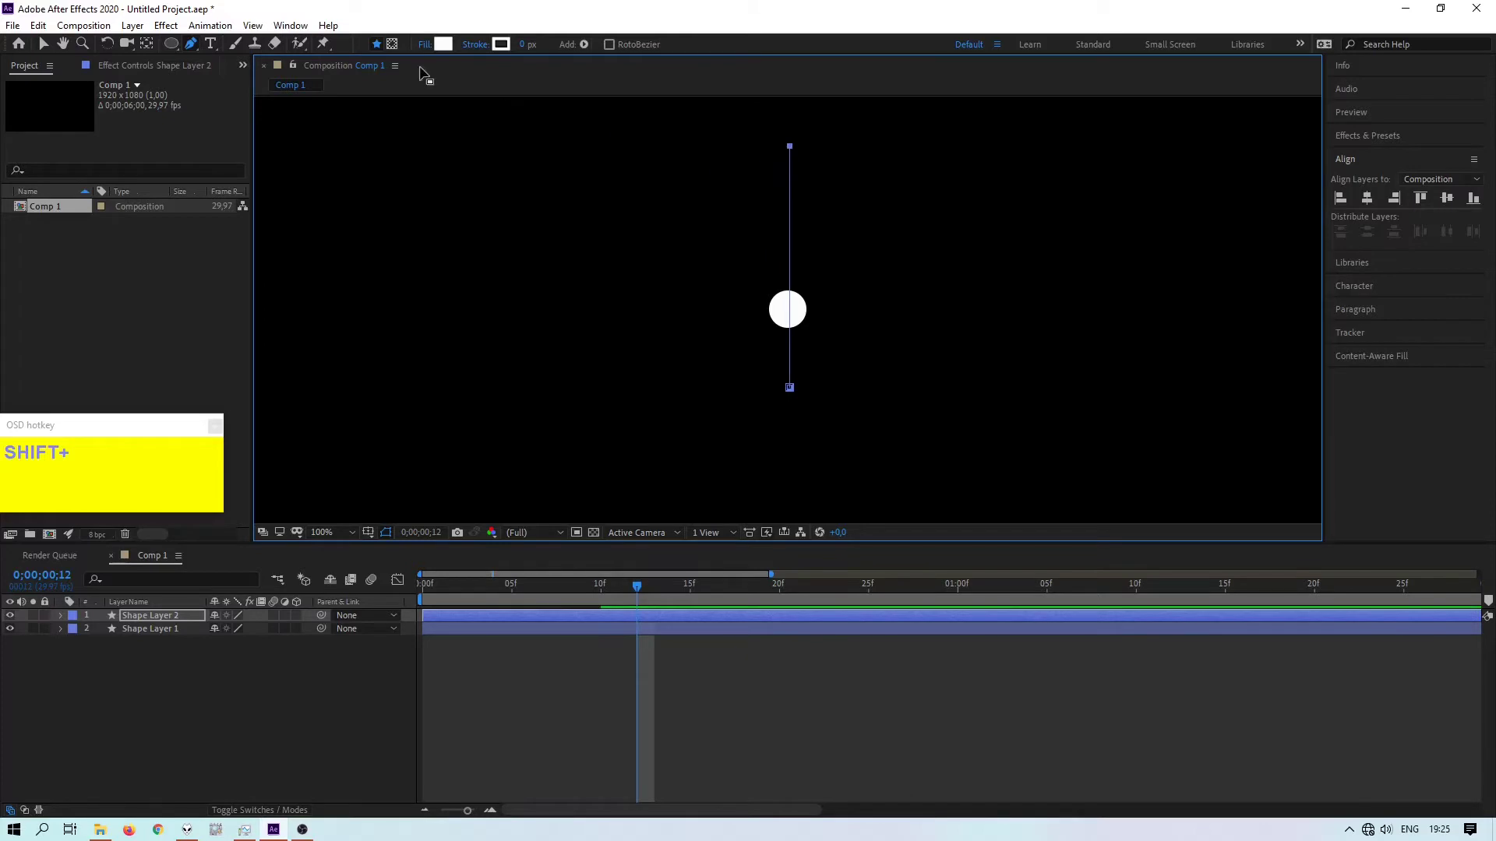
{"action": "left_click", "coordinate": [423, 42]}
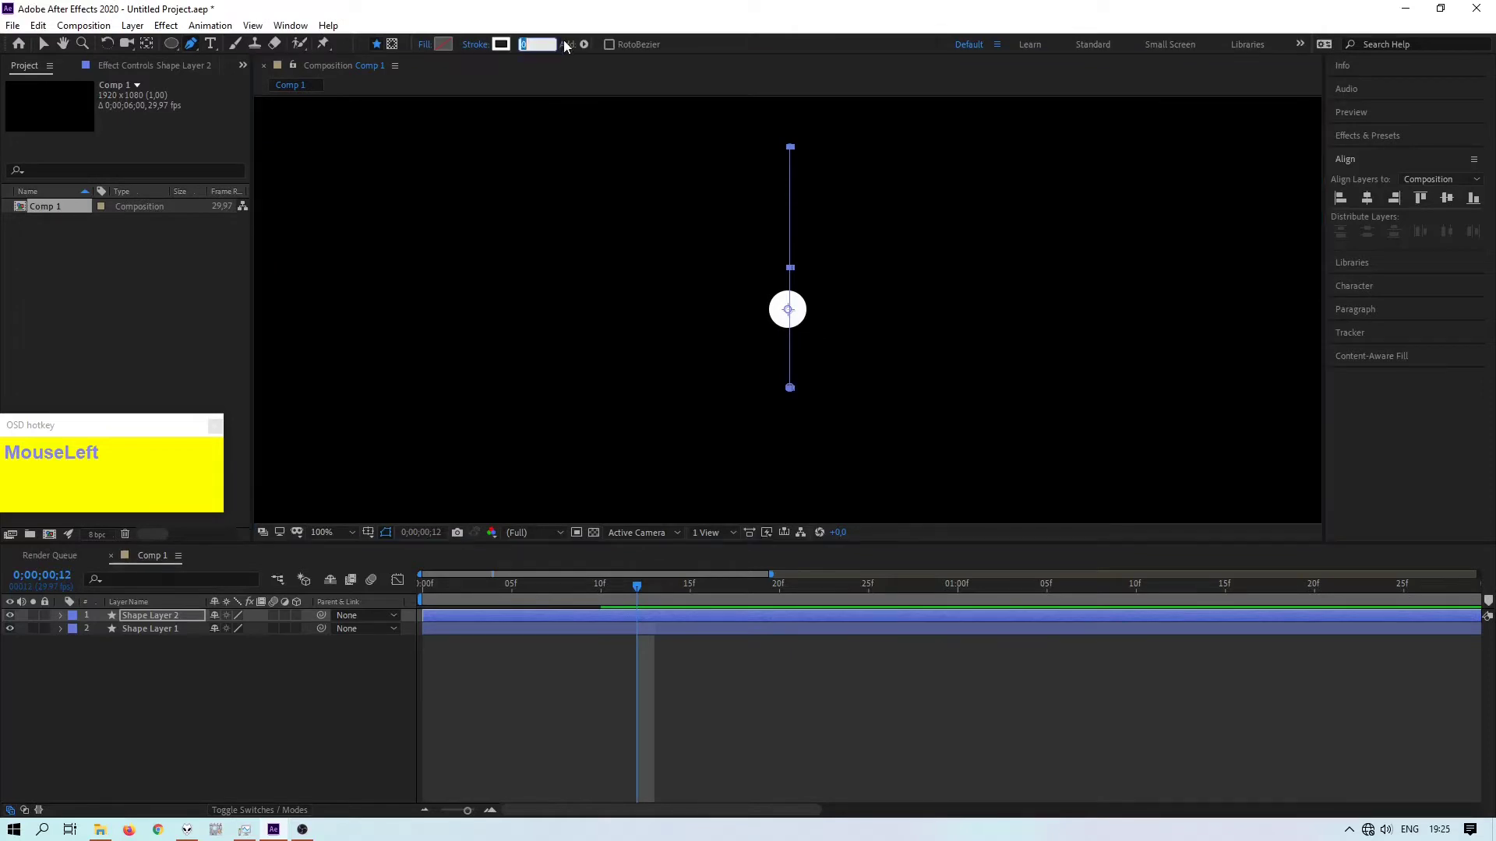
{"action": "type", "text": "15"}
{"action": "key", "text": "Return"}
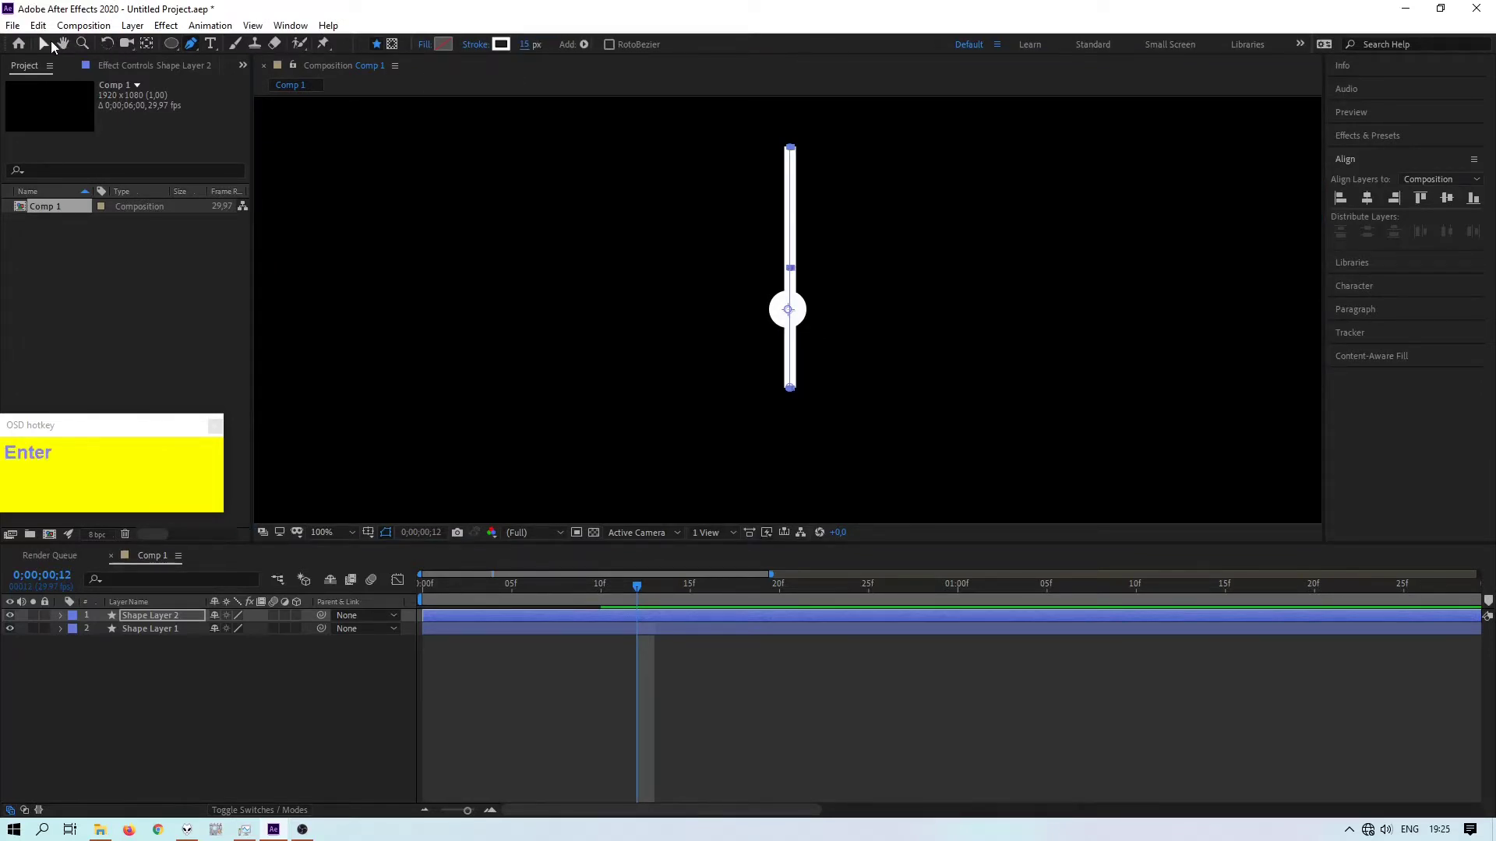
{"action": "left_click_drag", "start_coordinate": [50, 44], "coordinate": [811, 448]}
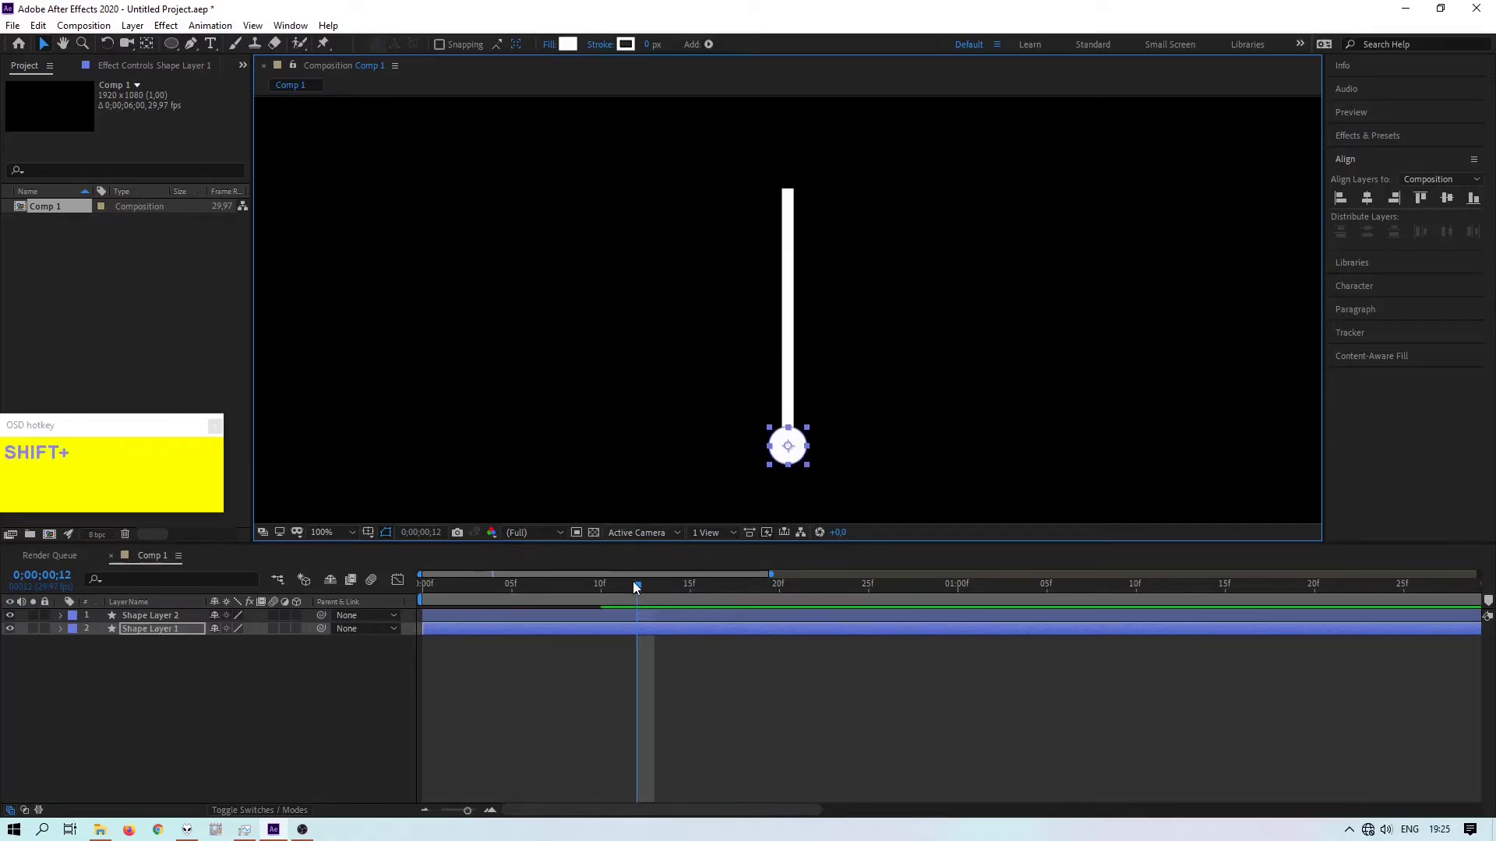
- Keyframe Trim Paths End from 0% at frame 10 to 100% at frame 20 on the line
{"action": "left_click_drag", "start_coordinate": [645, 589], "coordinate": [778, 609]}
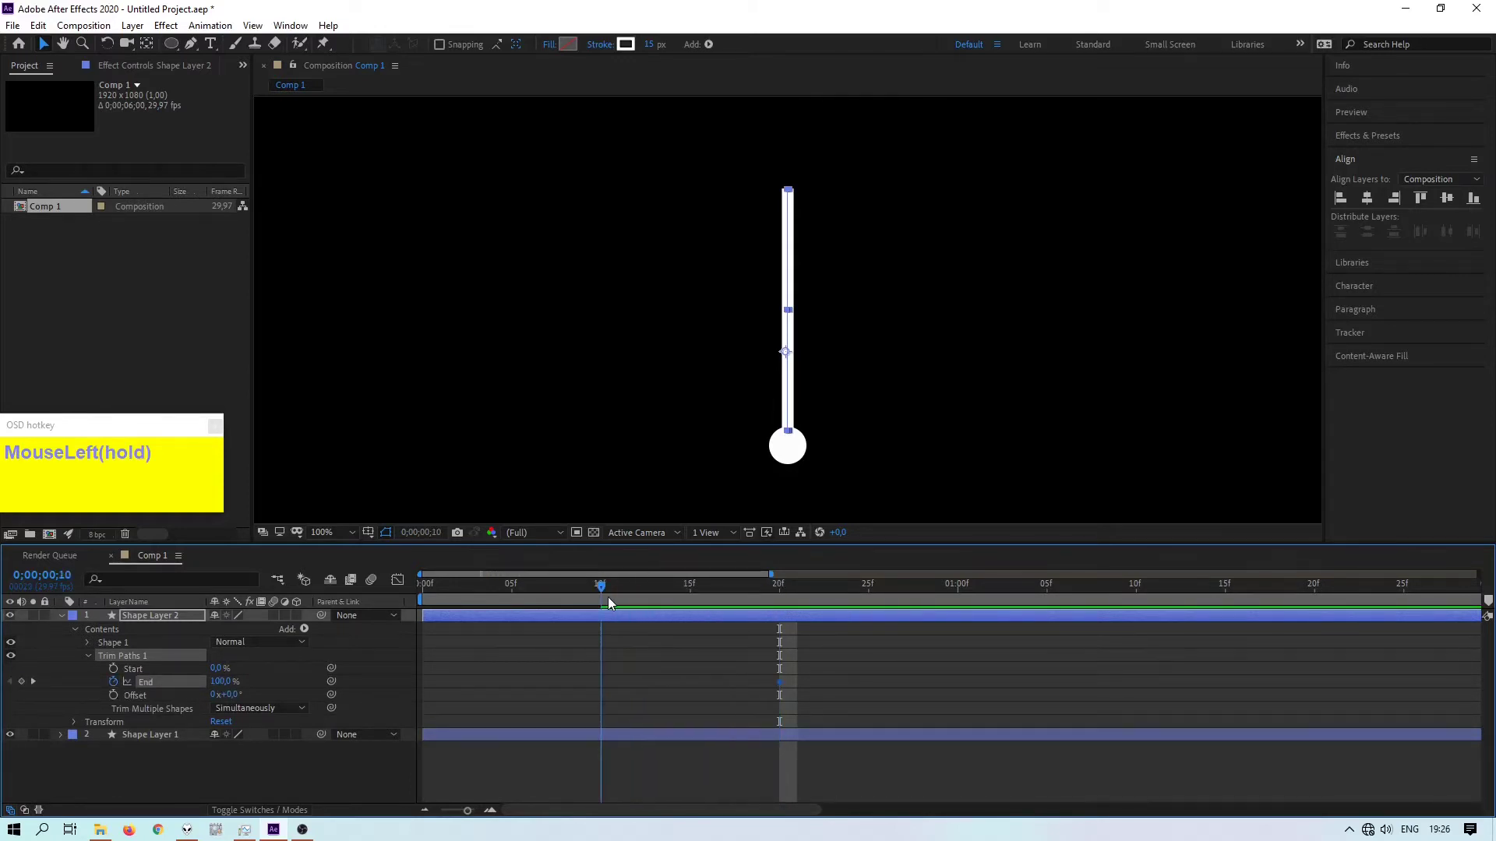
{"action": "key", "text": "KP_0"}
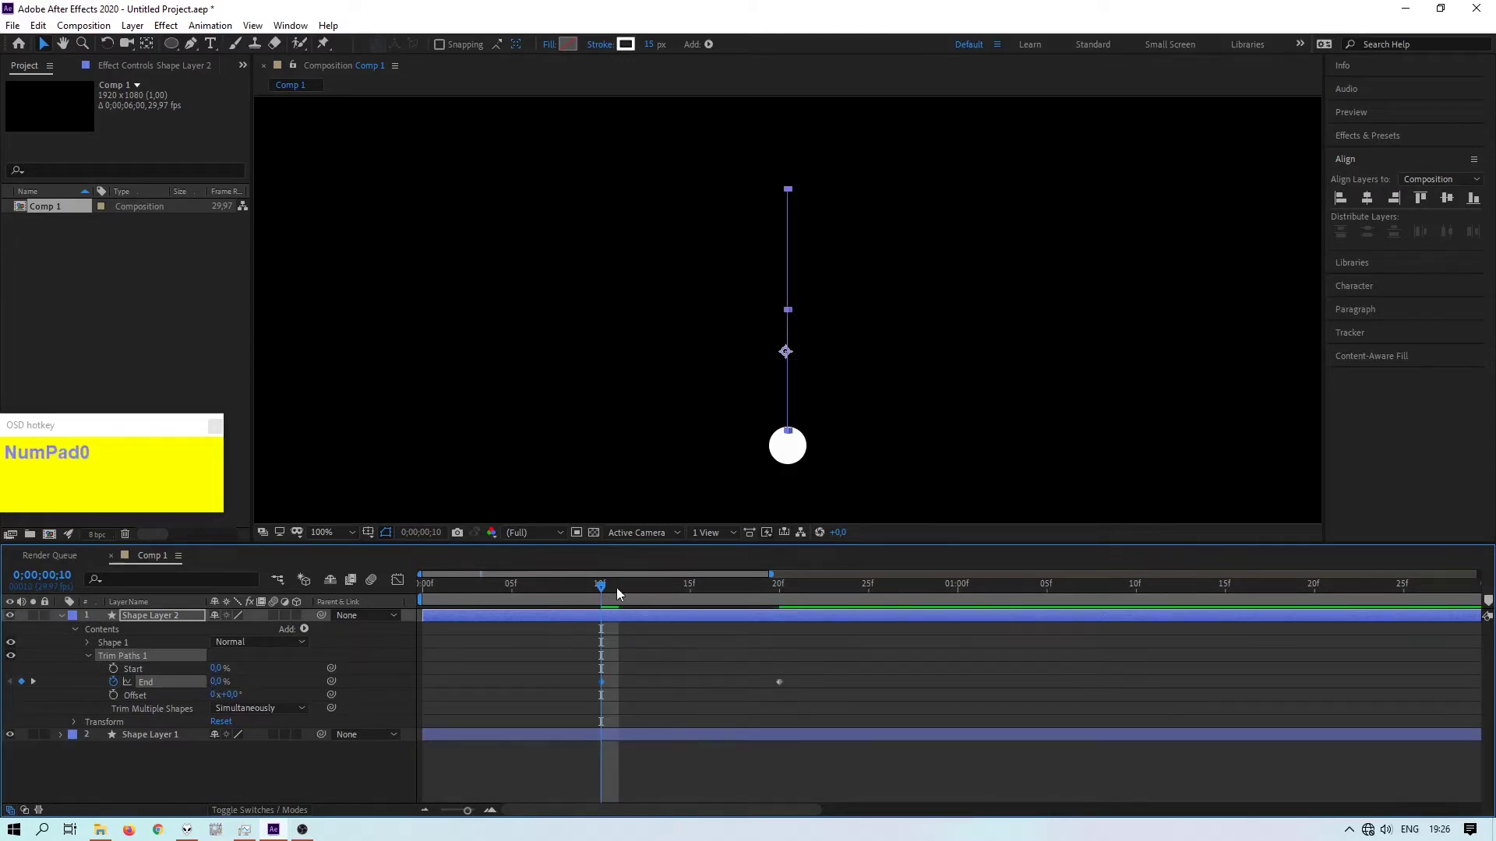
{"action": "left_click_drag", "start_coordinate": [604, 592], "coordinate": [152, 647]}
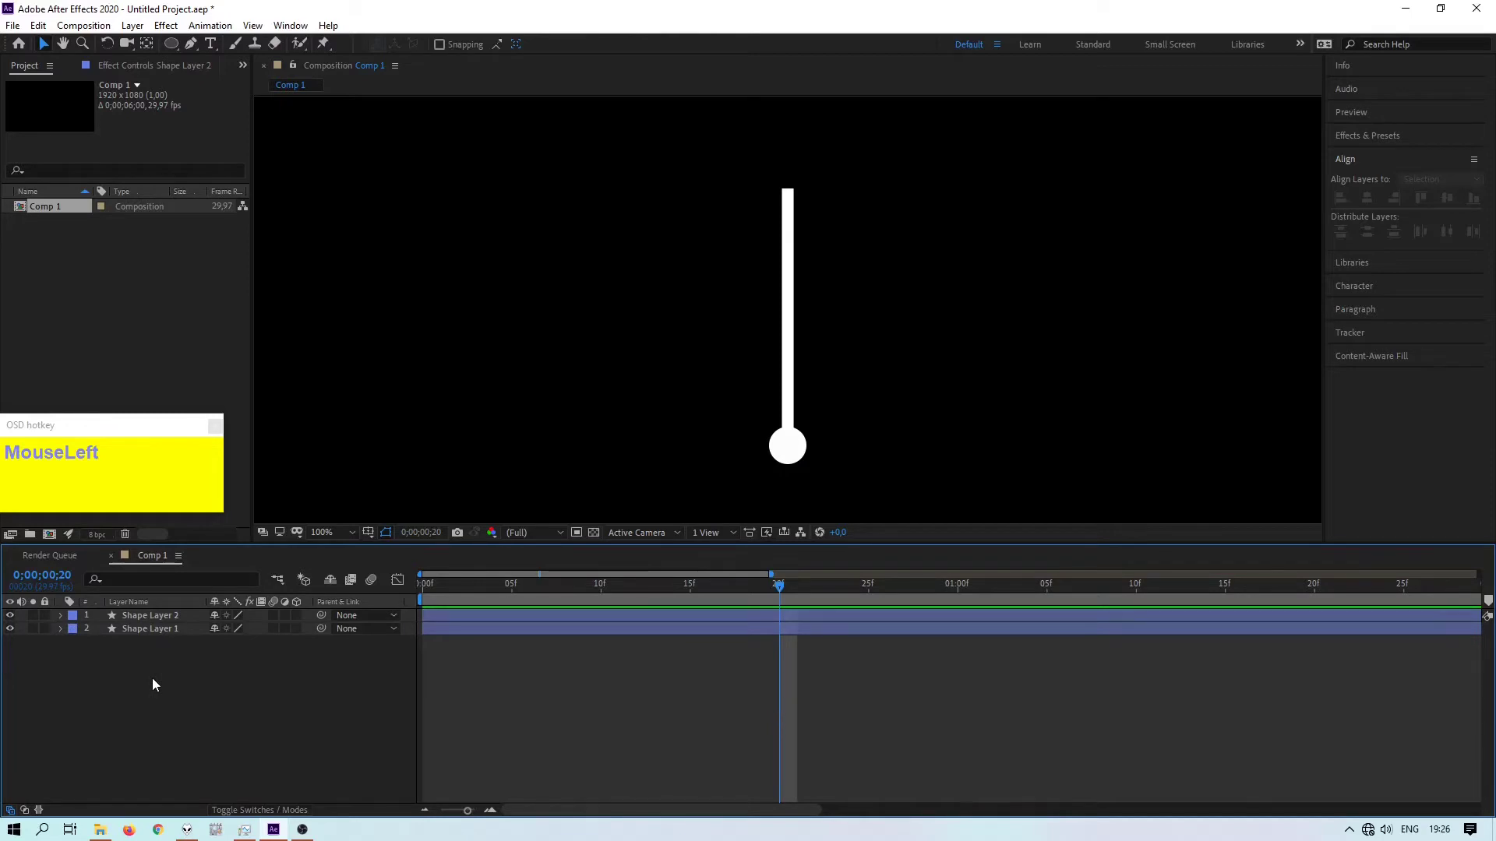
{"action": "scroll", "scroll_direction": "down", "scroll_amount": 3}
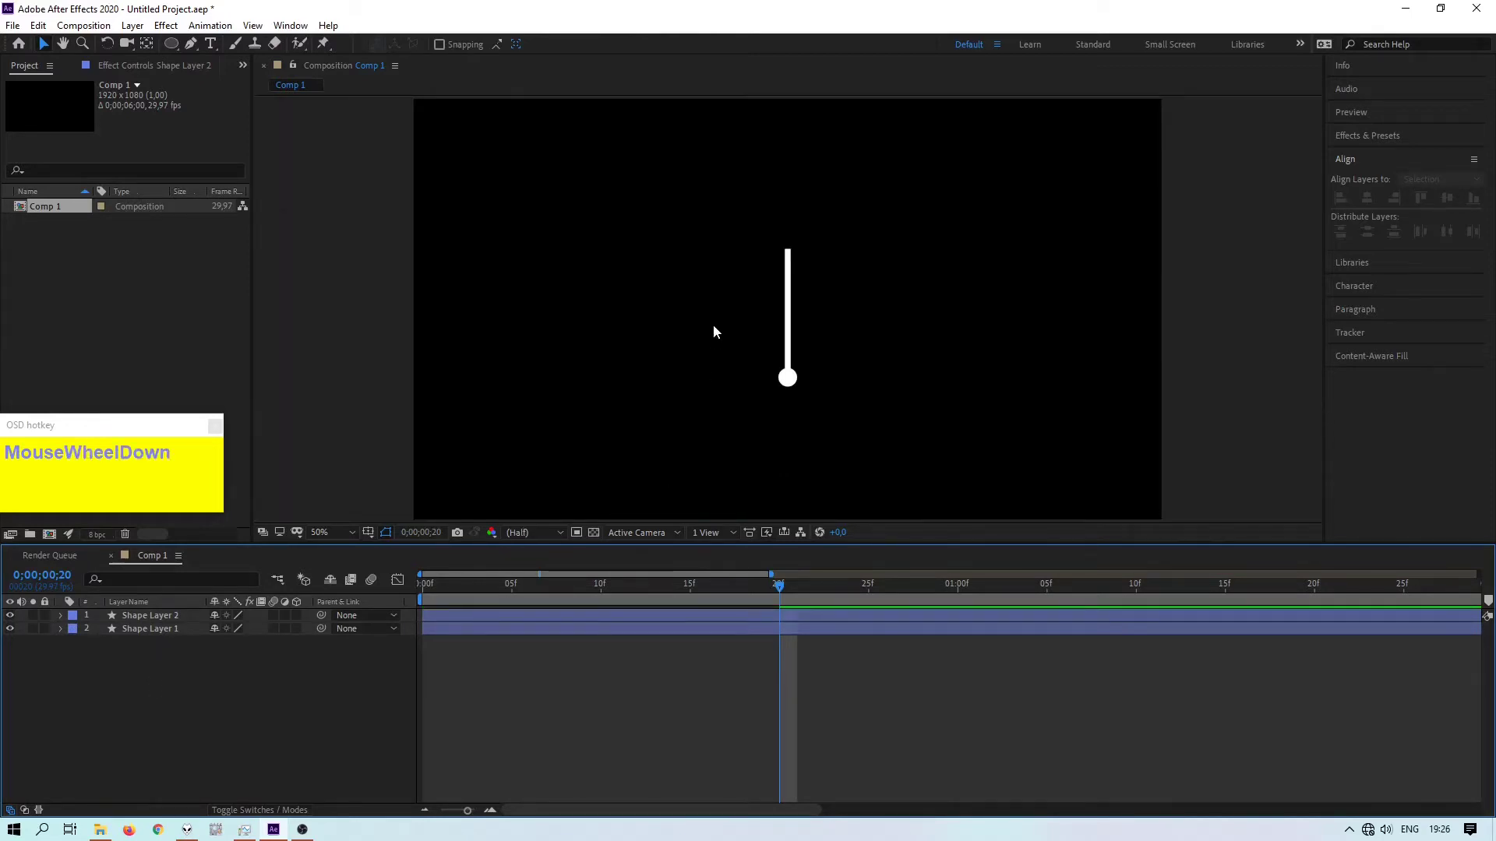
{"action": "left_click_drag", "start_coordinate": [67, 620], "coordinate": [151, 623]}
- Pre-compose the circle and line layers into a composition named line
{"action": "right_click", "coordinate": [151, 623]}
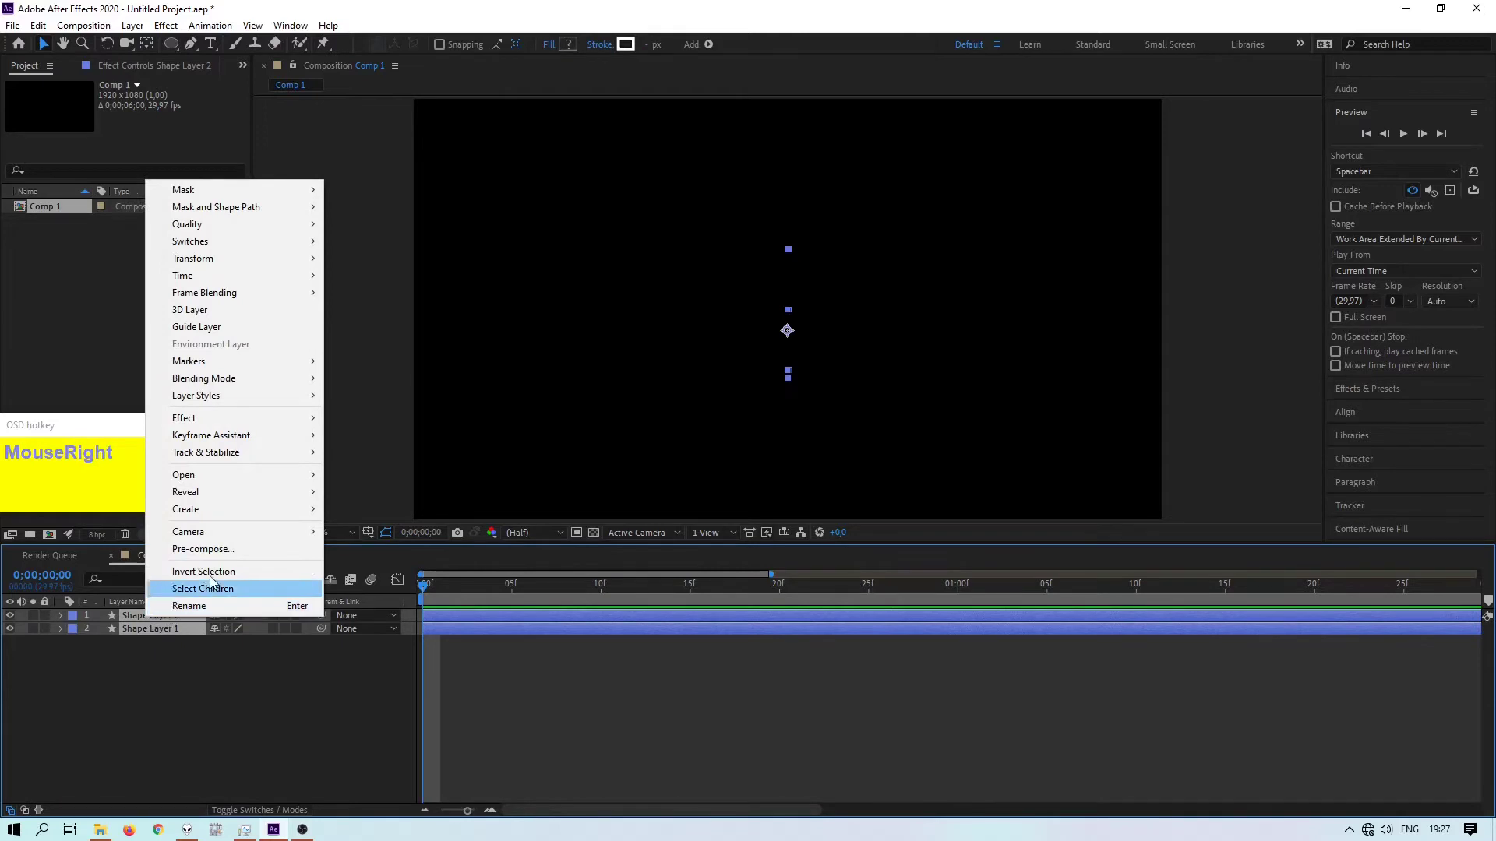
{"action": "left_click", "coordinate": [229, 559]}
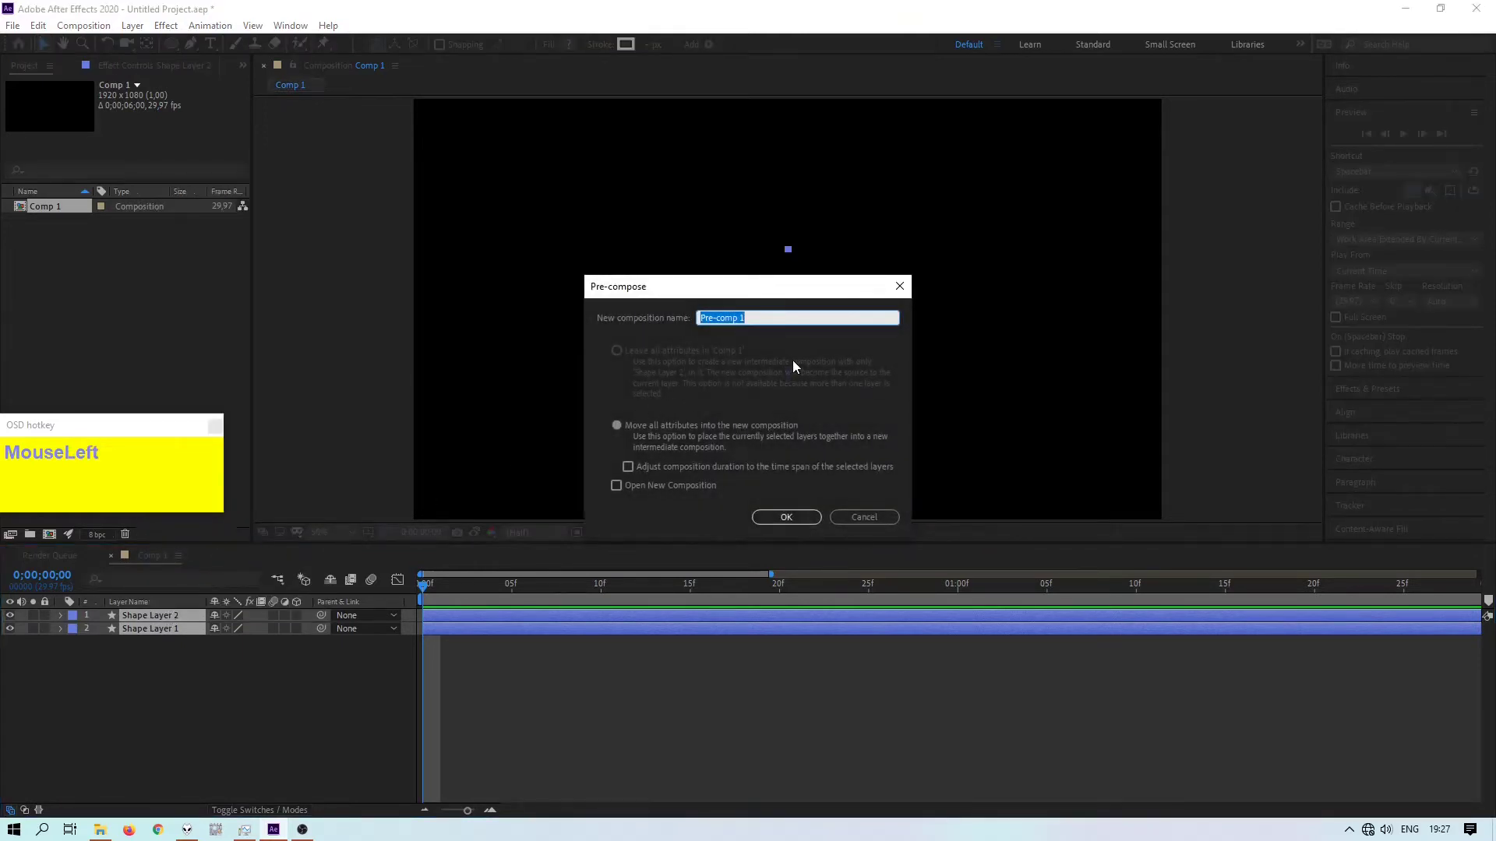
{"action": "type", "text": "lin"}
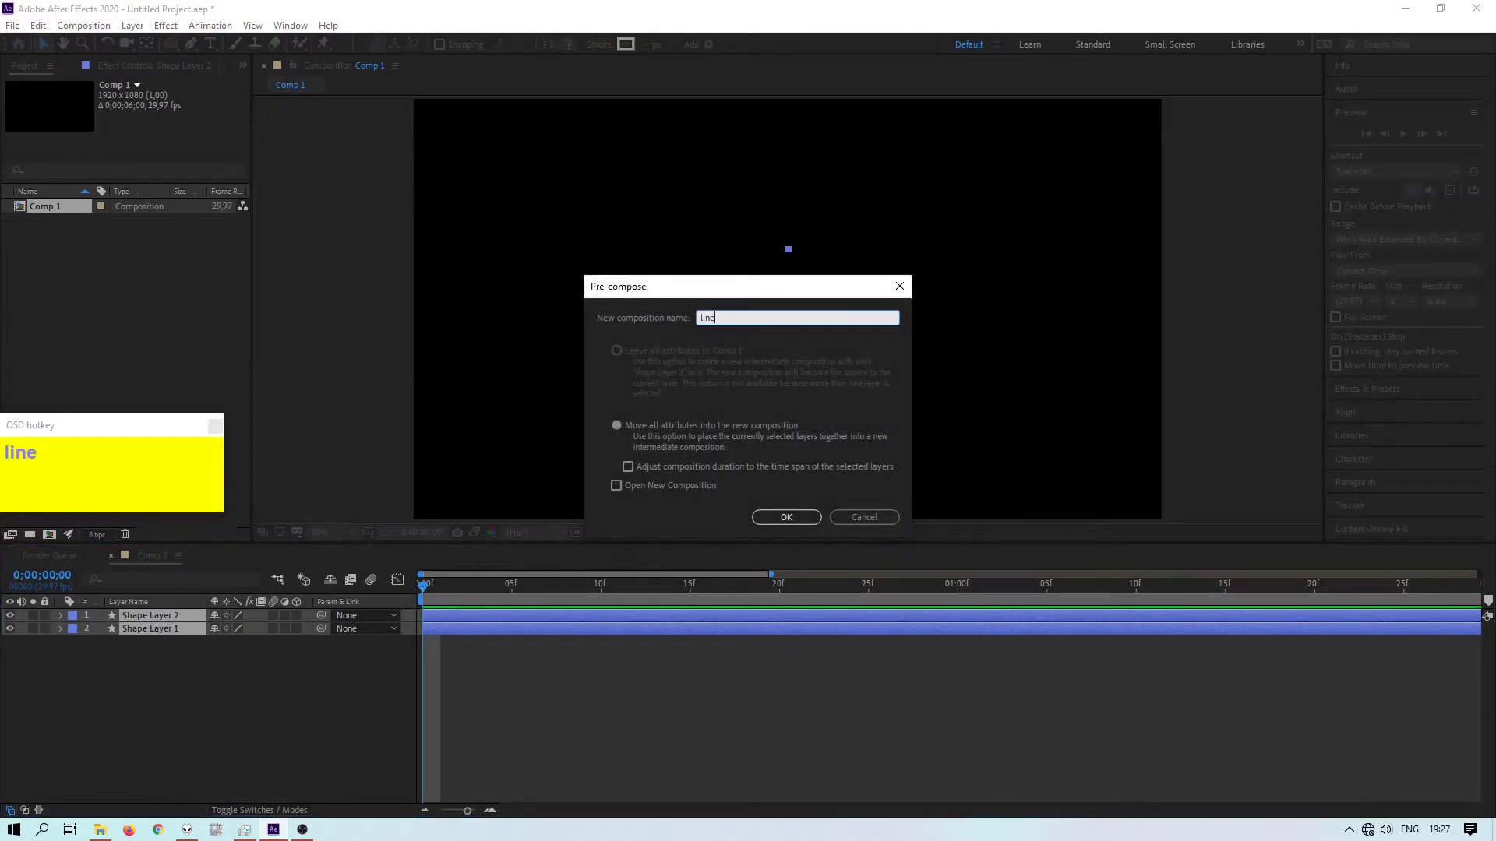
- Create white BUD XECTOR text at 100 px size at frame 20
{"action": "left_click_drag", "start_coordinate": [792, 519], "coordinate": [785, 598]}
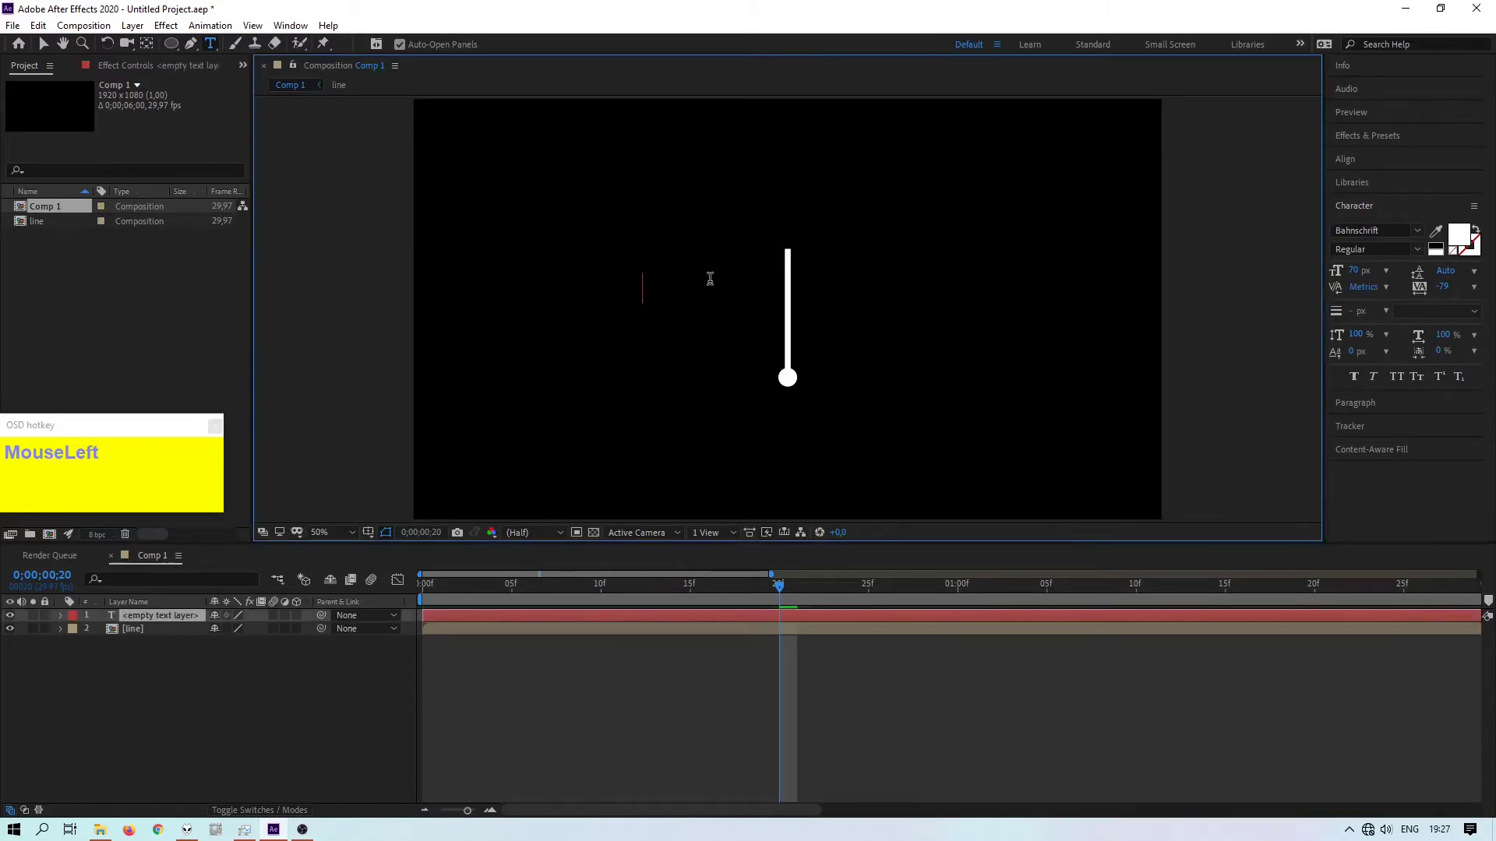
{"action": "type", "text": "bud"}
{"action": "type", "text": "_xecto"}
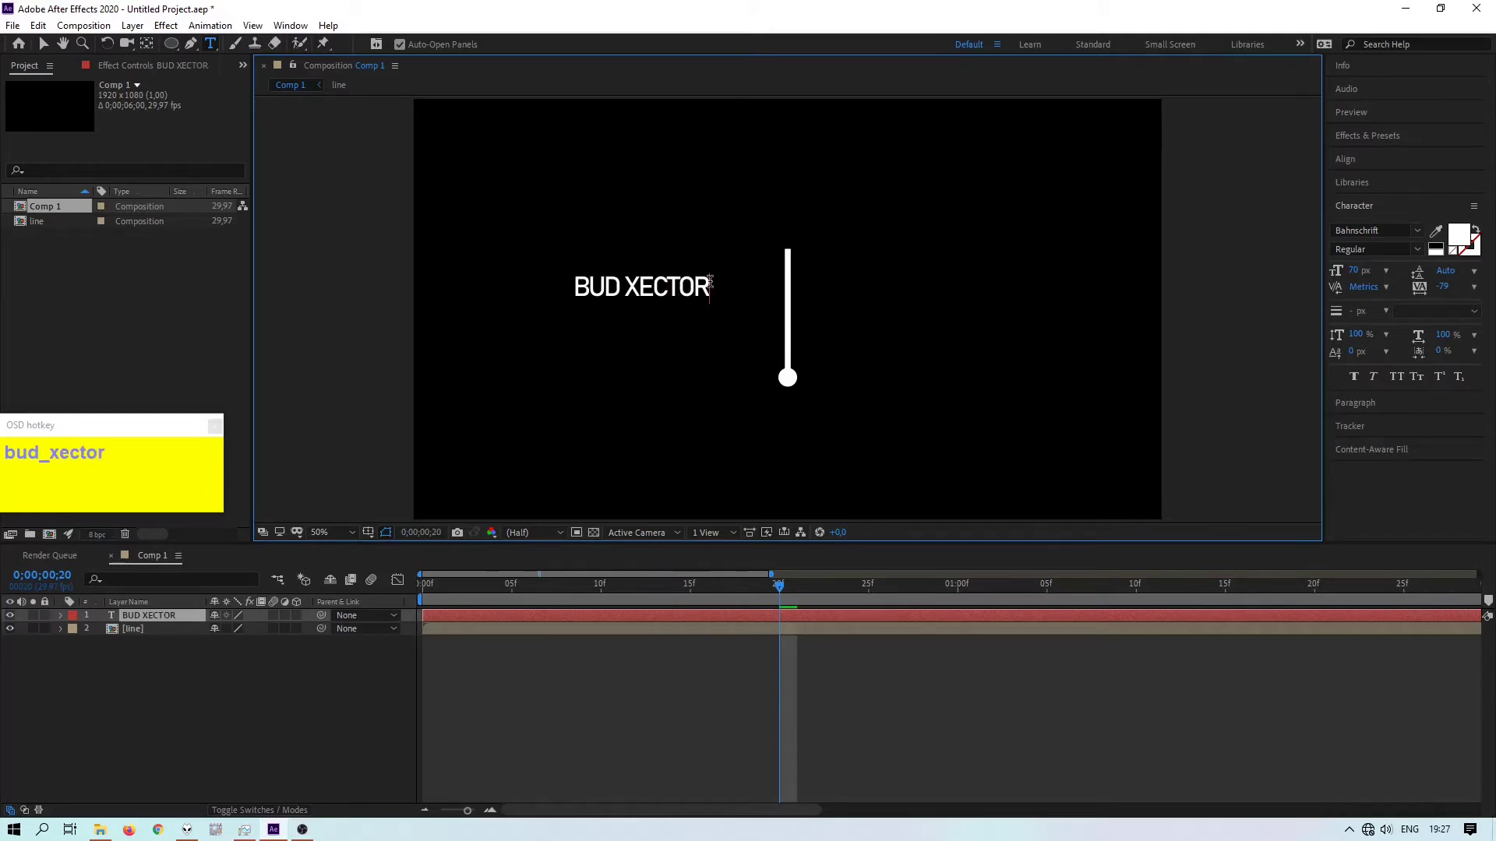
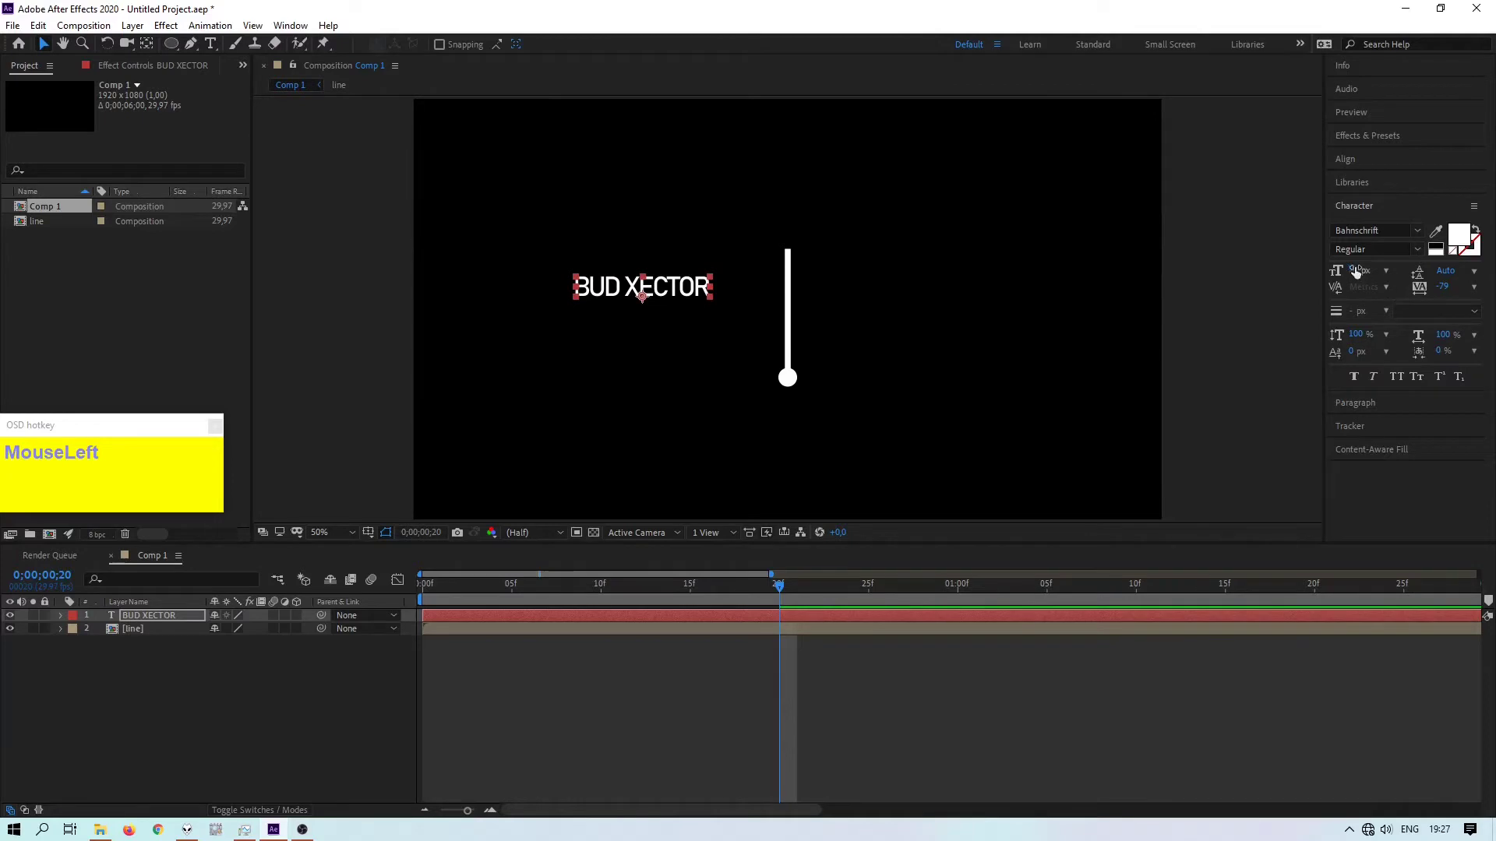
{"action": "type", "text": "100"}
{"action": "key", "text": "Return"}
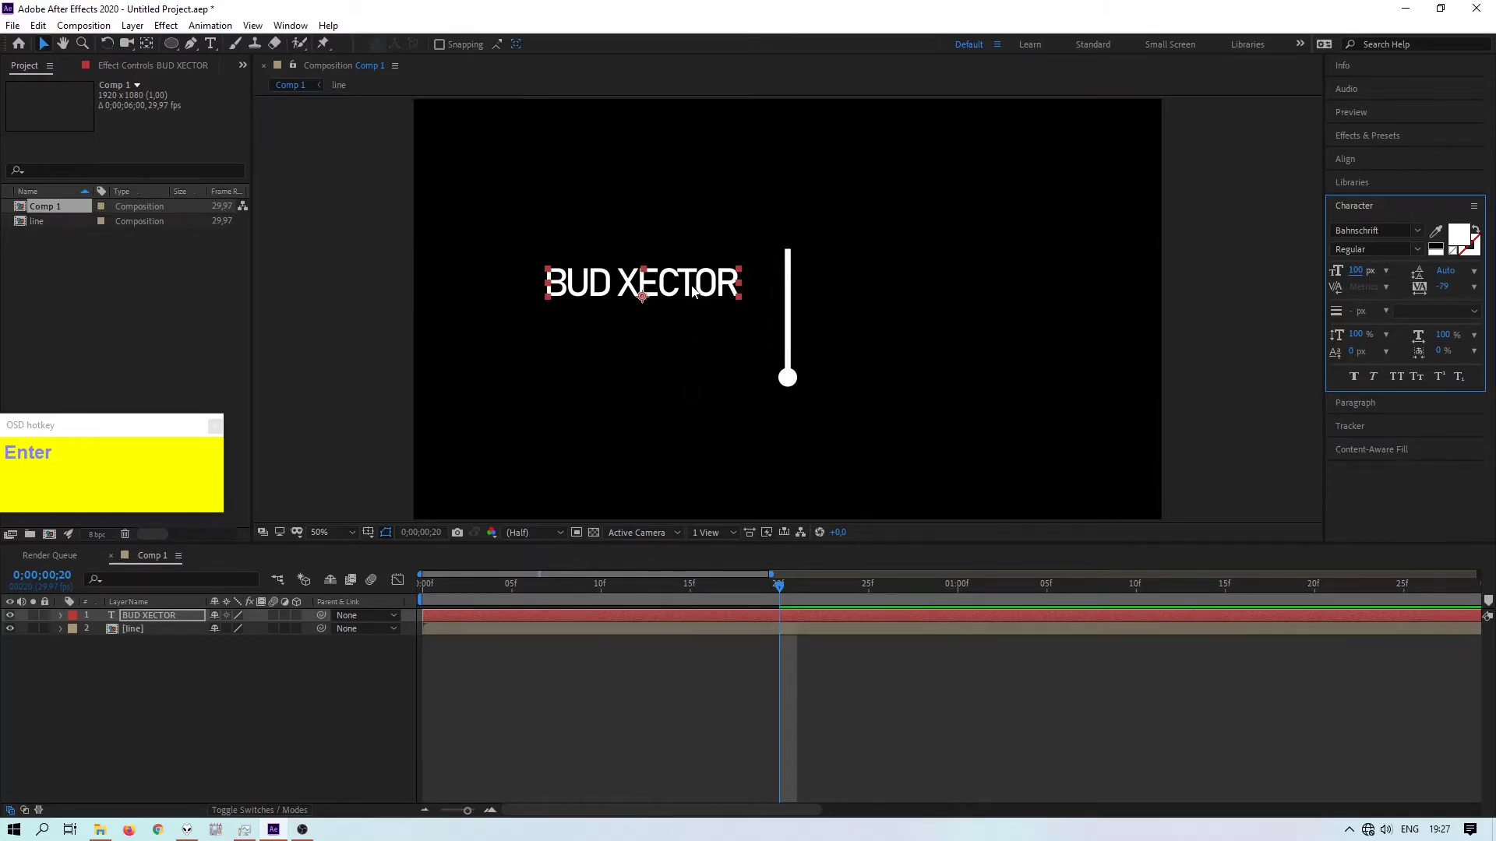
- Move BUD XECTOR against the left of the line and duplicate the layer
{"action": "left_click", "coordinate": [693, 289]}
{"action": "left_click_drag", "start_coordinate": [693, 284], "coordinate": [732, 285]}
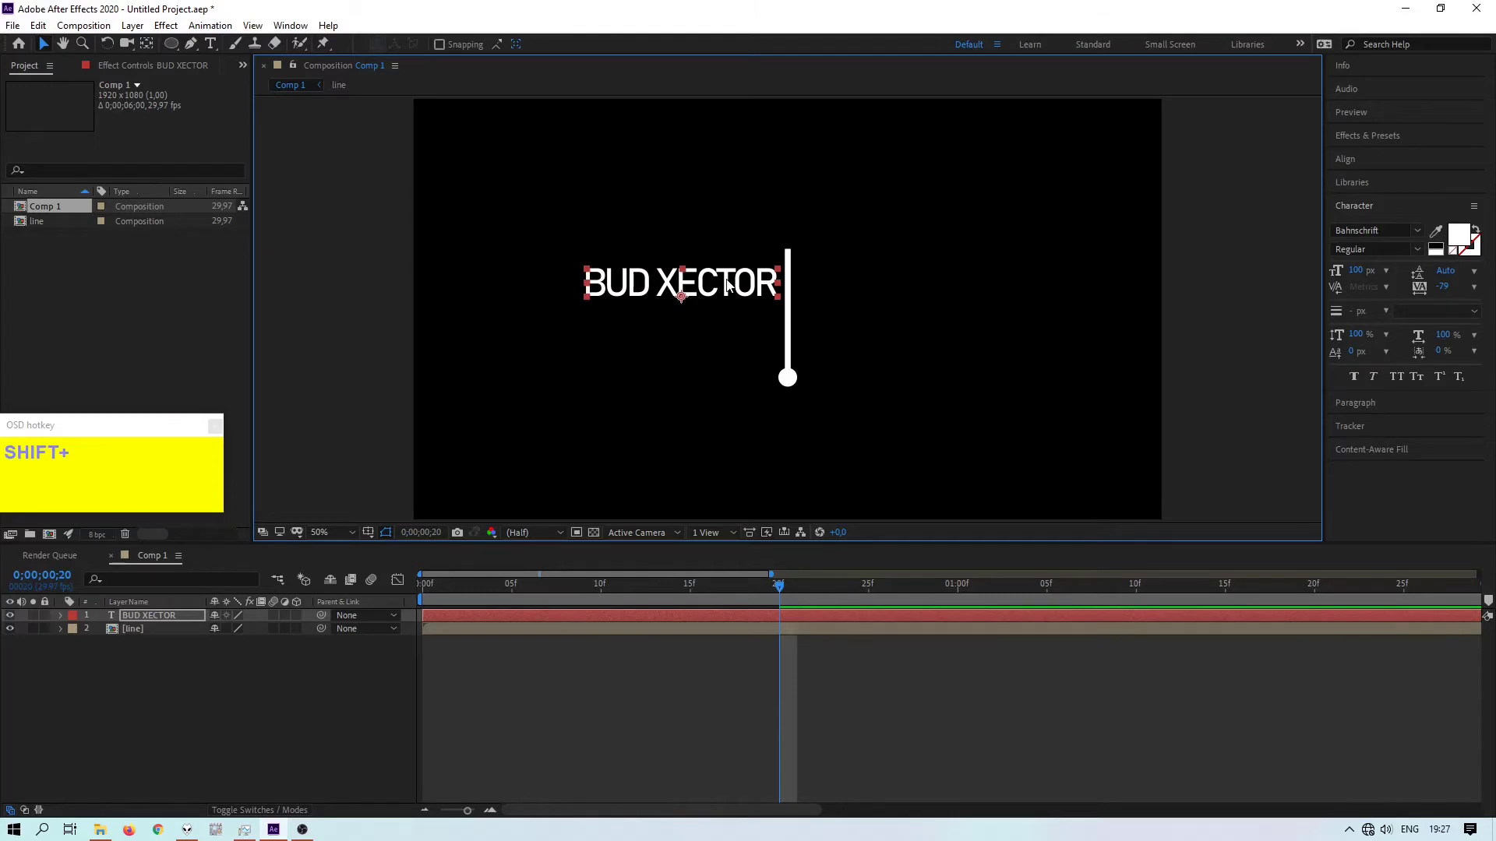
{"action": "key", "text": "ctrl+d"}
- Retype the lower copy as STUDIO beneath BUD XECTOR, flush against the line
{"action": "left_click_drag", "start_coordinate": [687, 285], "coordinate": [687, 341]}
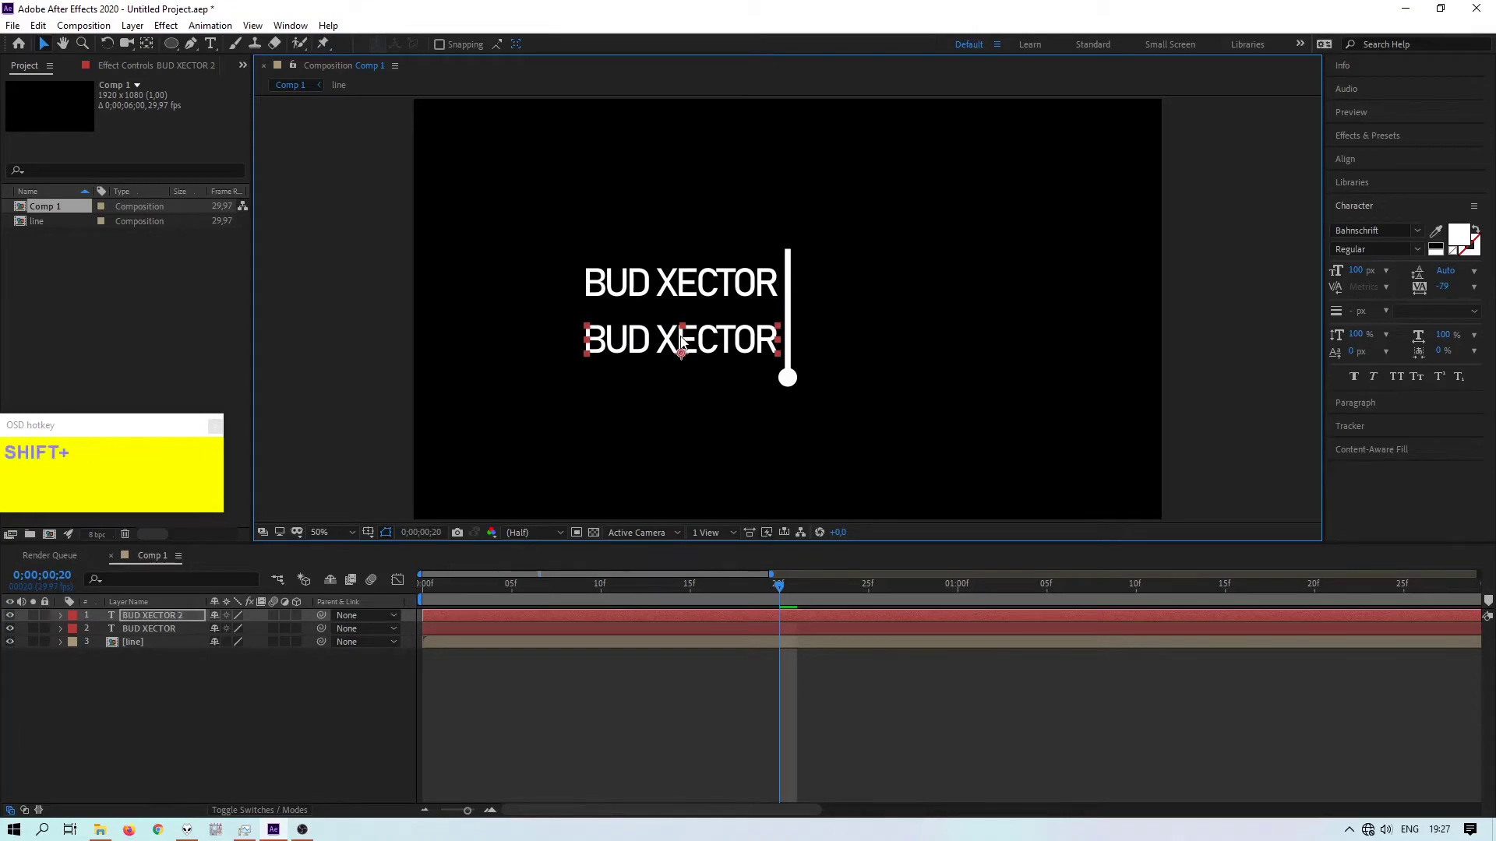
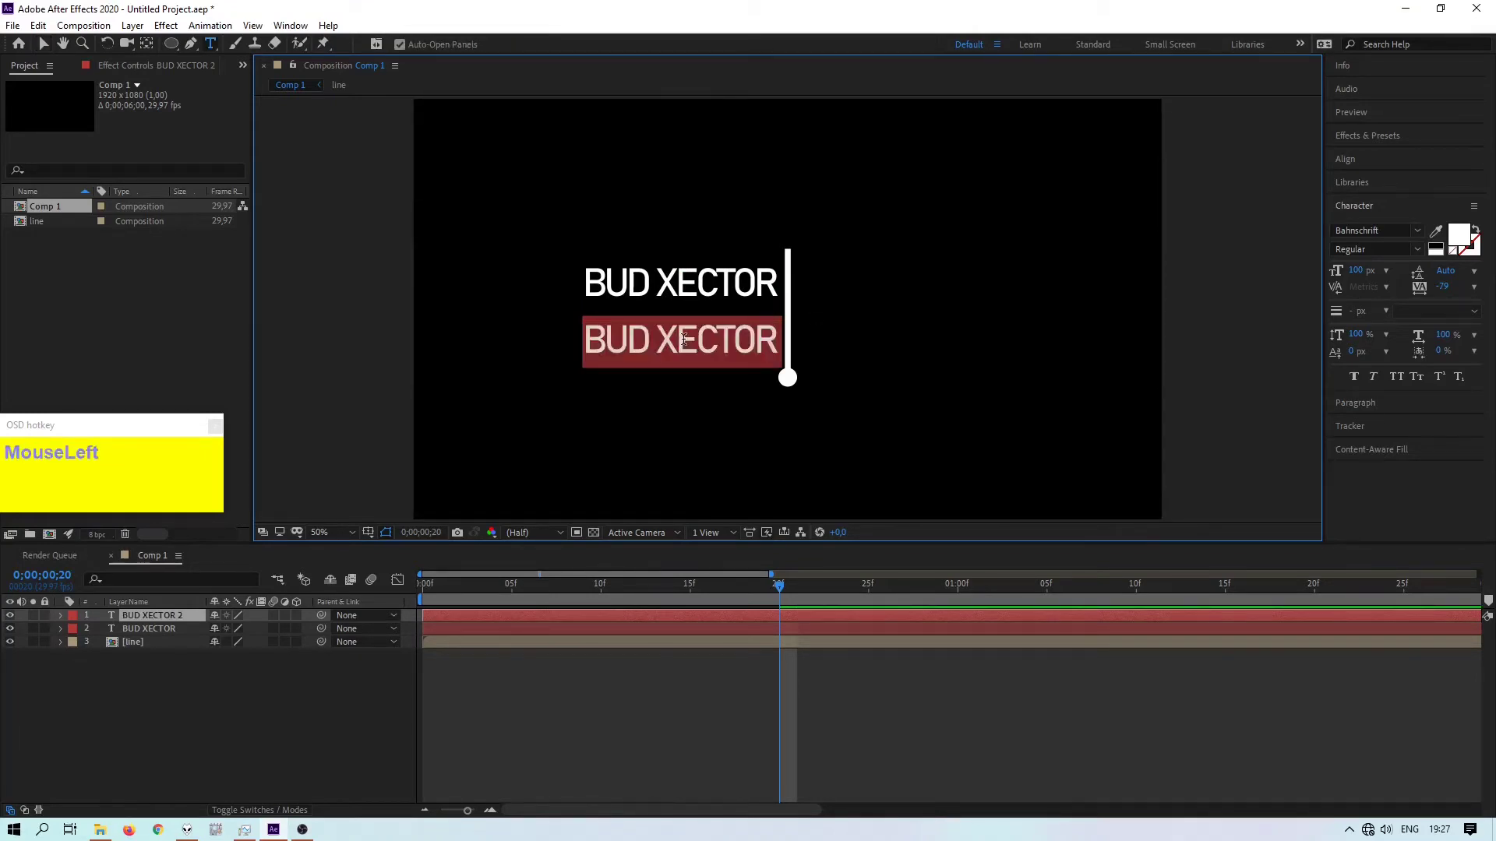
{"action": "type", "text": "s"}
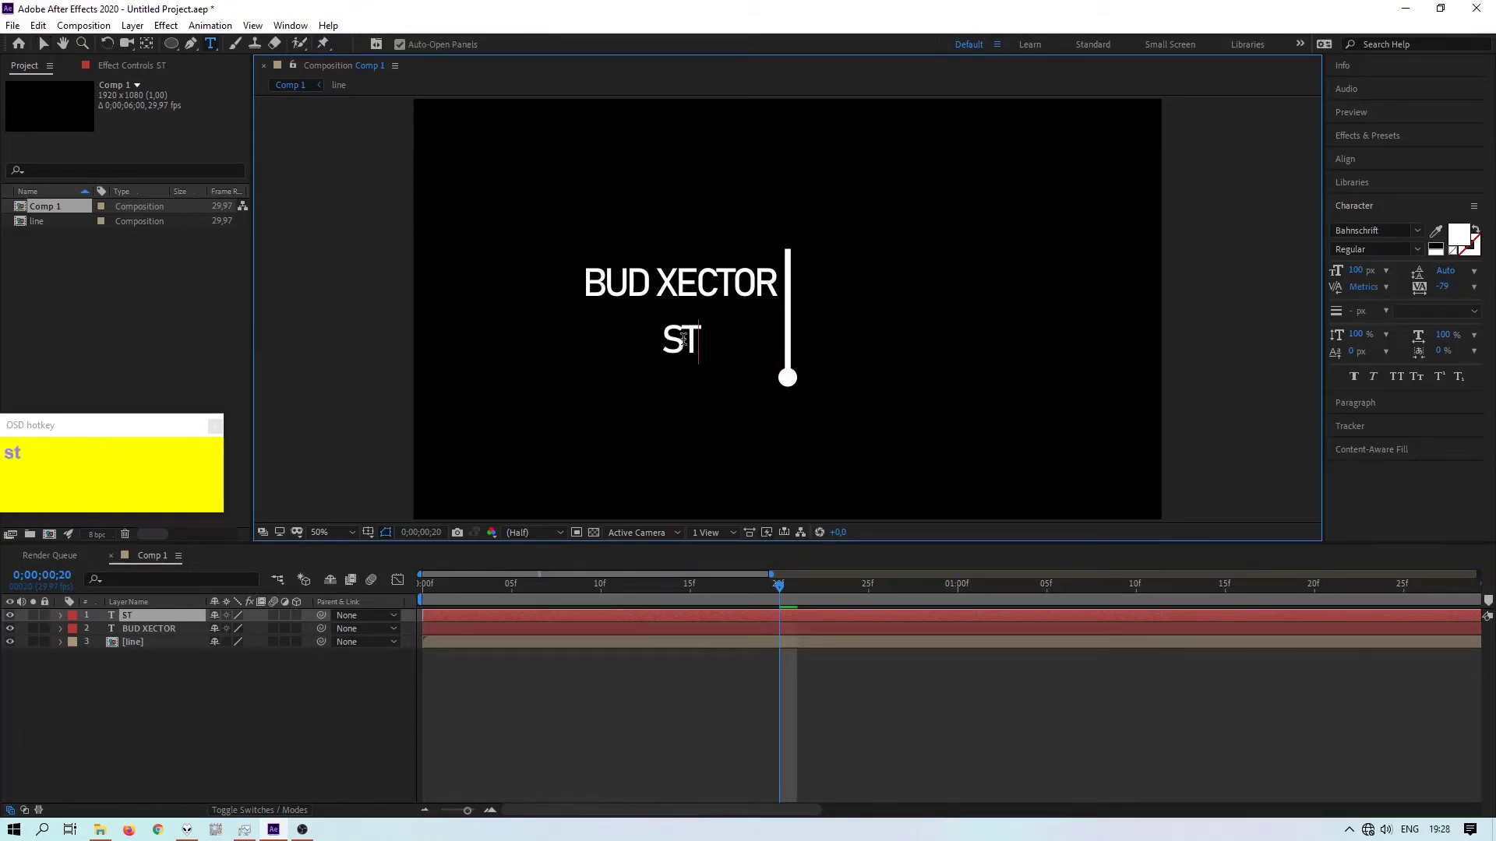
{"action": "type", "text": "studio"}
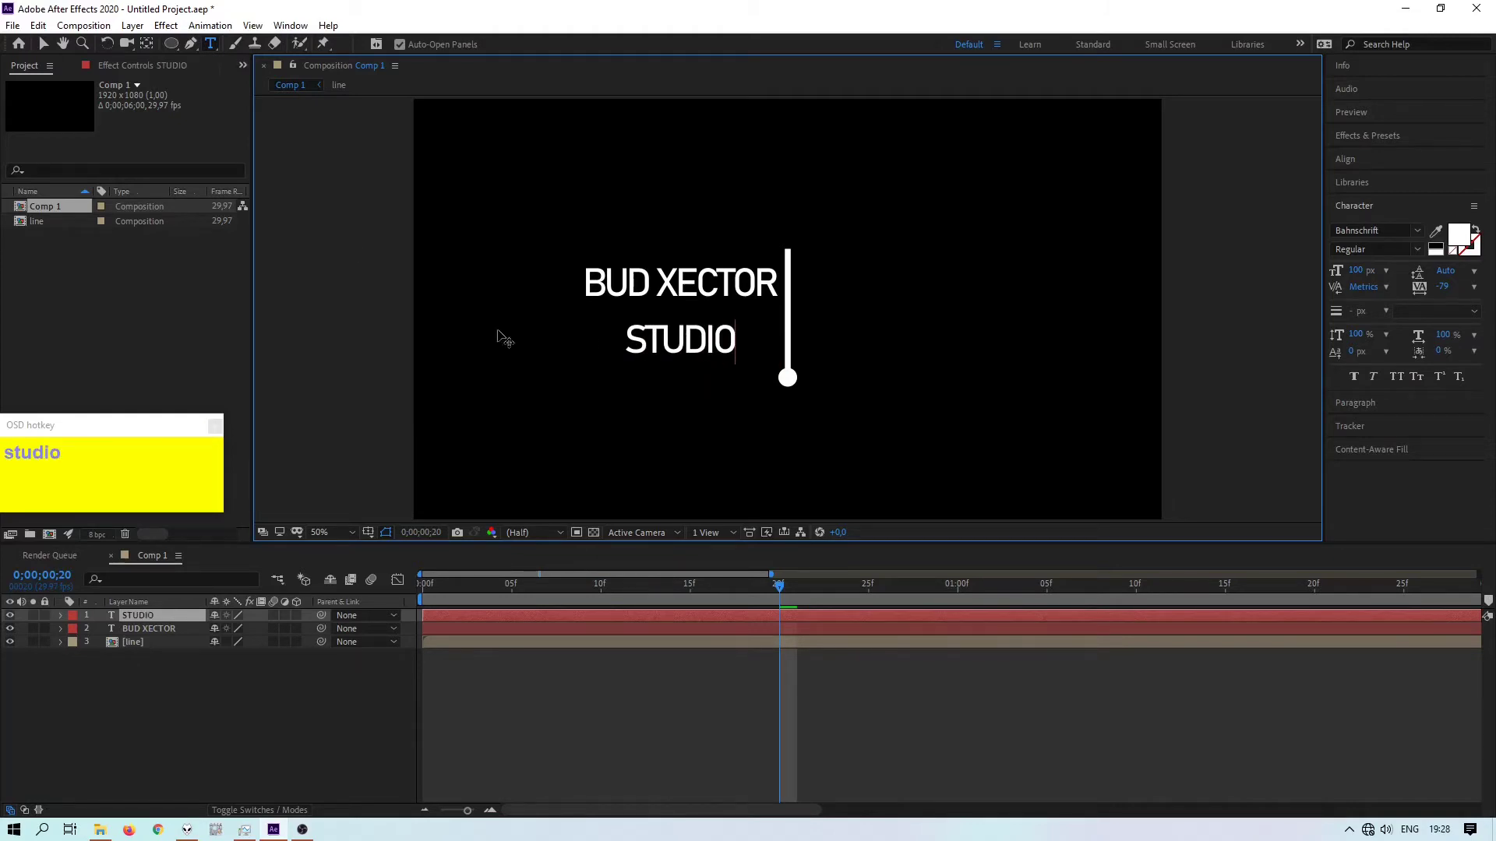
{"action": "left_click_drag", "start_coordinate": [54, 51], "coordinate": [700, 342]}
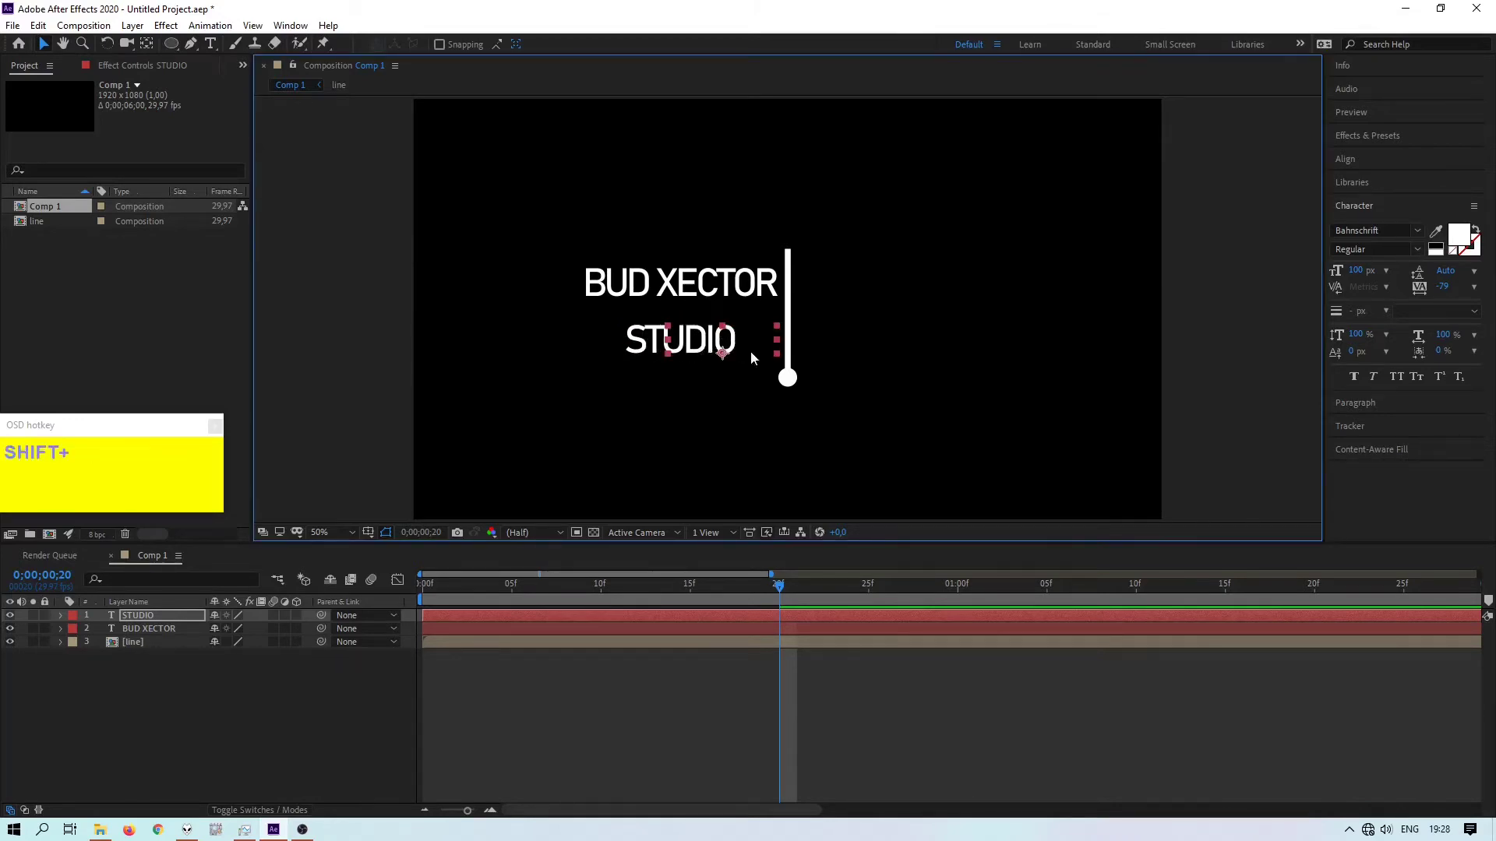
{"action": "scroll", "scroll_direction": "up", "scroll_amount": 3}
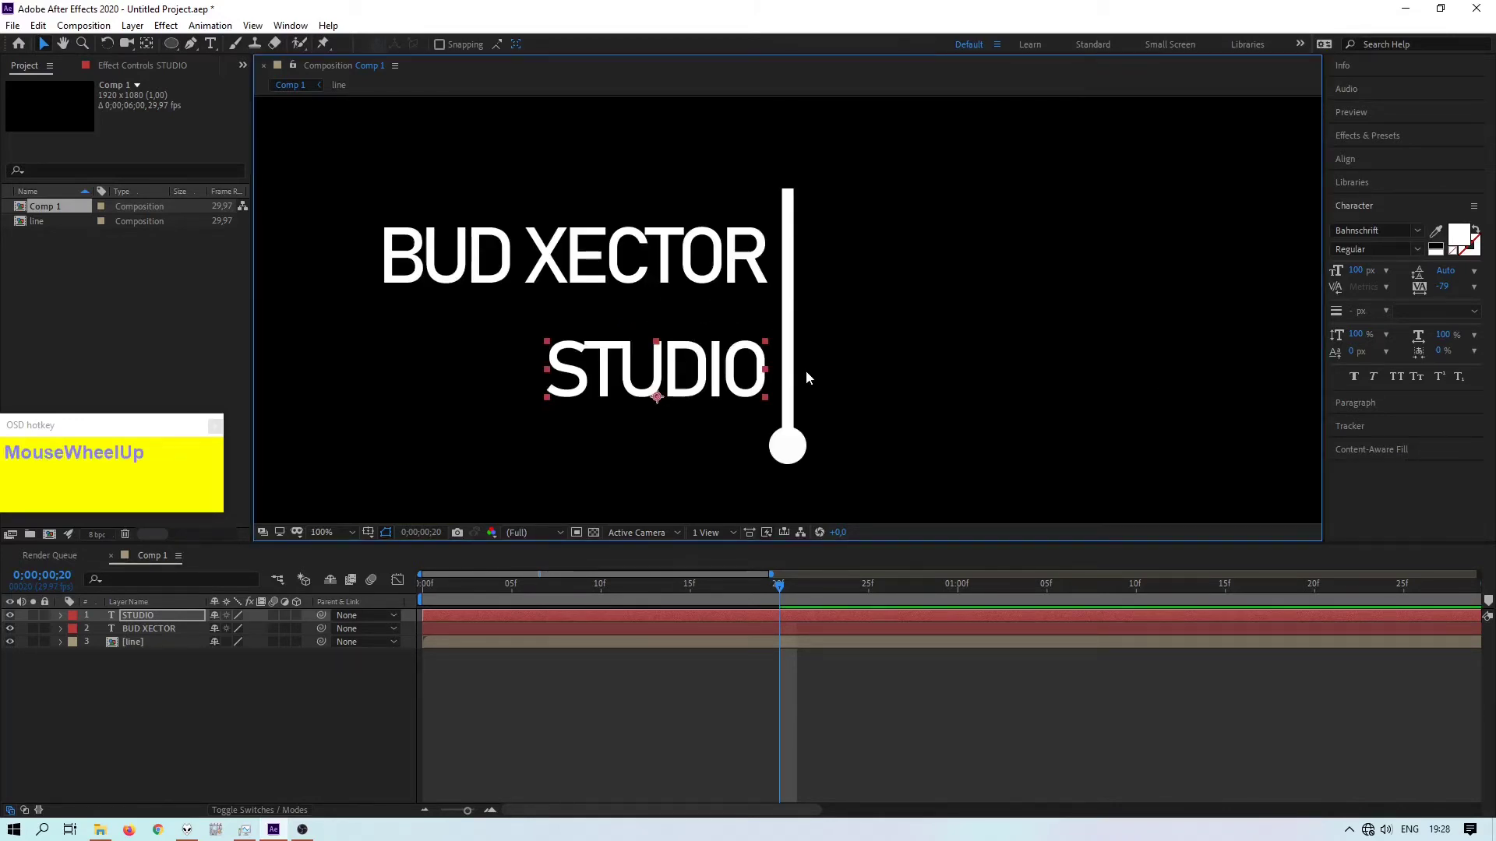
{"action": "left_click_drag", "start_coordinate": [737, 407], "coordinate": [747, 408]}
- Colour the BUD XECTOR text orange while STUDIO stays white
{"action": "scroll", "scroll_direction": "down", "scroll_amount": 3}
{"action": "left_click", "coordinate": [839, 424]}
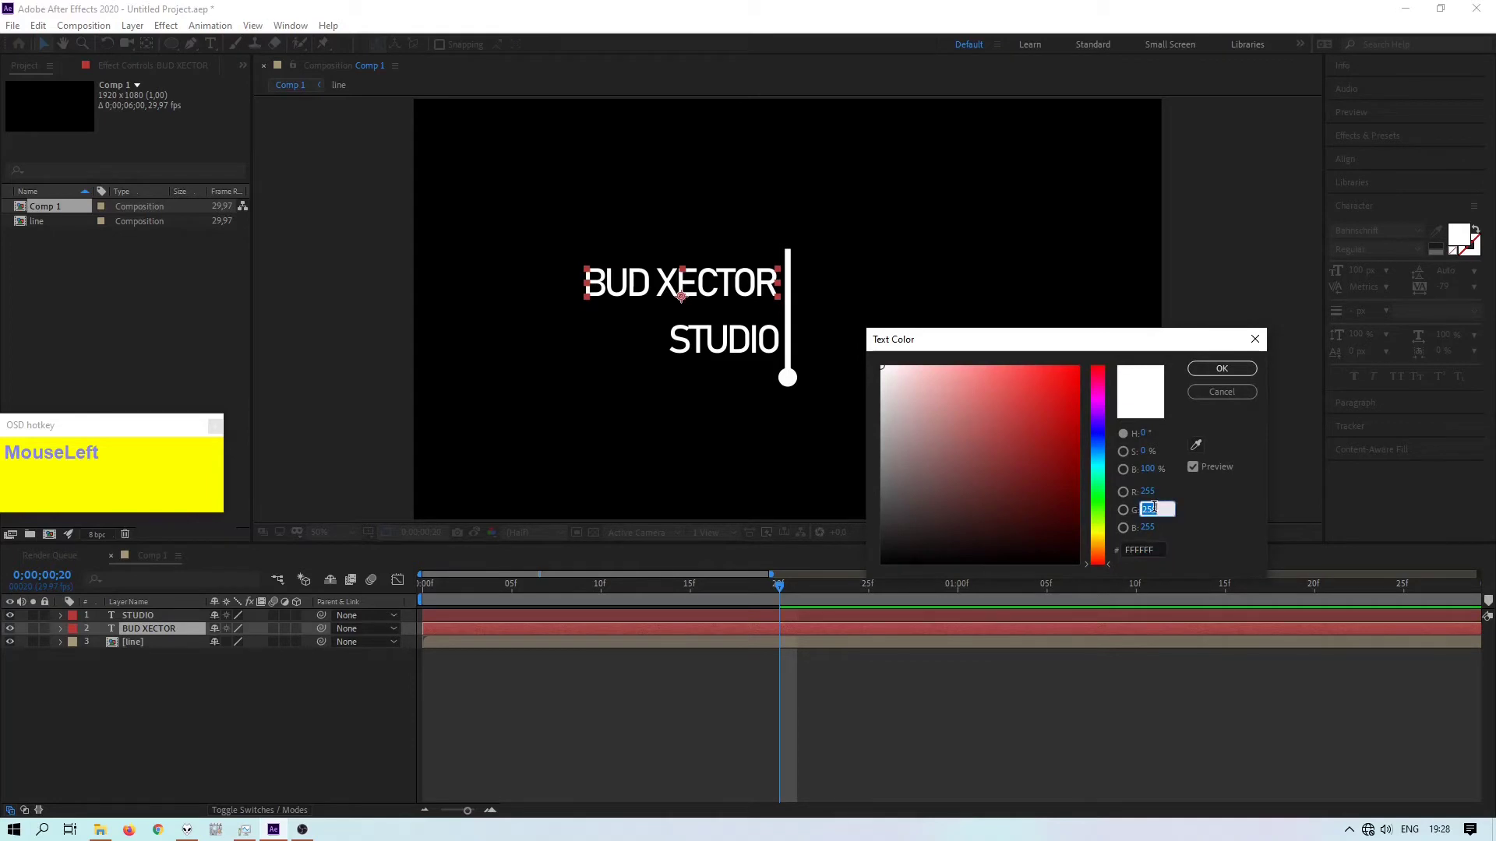
{"action": "key", "text": "KP_1"}
{"action": "key", "text": "KP_0"}
{"action": "left_click", "coordinate": [1156, 537]}
{"action": "key", "text": "KP_0"}
- Apply Gradient Ramp to the line precomp with an orange FF6400 start colour
{"action": "left_click_drag", "start_coordinate": [1219, 370], "coordinate": [1377, 180]}
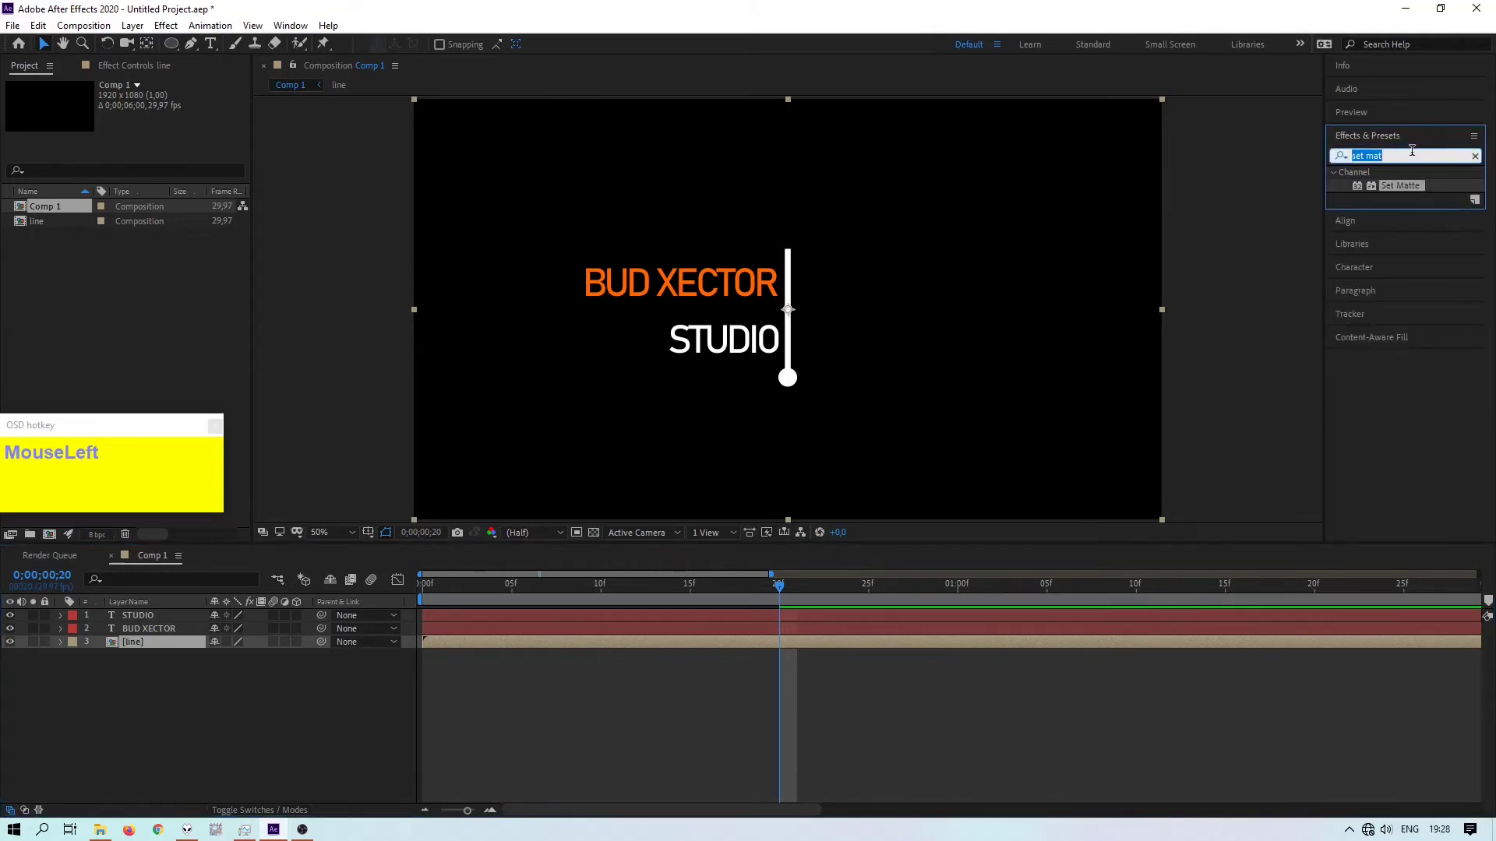
{"action": "type", "text": "gradien"}
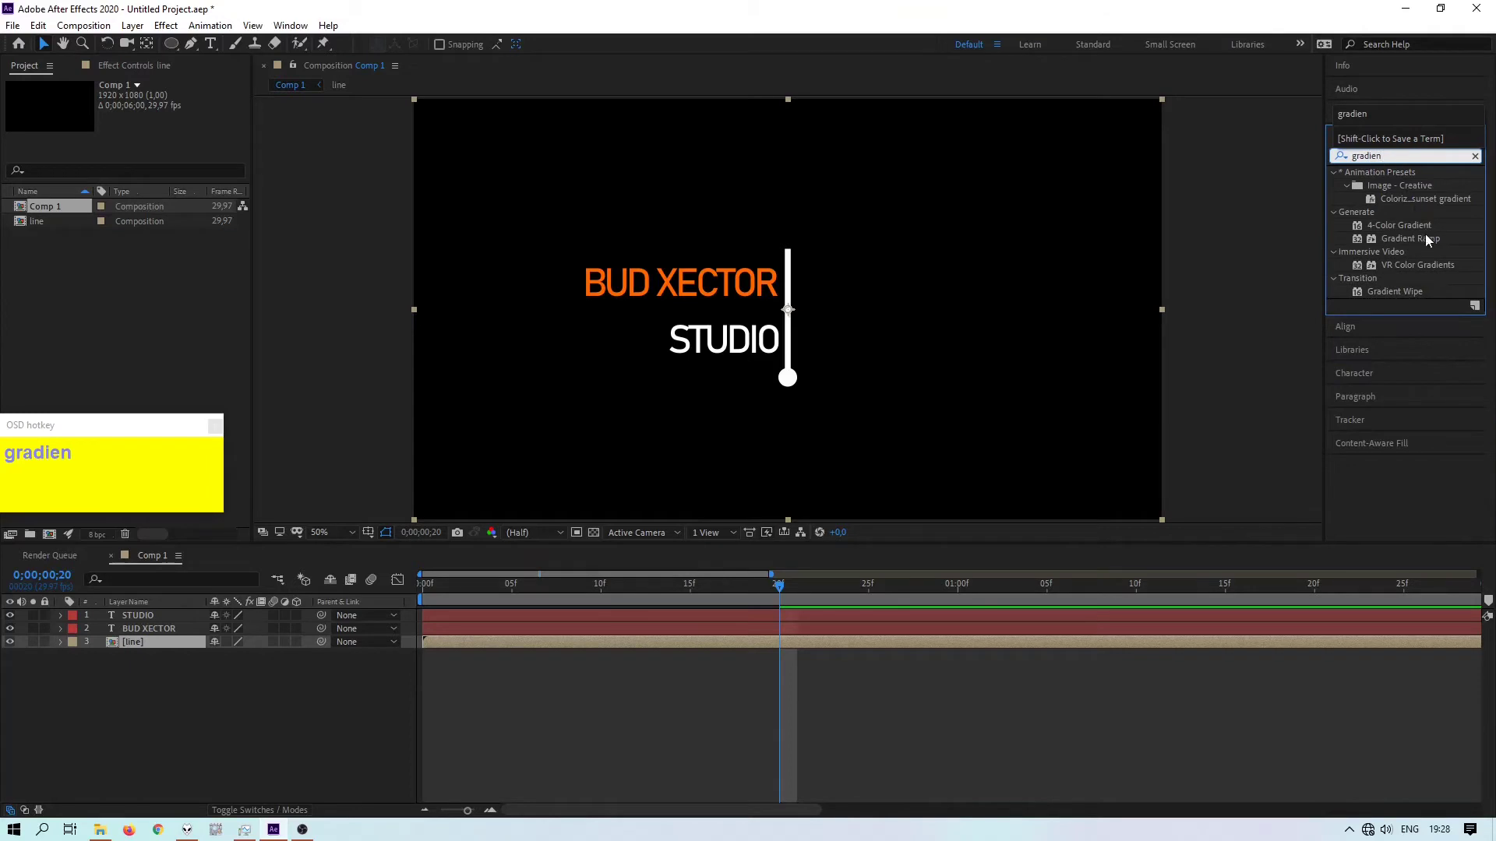
{"action": "left_click_drag", "start_coordinate": [1431, 244], "coordinate": [119, 318]}
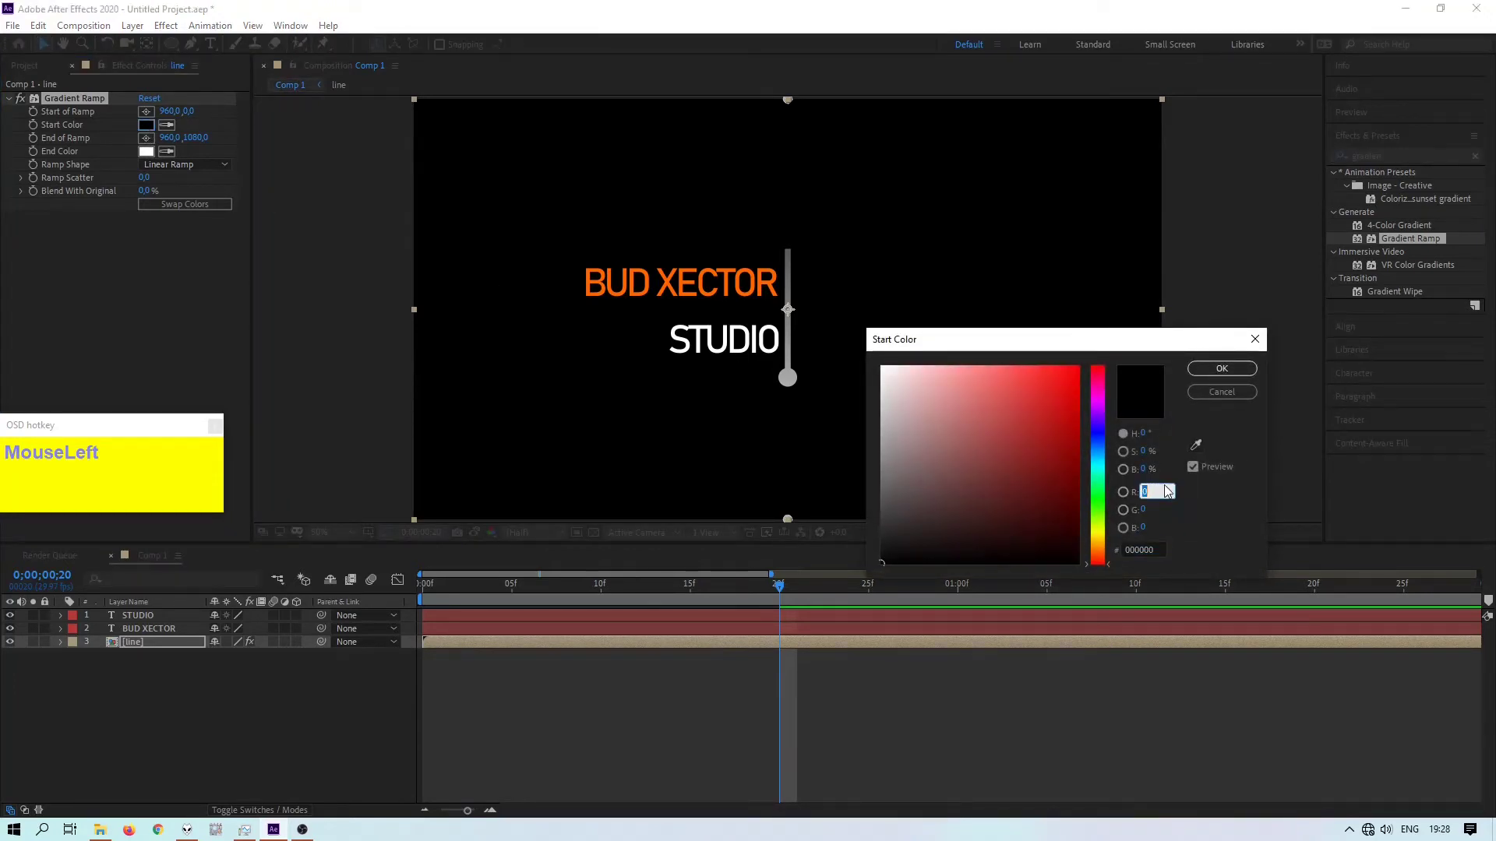
{"action": "key", "text": "KP_2"}
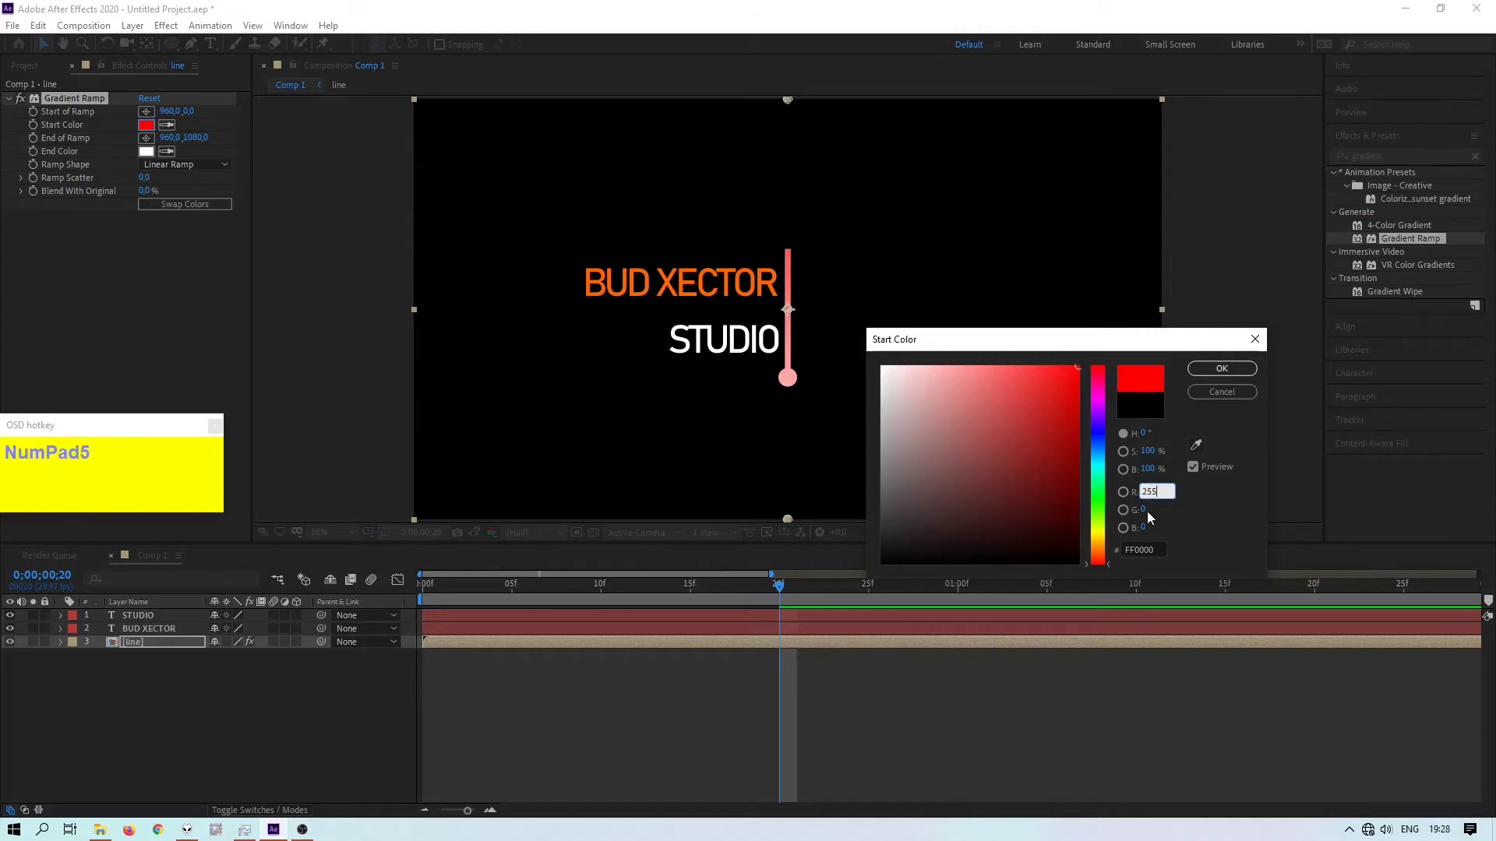
{"action": "left_click", "coordinate": [1153, 516]}
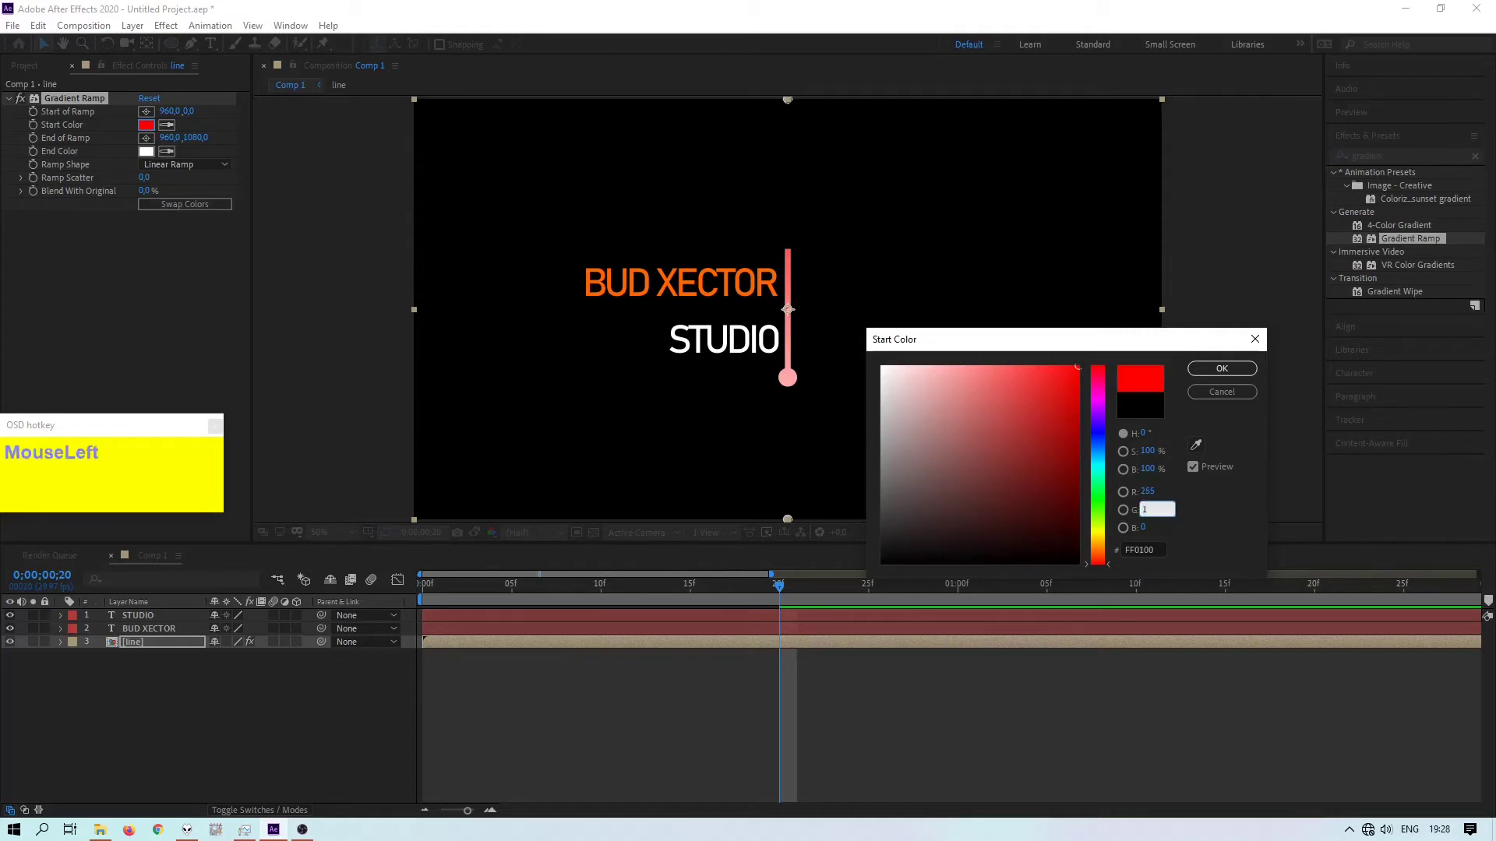
{"action": "key", "text": "KP_0"}
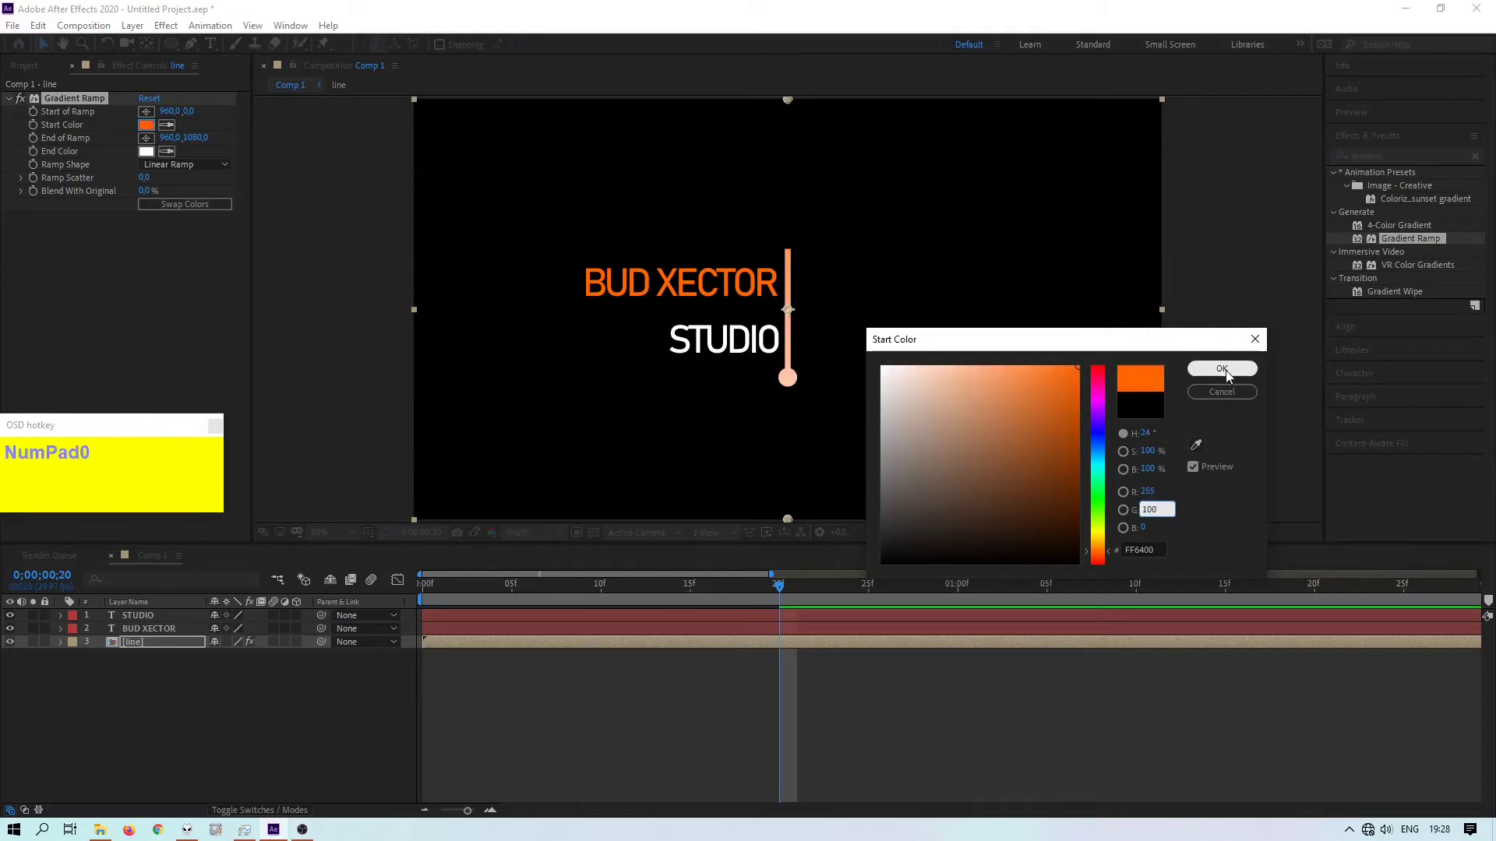
- Place the Gradient Ramp start at the line's top and its end near the dot
{"action": "left_click_drag", "start_coordinate": [1234, 373], "coordinate": [793, 250]}
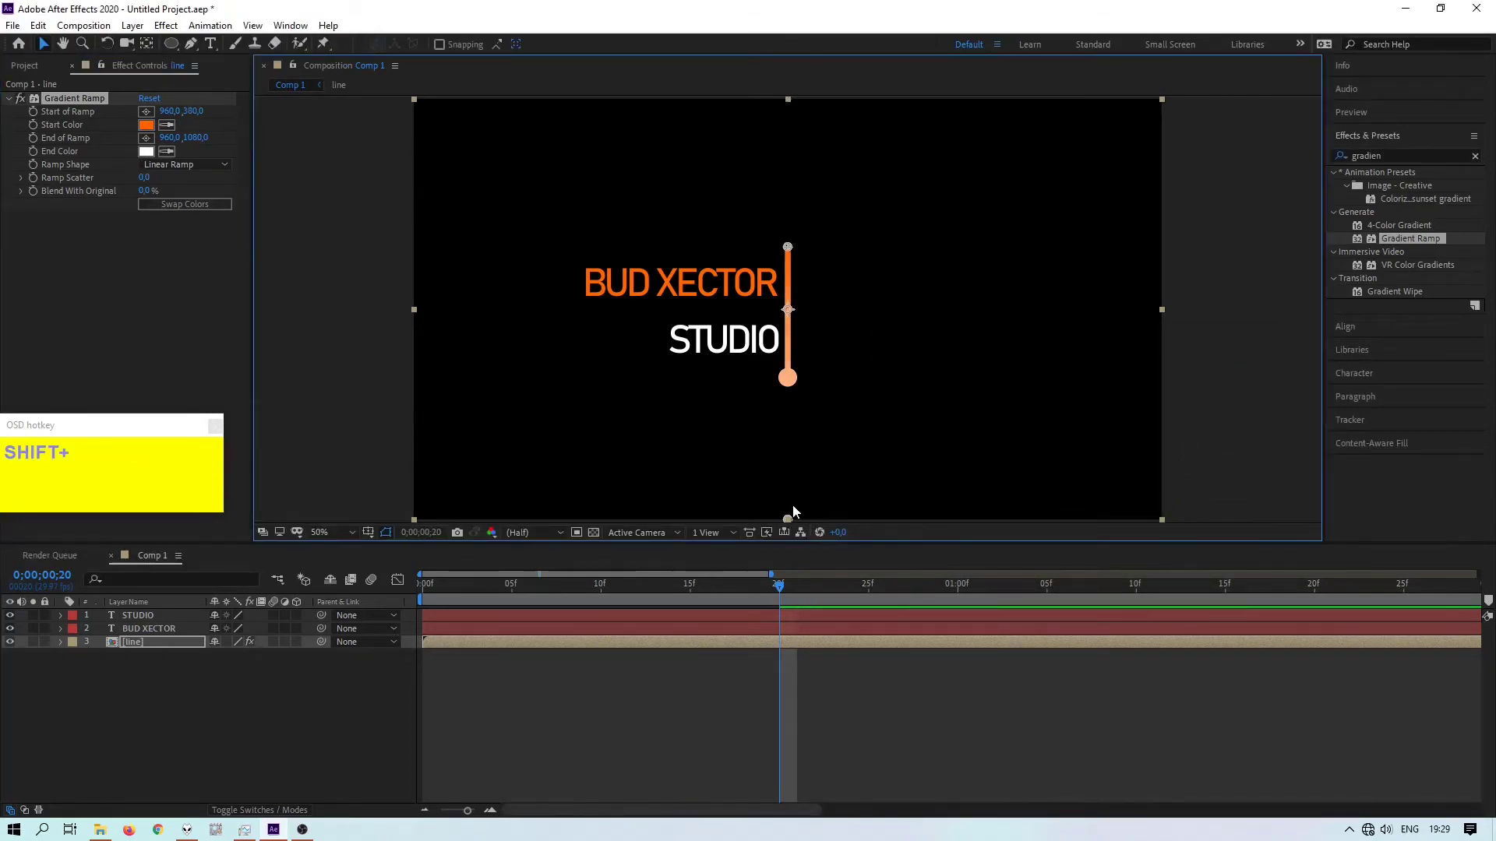
{"action": "left_click_drag", "start_coordinate": [793, 524], "coordinate": [798, 382]}
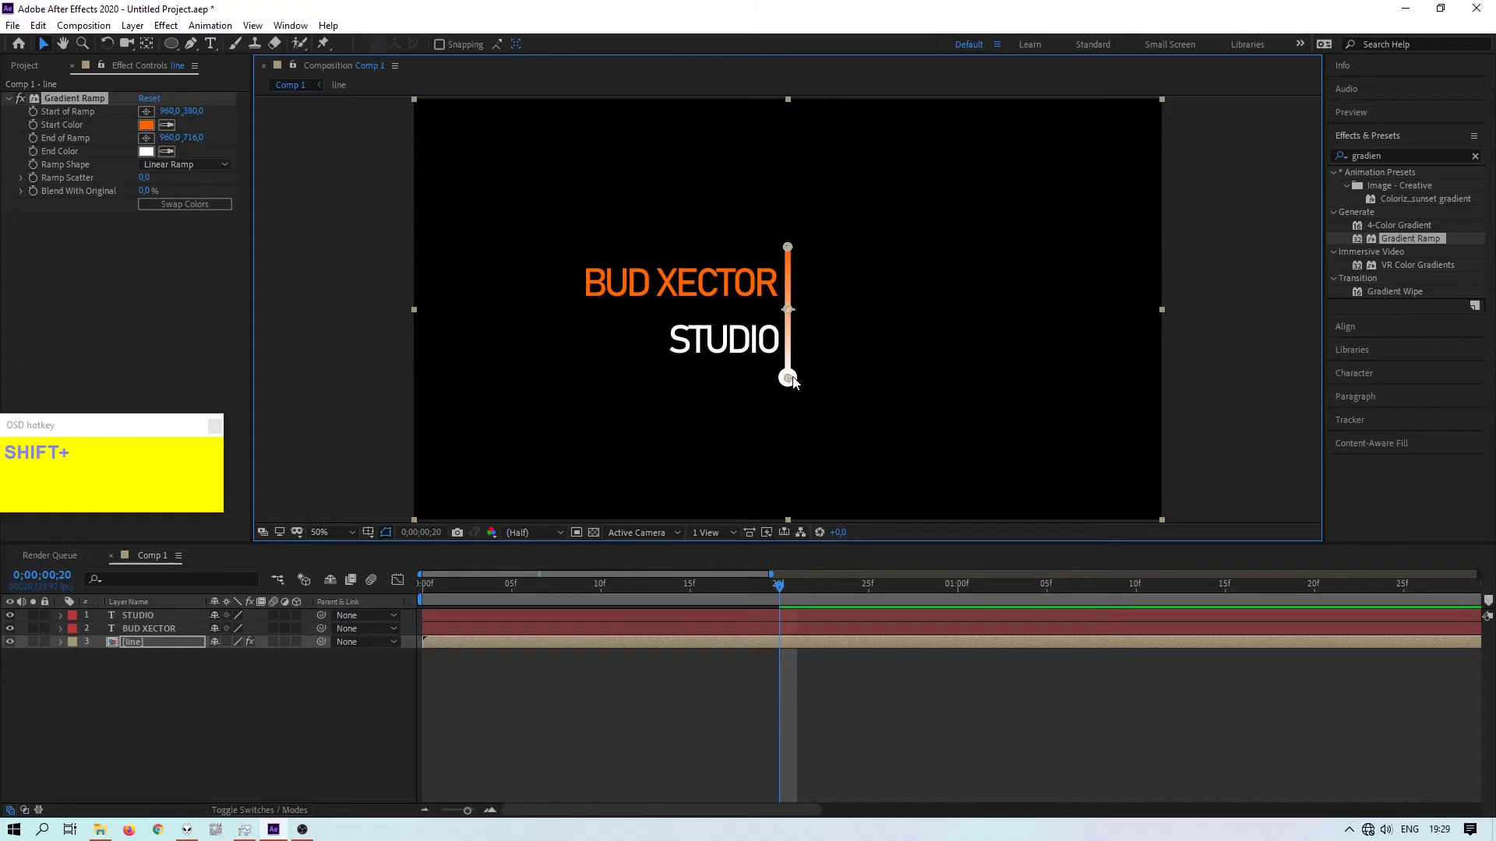
{"action": "left_click", "coordinate": [794, 252]}
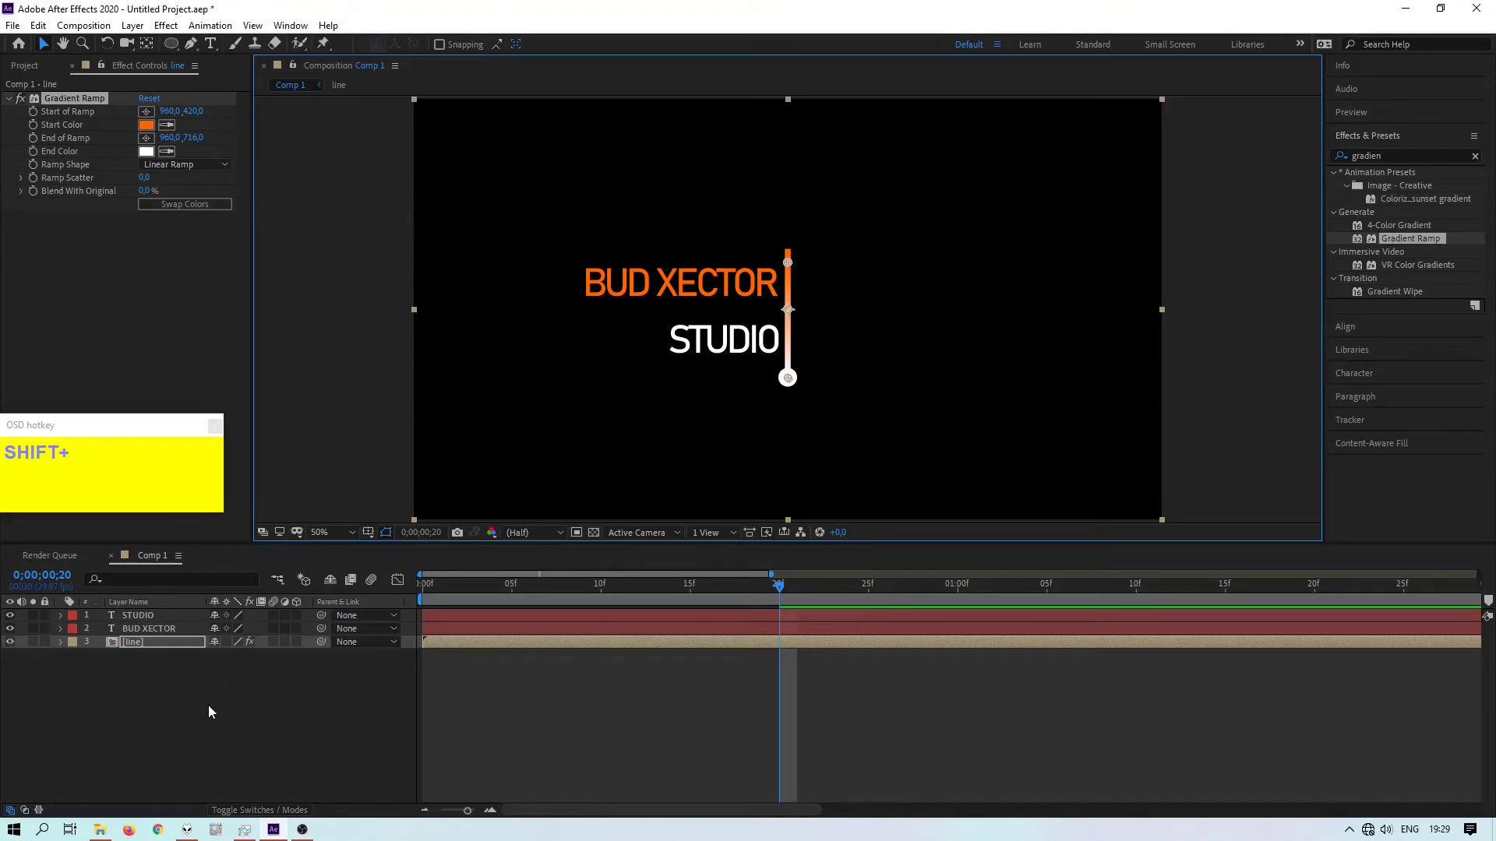
- Draw a white rectangle over the frame's left side and align its right edge to the line
{"action": "left_click_drag", "start_coordinate": [215, 710], "coordinate": [423, 49]}
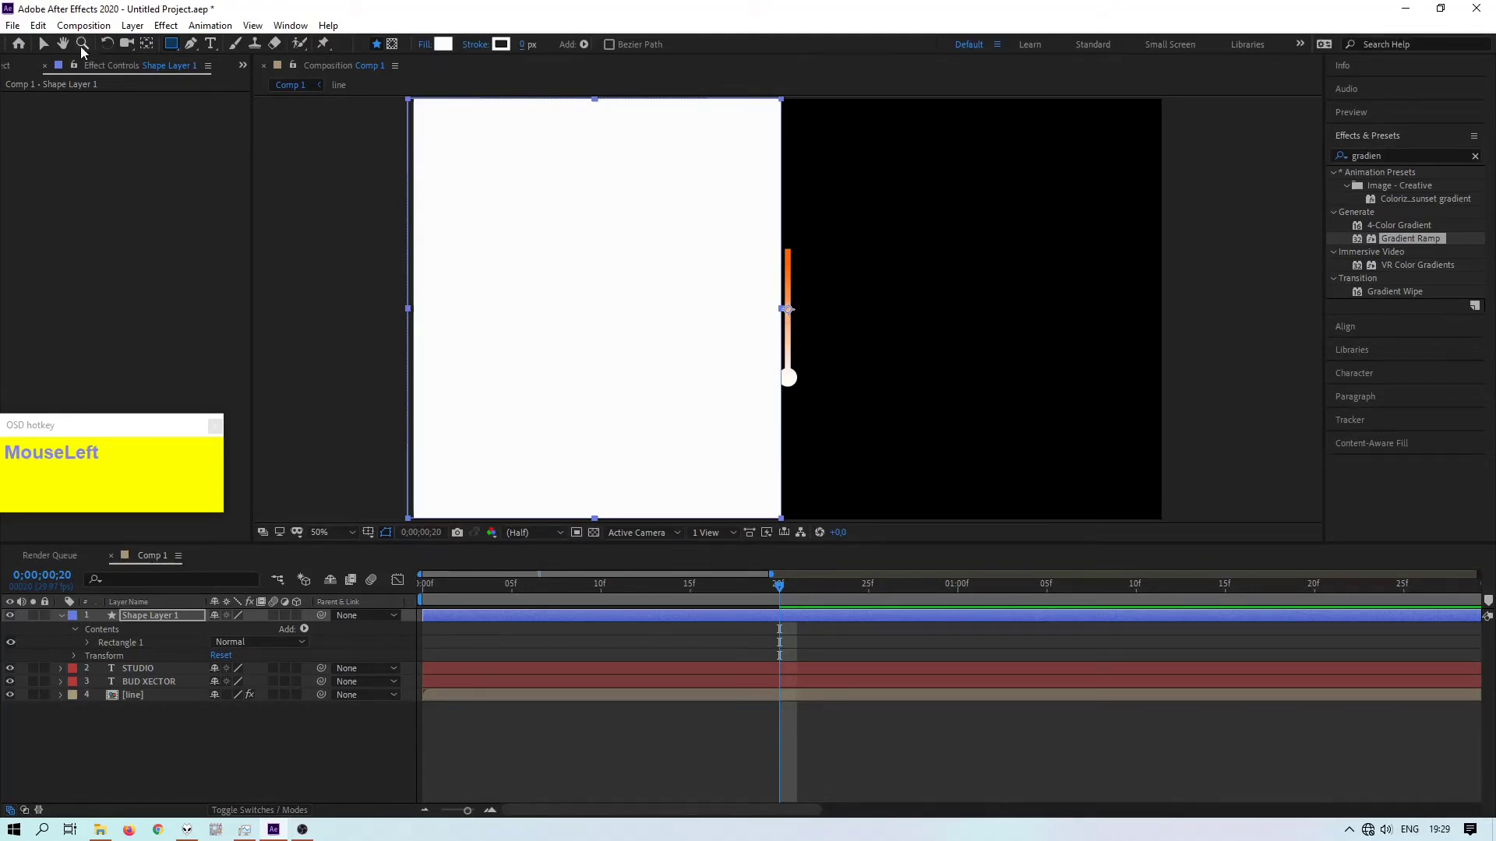
{"action": "scroll", "scroll_direction": "up", "scroll_amount": 3}
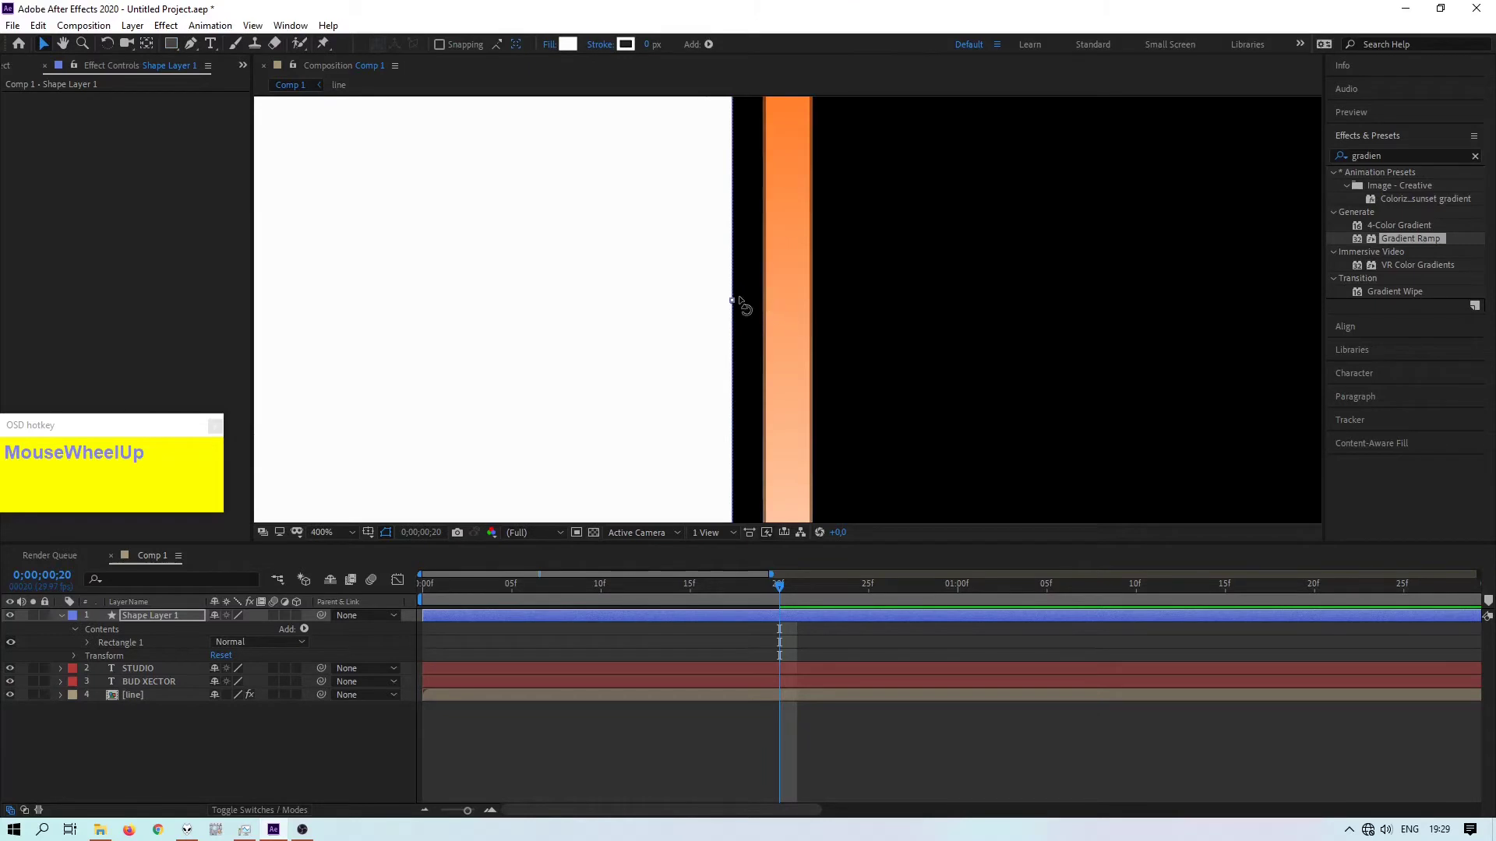
{"action": "left_click_drag", "start_coordinate": [737, 306], "coordinate": [765, 307]}
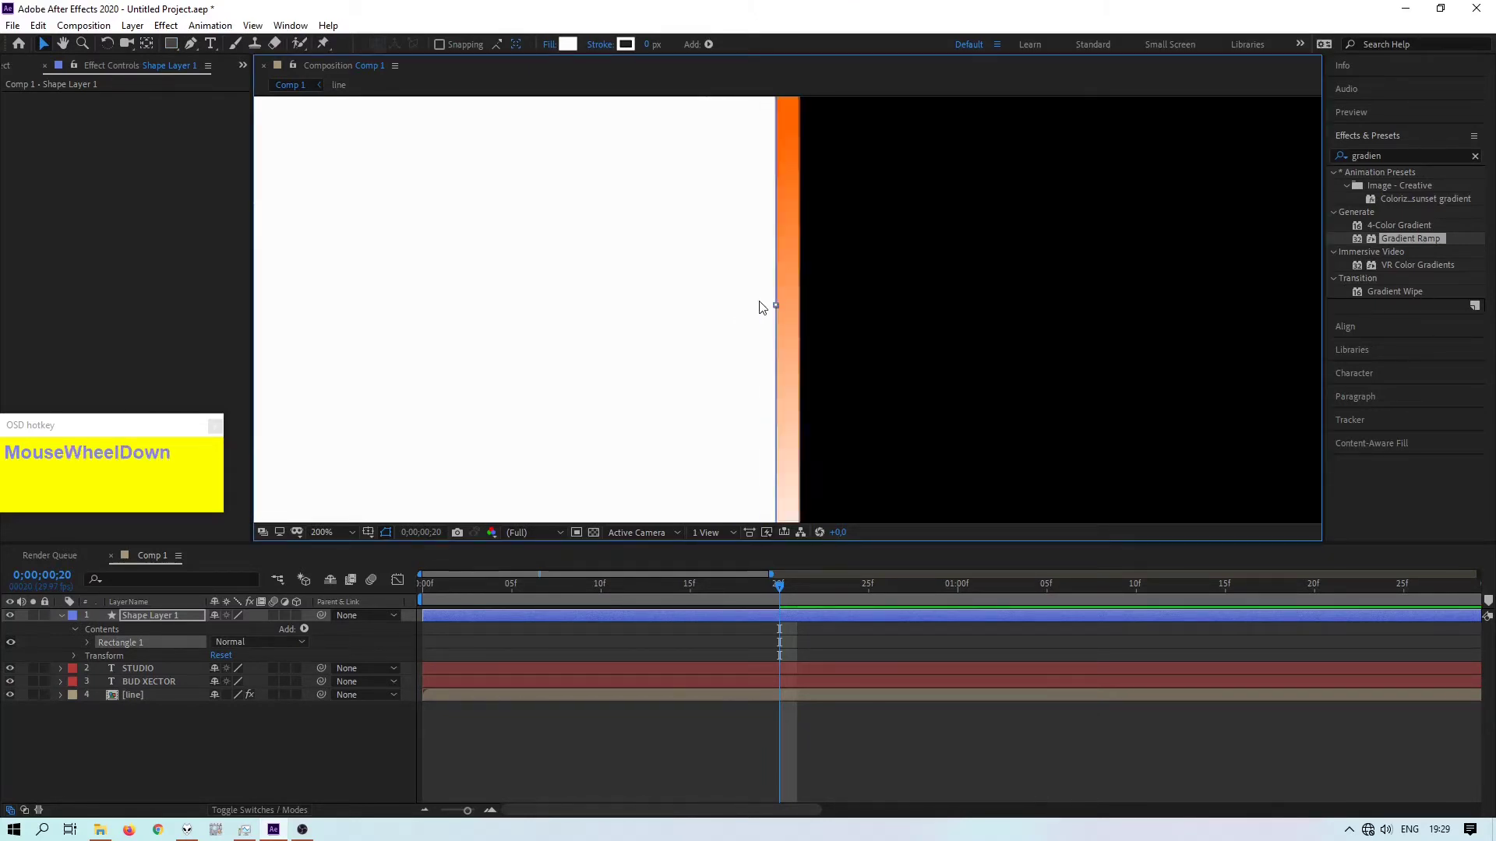
{"action": "scroll", "scroll_direction": "down", "scroll_amount": 3}
{"action": "left_click", "coordinate": [337, 269]}
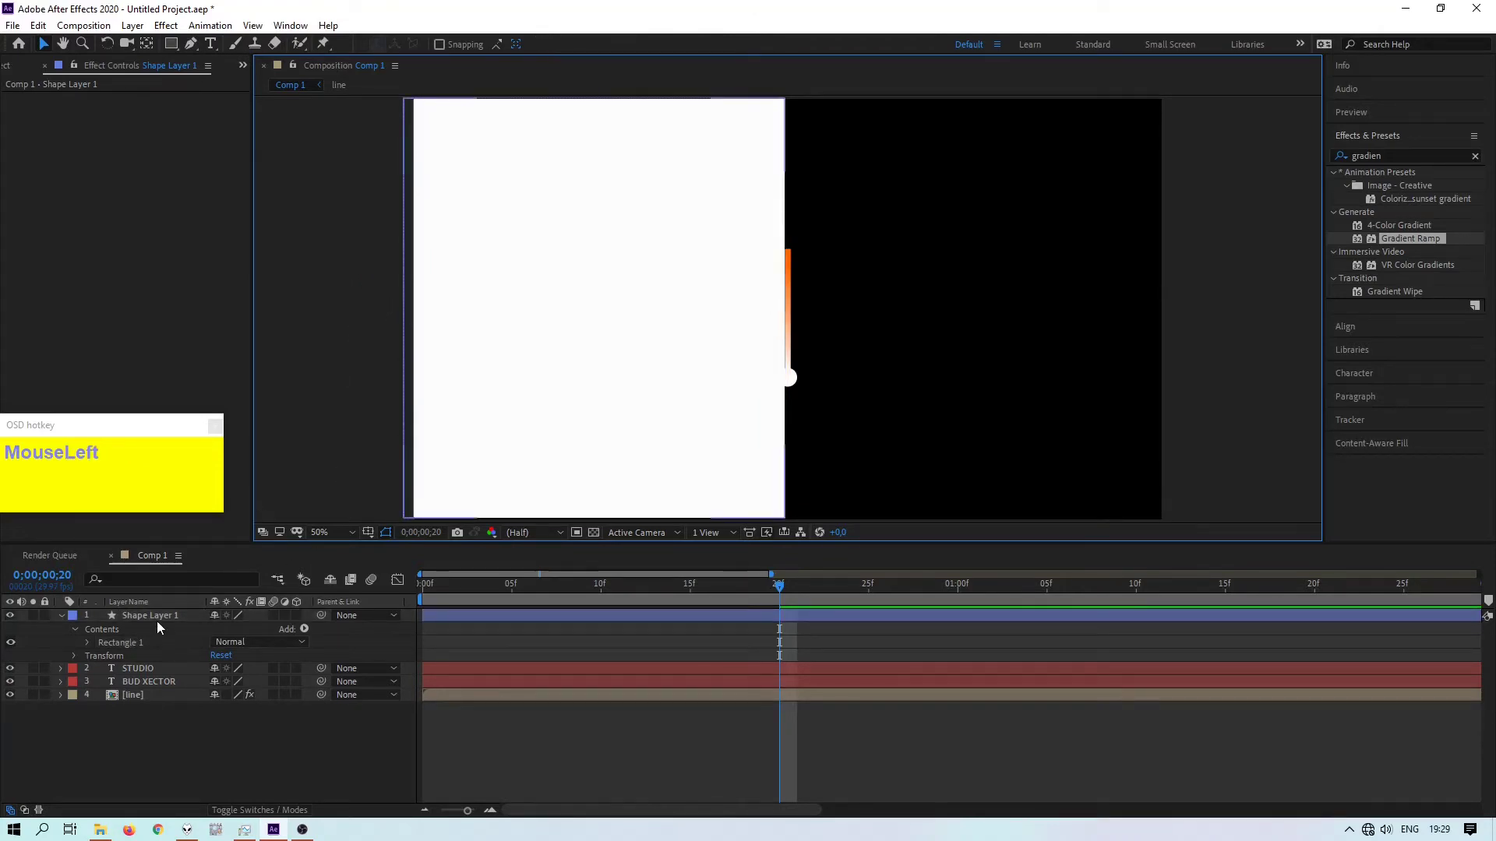
- Rename the rectangle layer to 'matte'
{"action": "right_click", "coordinate": [154, 620]}
{"action": "left_click", "coordinate": [171, 614]}
{"action": "type", "text": "m"}
{"action": "type", "text": "matte"}
{"action": "key", "text": "Return"}
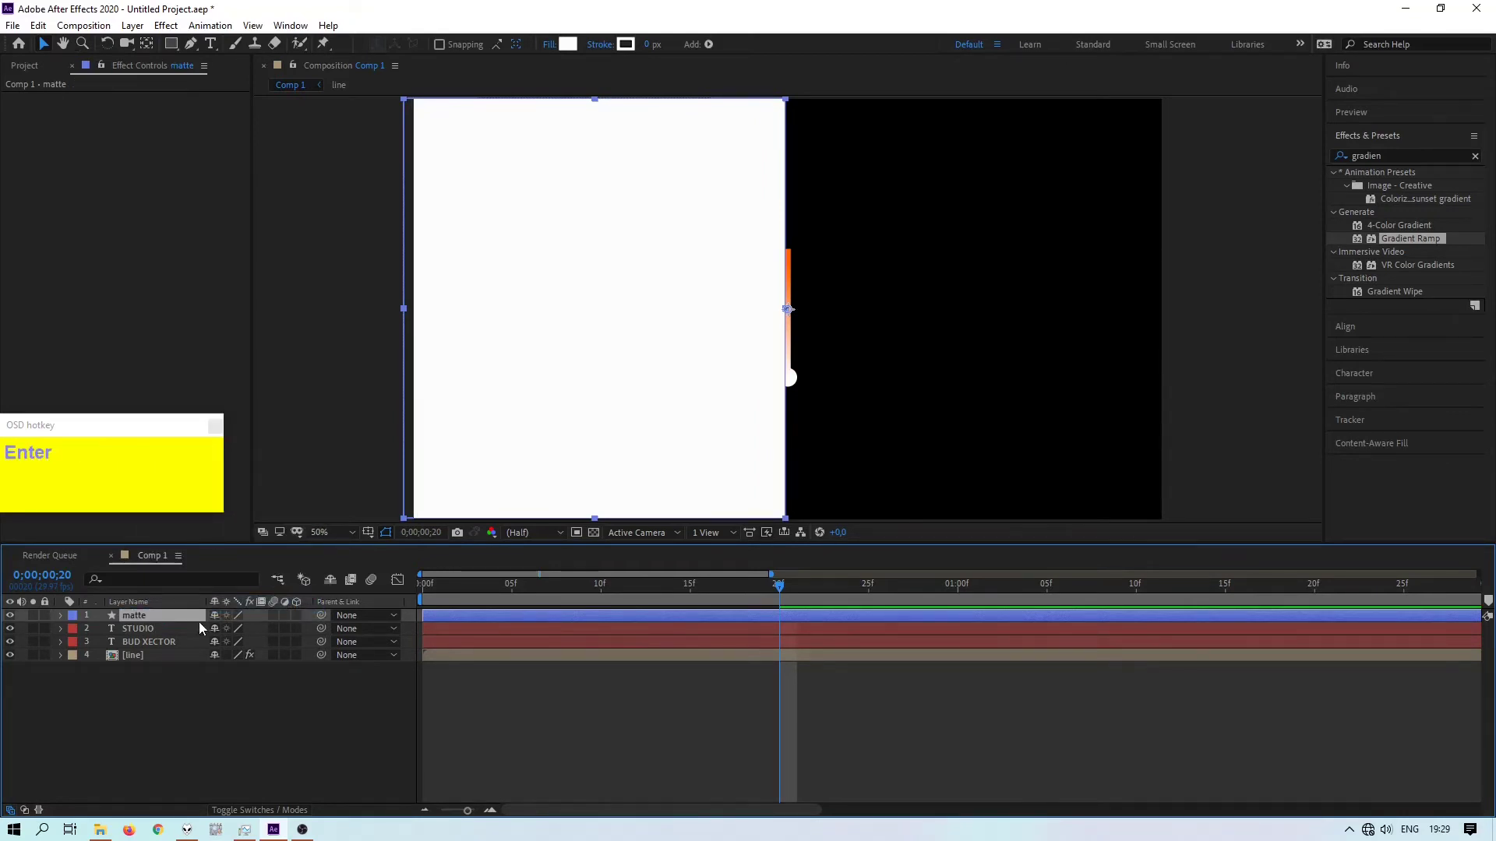
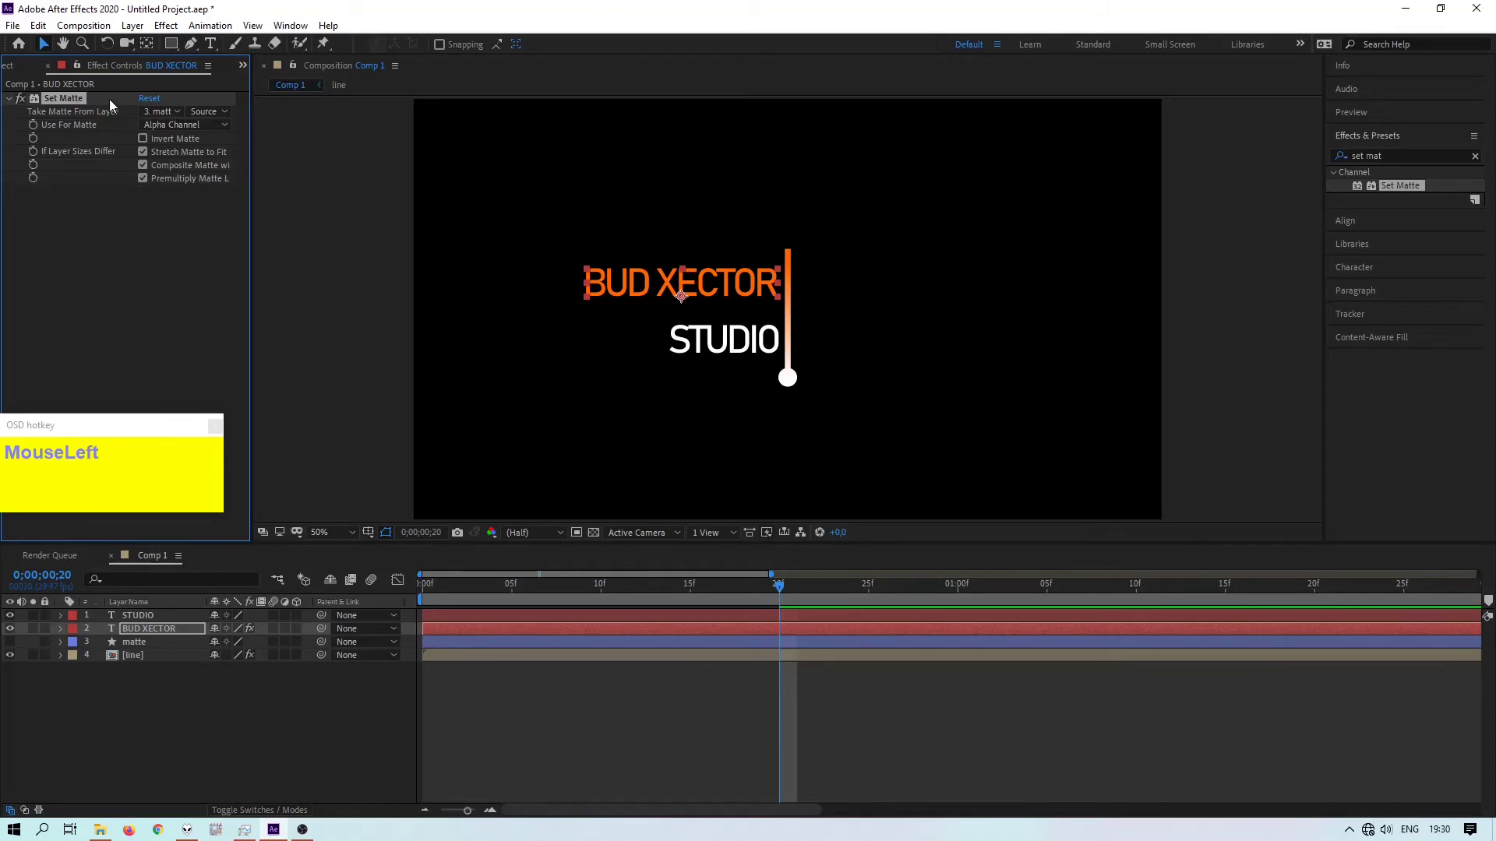
- Copy the Set Matte effect to STUDIO, move to 1s10f and reveal BUD XECTOR's Position
{"action": "key", "text": "ctrl+c"}
{"action": "left_click_drag", "start_coordinate": [140, 621], "coordinate": [217, 286]}
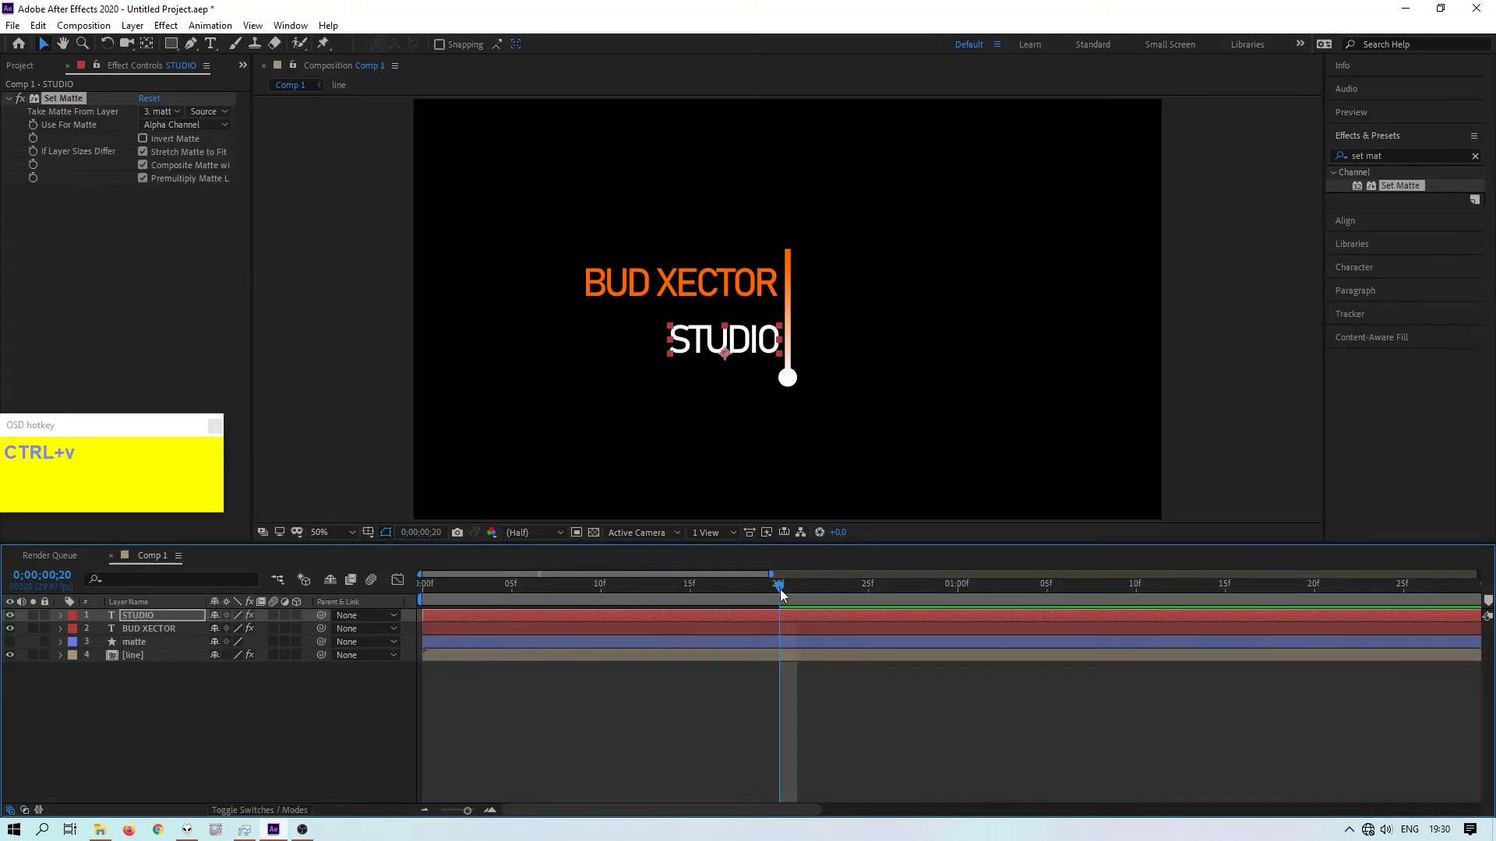
{"action": "left_click_drag", "start_coordinate": [786, 595], "coordinate": [1149, 610]}
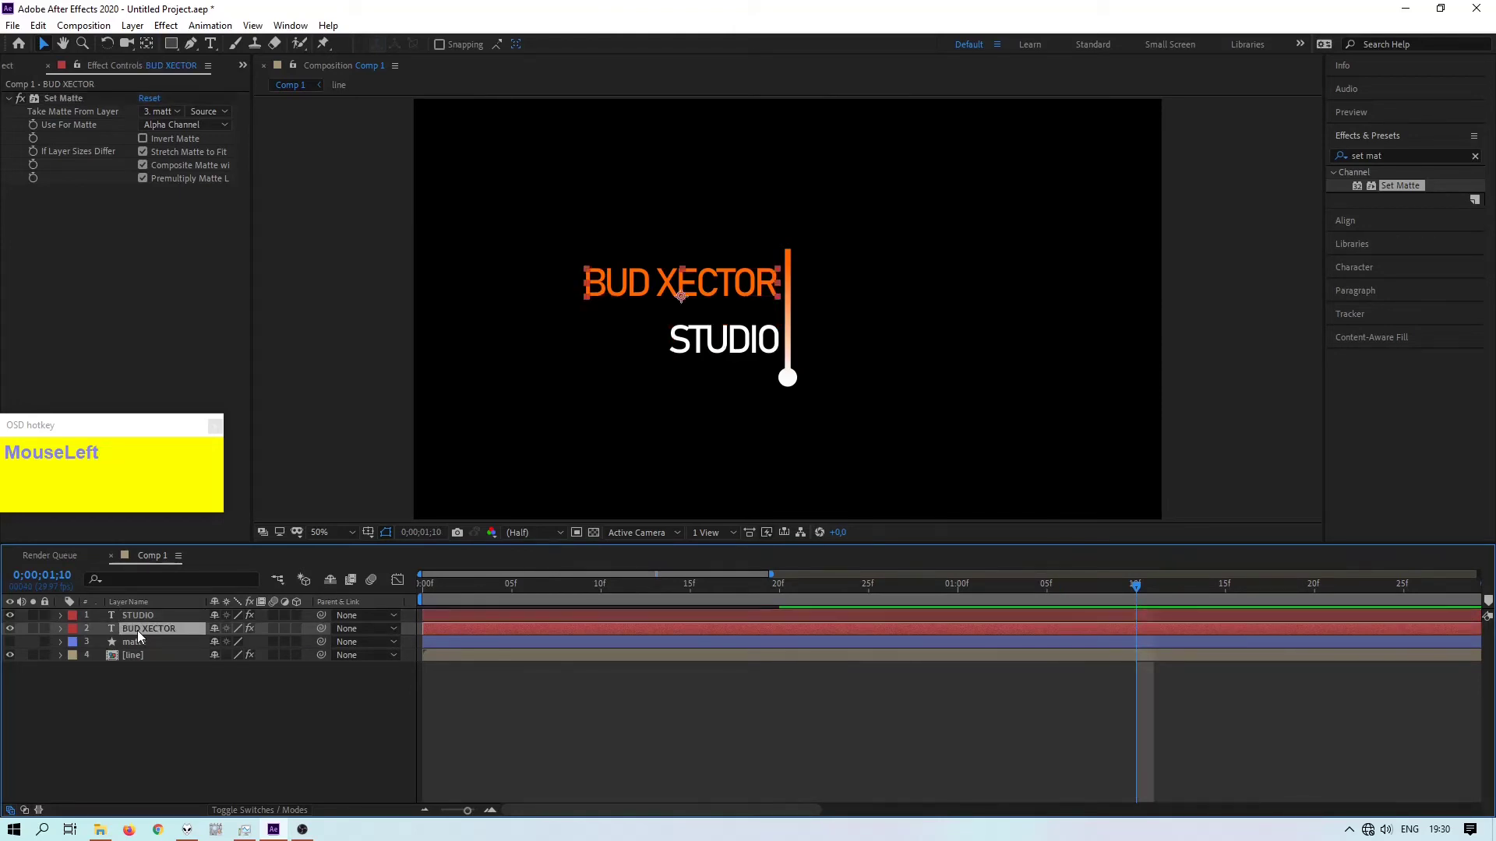
{"action": "key", "text": "p"}
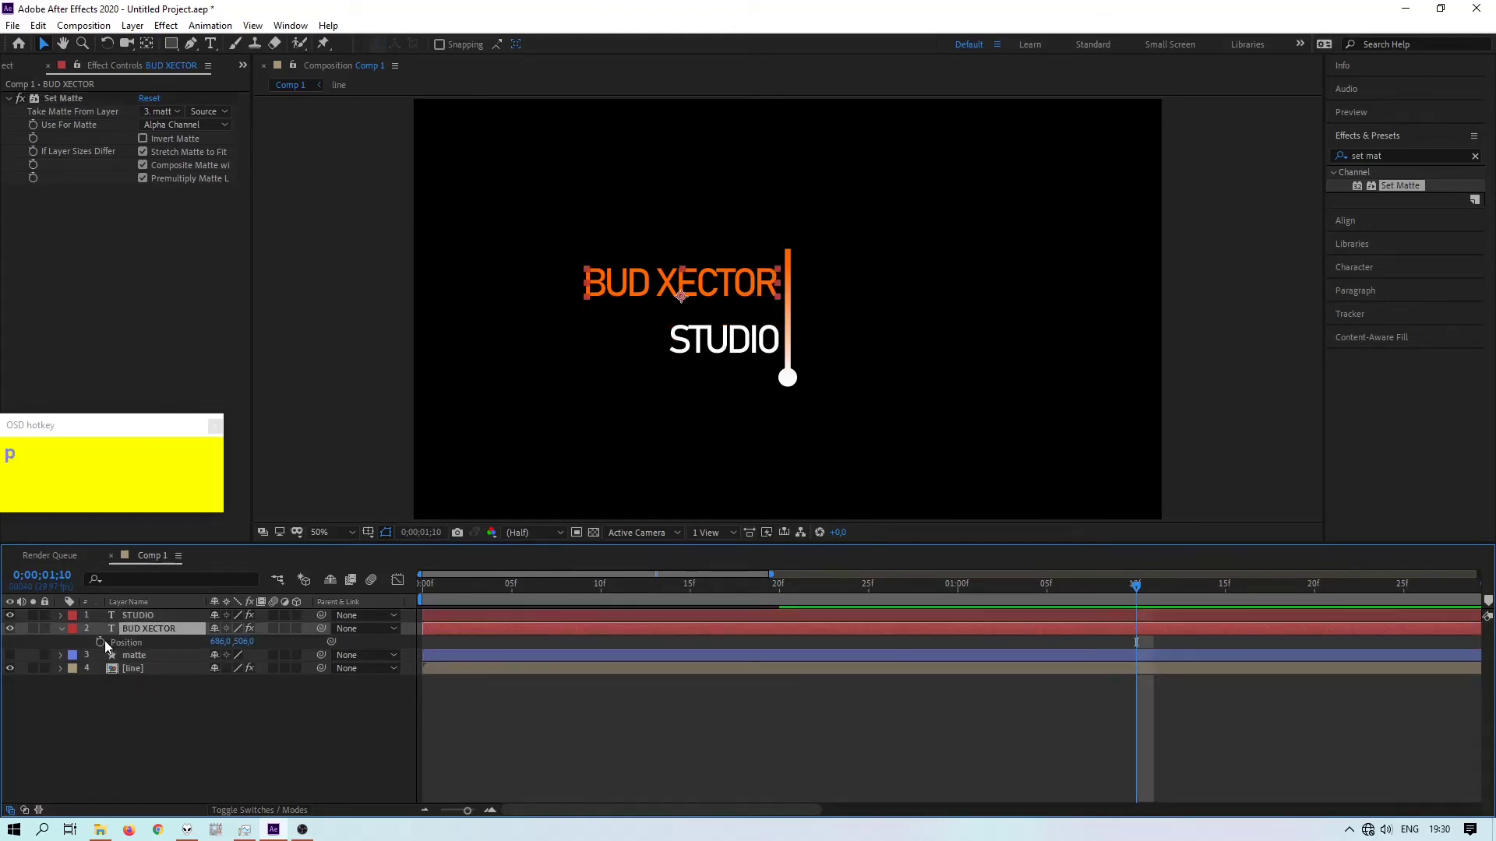
- Keyframe BUD XECTOR and STUDIO hidden behind the line at frame 25, then return to frame 0
{"action": "left_click_drag", "start_coordinate": [107, 646], "coordinate": [896, 282]}
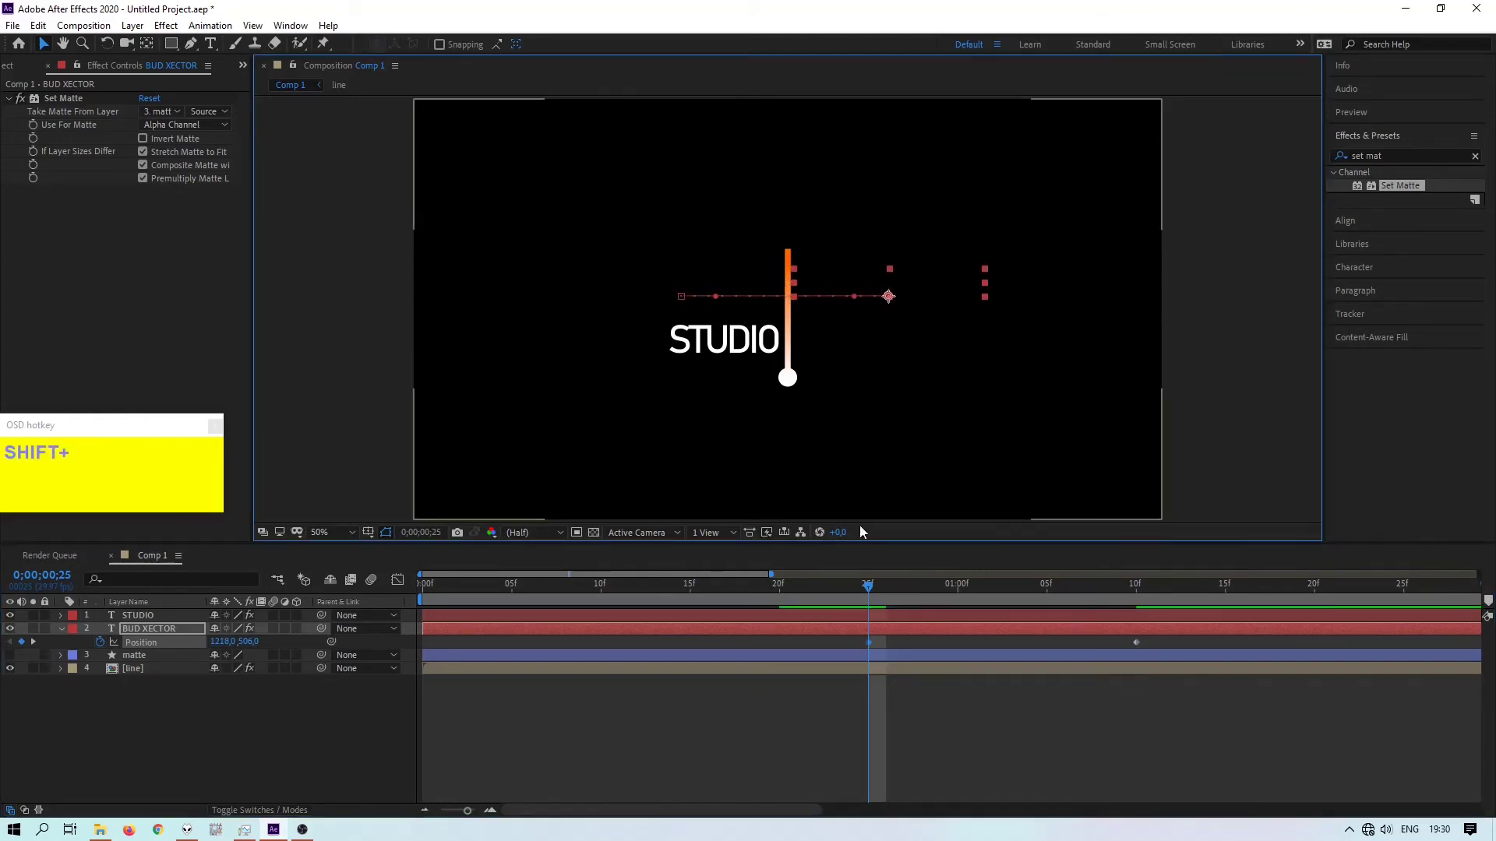
{"action": "left_click", "coordinate": [68, 622]}
{"action": "key", "text": "p"}
{"action": "left_click_drag", "start_coordinate": [880, 588], "coordinate": [848, 341]}
{"action": "left_click_drag", "start_coordinate": [1276, 727], "coordinate": [1364, 120]}
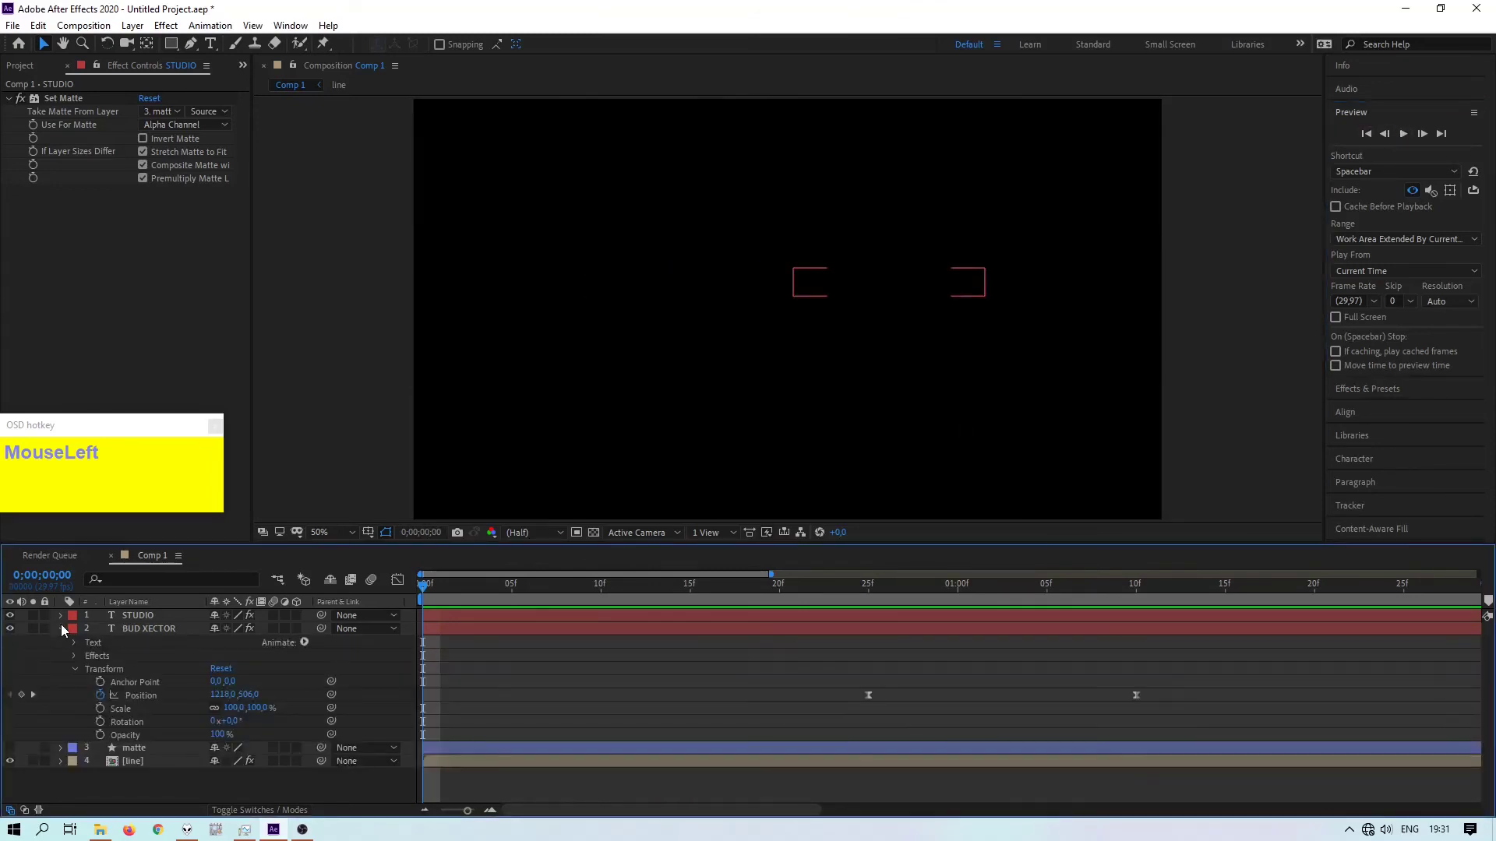
- Shift STUDIO's slide keyframes later than BUD XECTOR's and scrub to 2 seconds to check the stagger
{"action": "scroll", "scroll_direction": "down", "scroll_amount": 3}
{"action": "left_click_drag", "start_coordinate": [1246, 762], "coordinate": [1399, 630]}
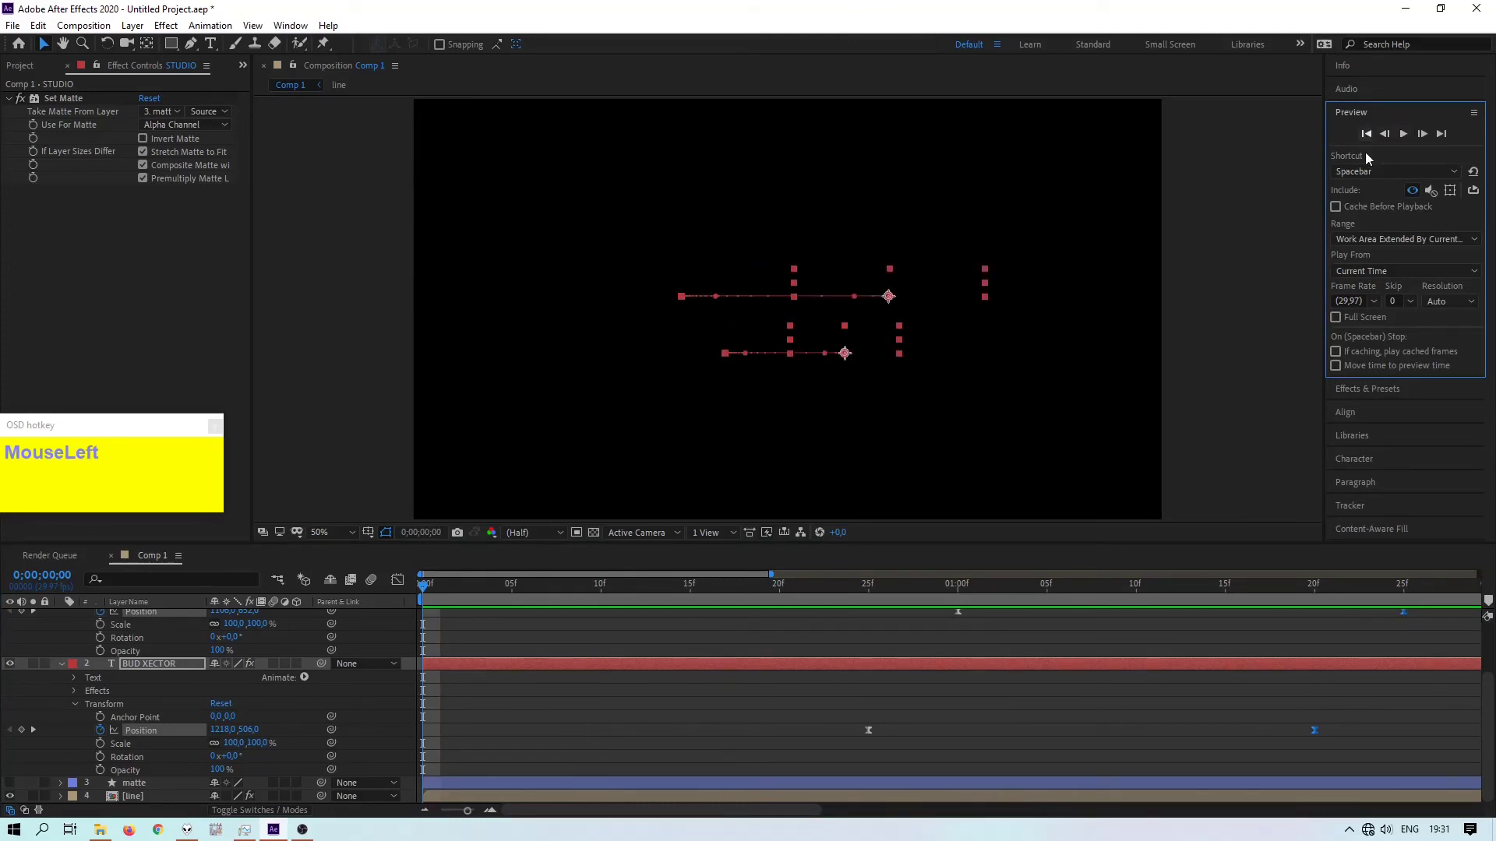
{"action": "scroll", "scroll_direction": "up", "scroll_amount": 3}
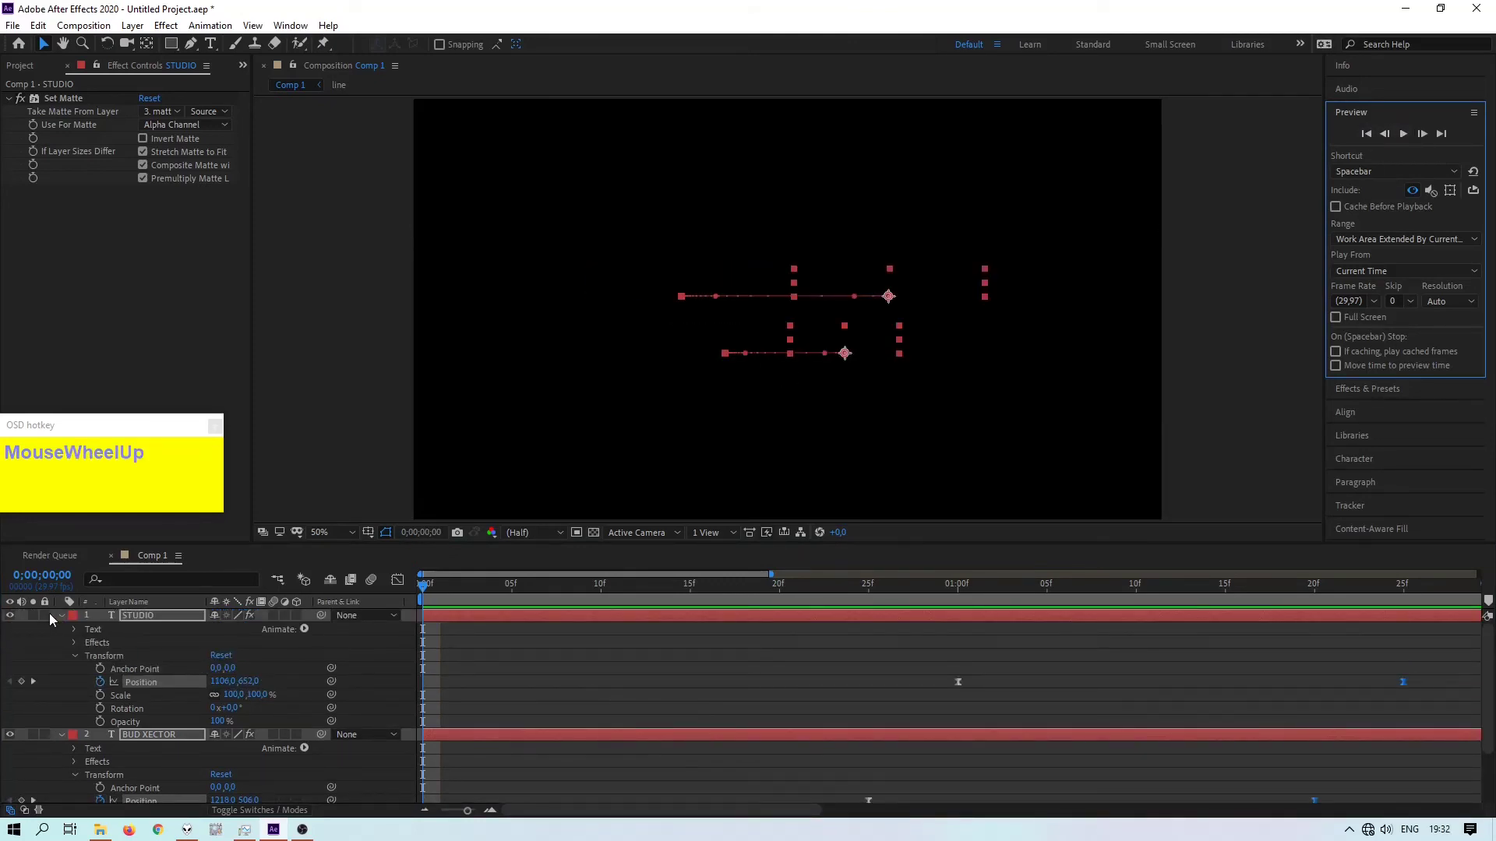
{"action": "left_click_drag", "start_coordinate": [71, 623], "coordinate": [1078, 585]}
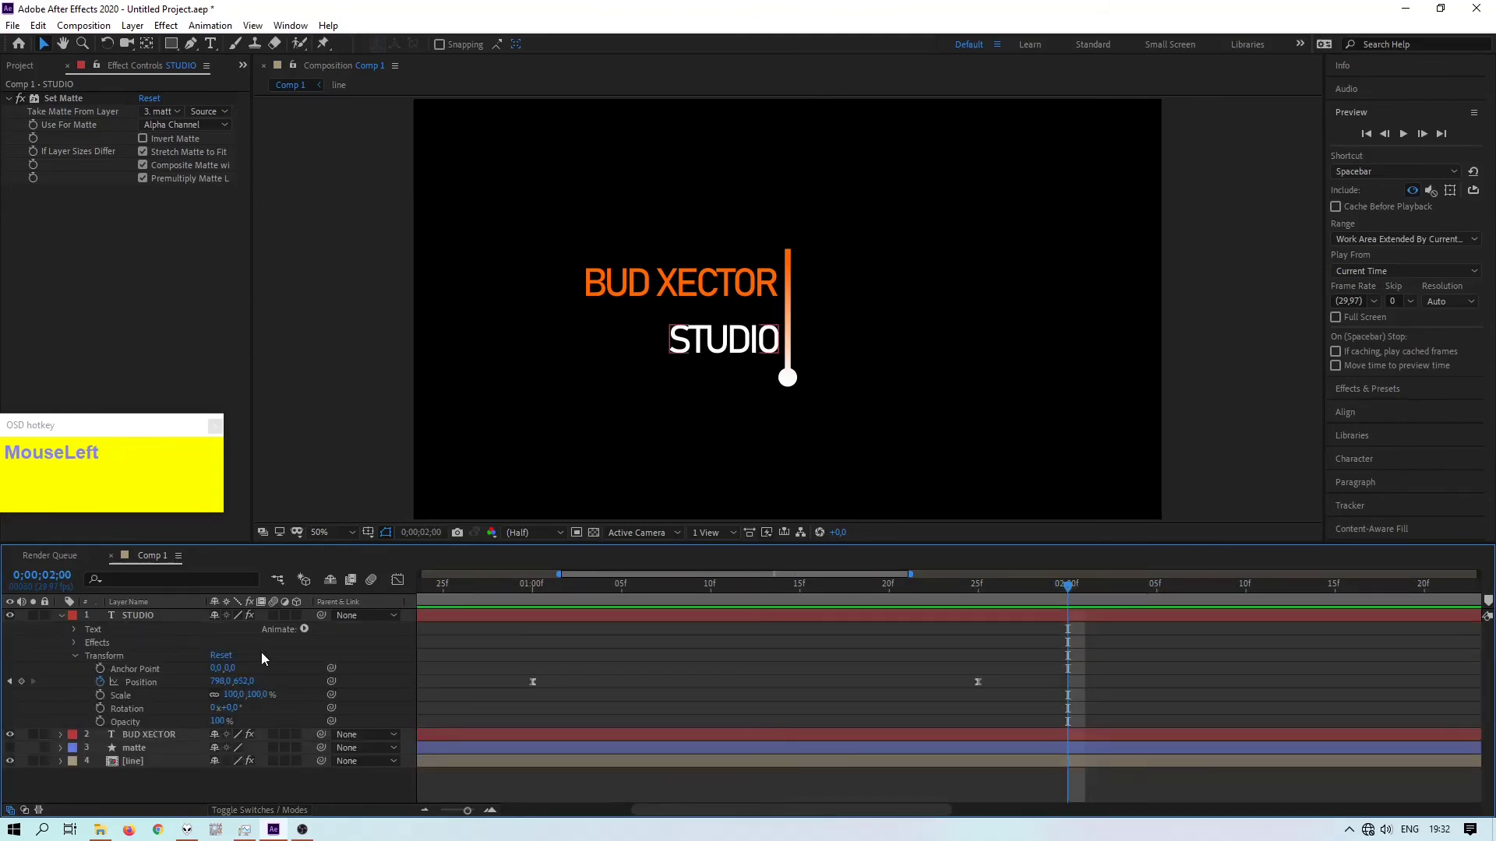
{"action": "scroll", "scroll_direction": "down", "scroll_amount": 3}
{"action": "left_click_drag", "start_coordinate": [65, 741], "coordinate": [432, 532]}
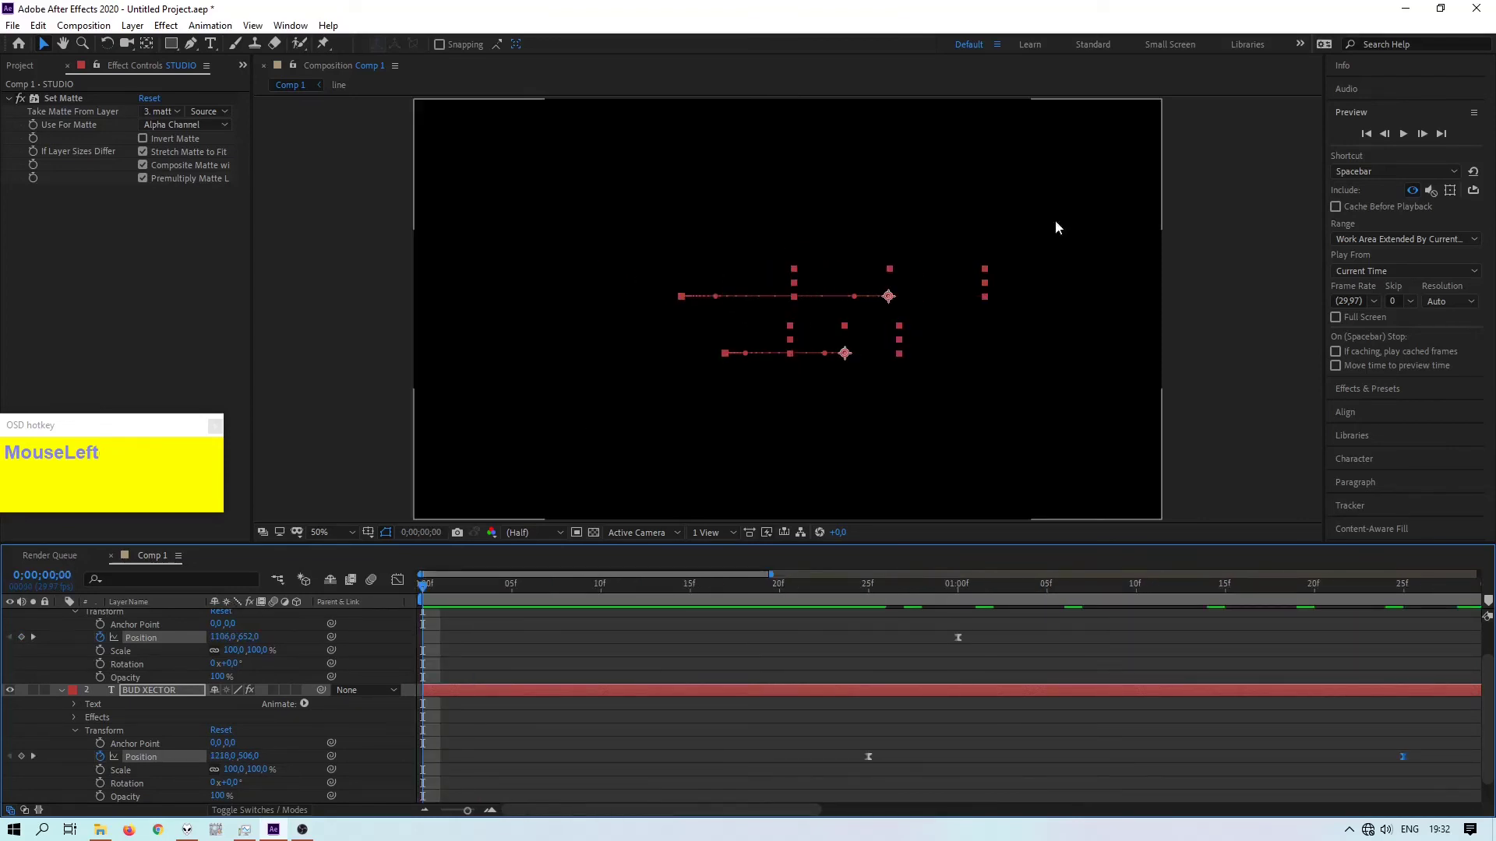
{"action": "scroll", "scroll_direction": "up", "scroll_amount": 3}
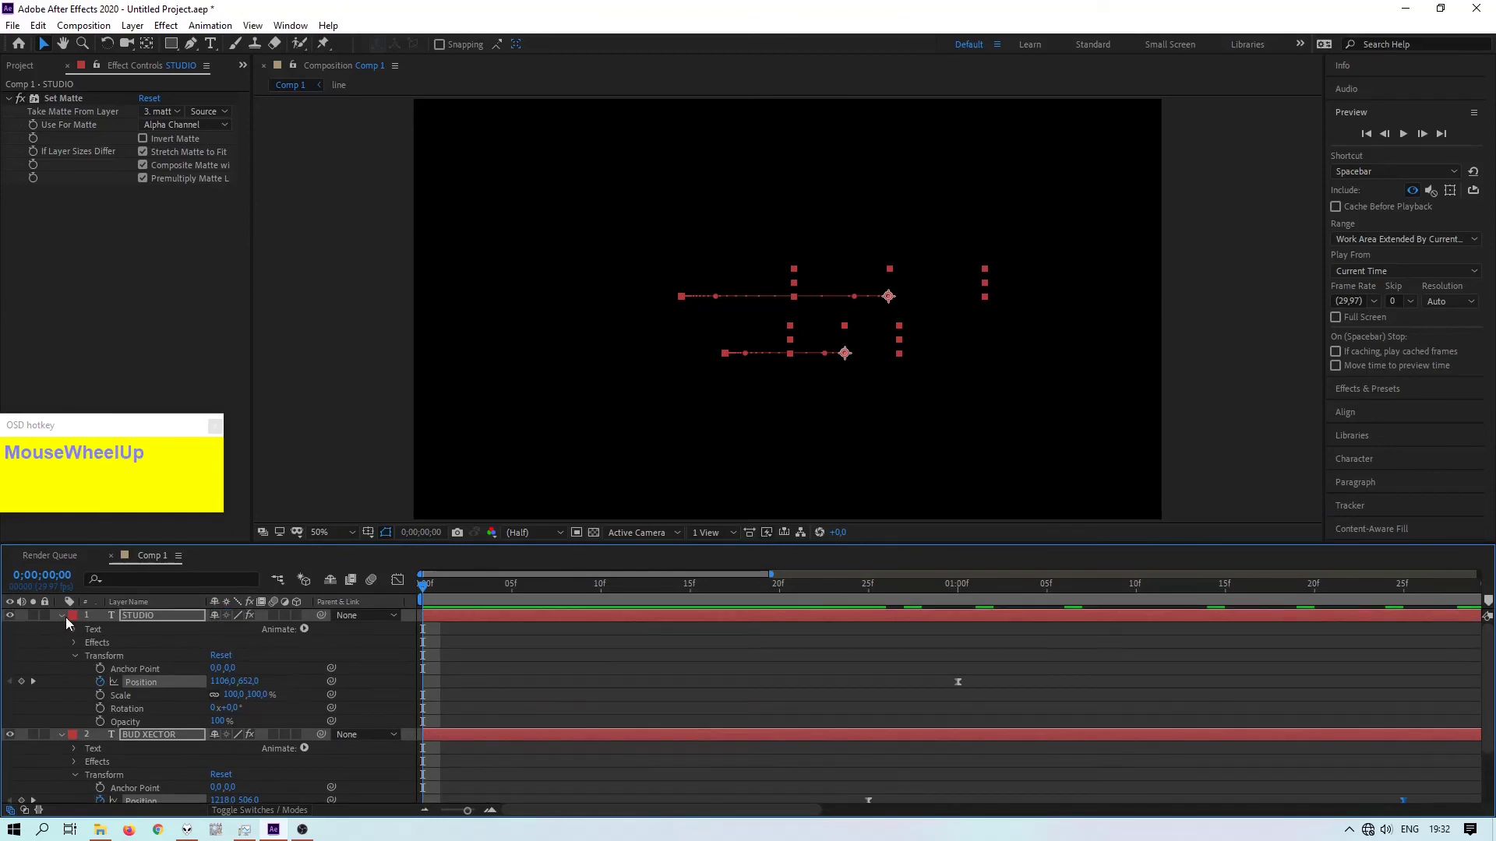
- Pre-compose all logo layers into Pre-comp 1 and drag it toward the frame centre
{"action": "left_click_drag", "start_coordinate": [67, 622], "coordinate": [136, 618]}
{"action": "right_click", "coordinate": [135, 618]}
{"action": "left_click_drag", "start_coordinate": [224, 557], "coordinate": [812, 345]}
{"action": "left_click", "coordinate": [787, 716]}
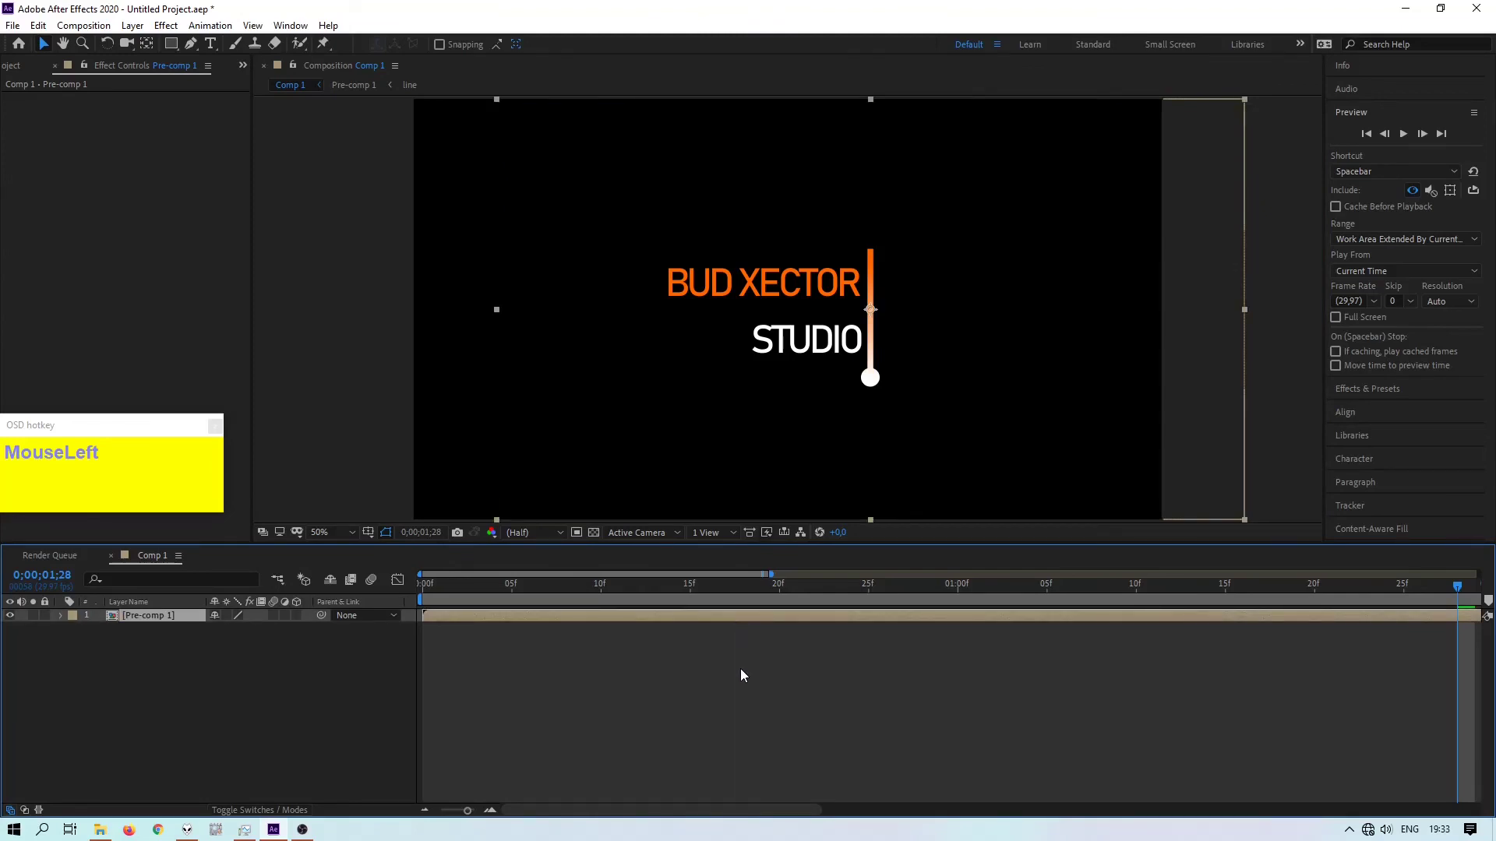
- Duplicate Pre-comp 1, place the copy after the original and time-reverse it
{"action": "key", "text": "ctrl+d"}
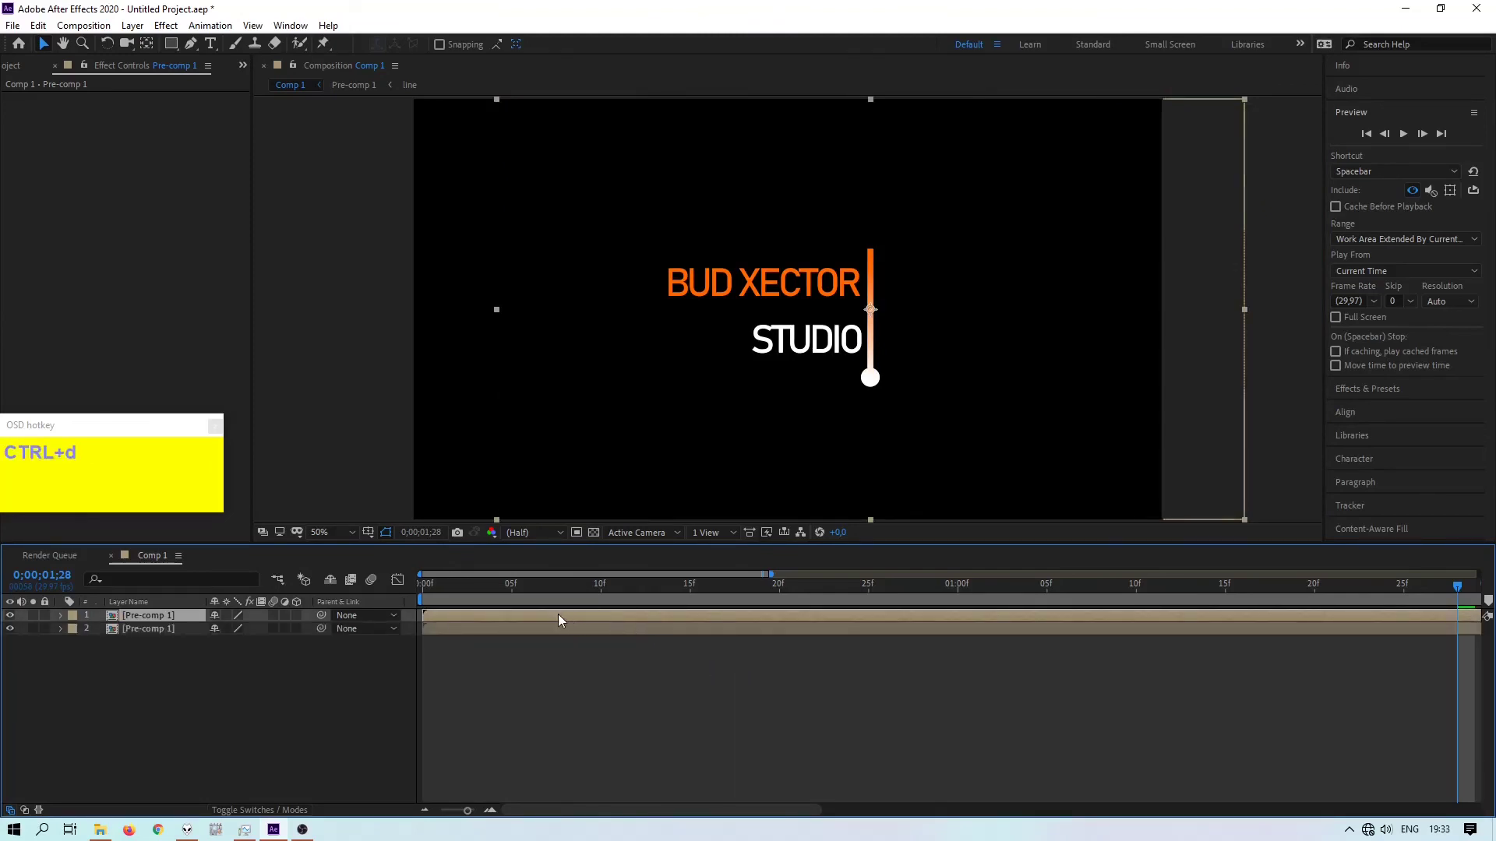
{"action": "left_click_drag", "start_coordinate": [561, 617], "coordinate": [1298, 620]}
{"action": "right_click", "coordinate": [1298, 620]}
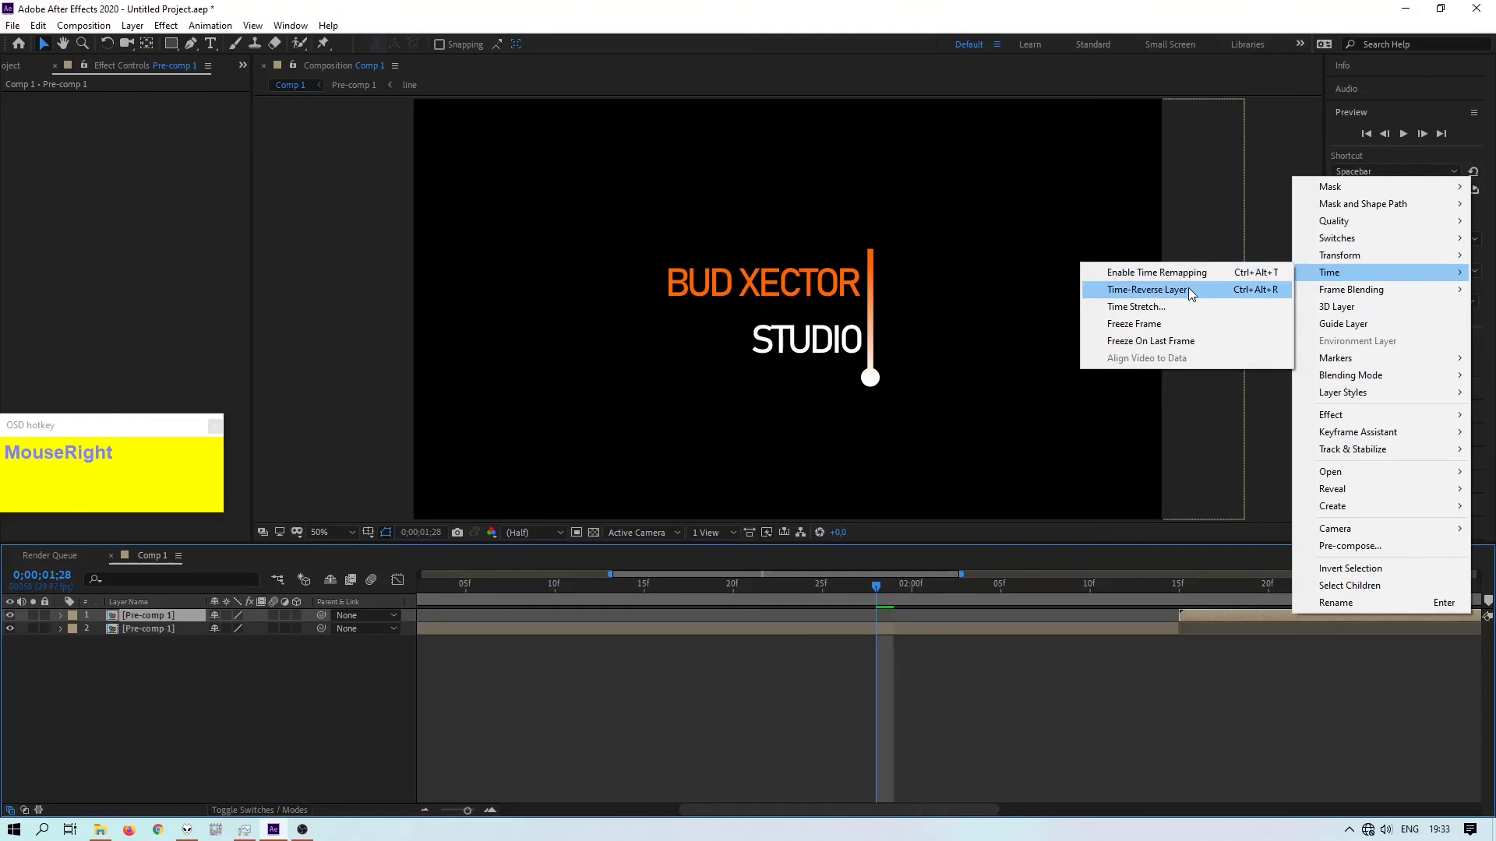
{"action": "left_click_drag", "start_coordinate": [1194, 294], "coordinate": [1440, 776]}
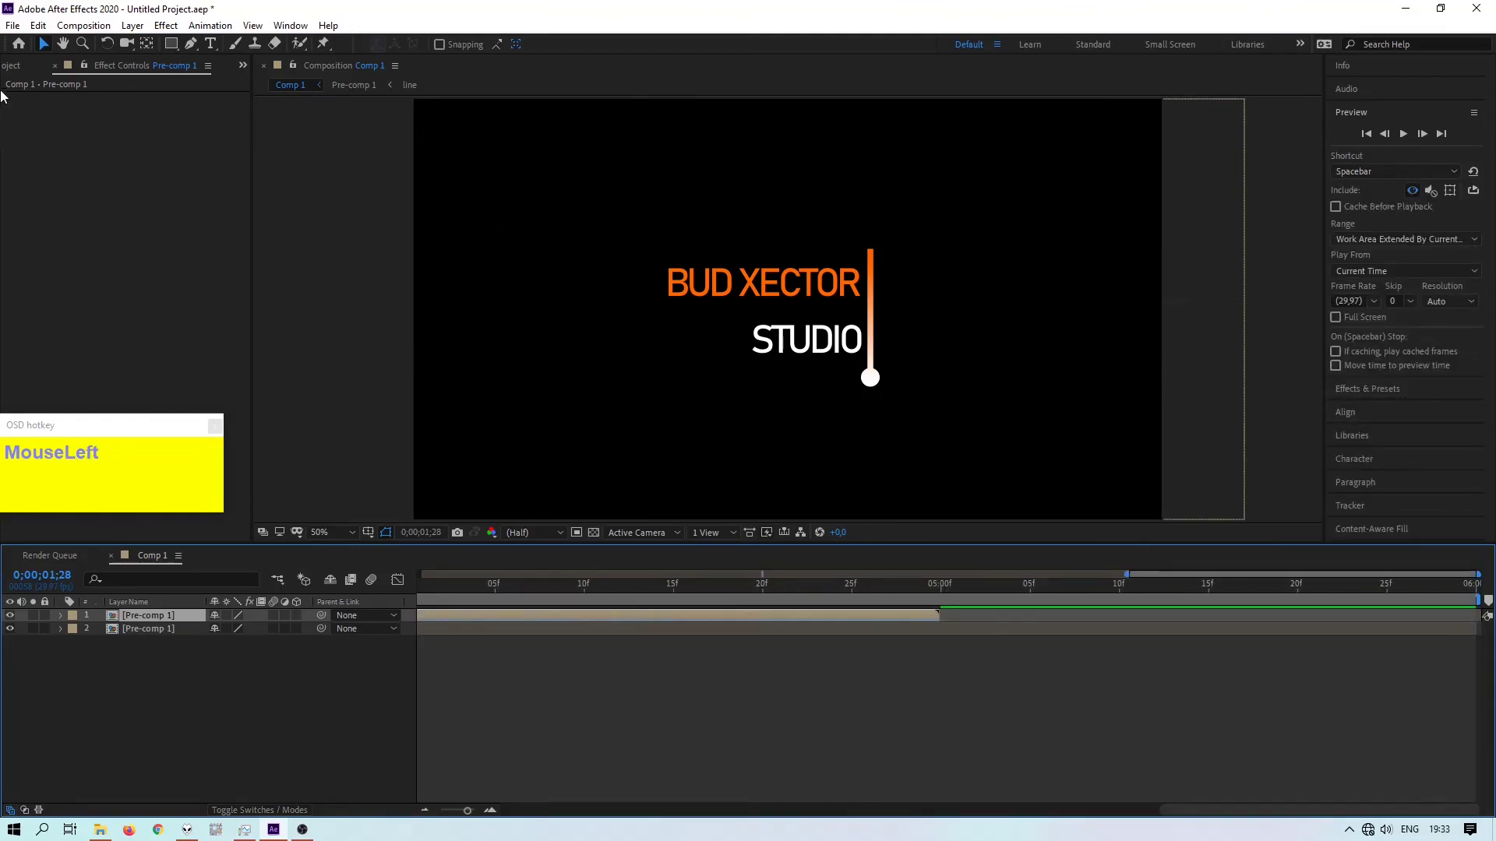
{"action": "right_click", "coordinate": [54, 212]}
- Set Comp 1's duration to 0:00:05:00 and play back the finished reveal
{"action": "left_click", "coordinate": [70, 222]}
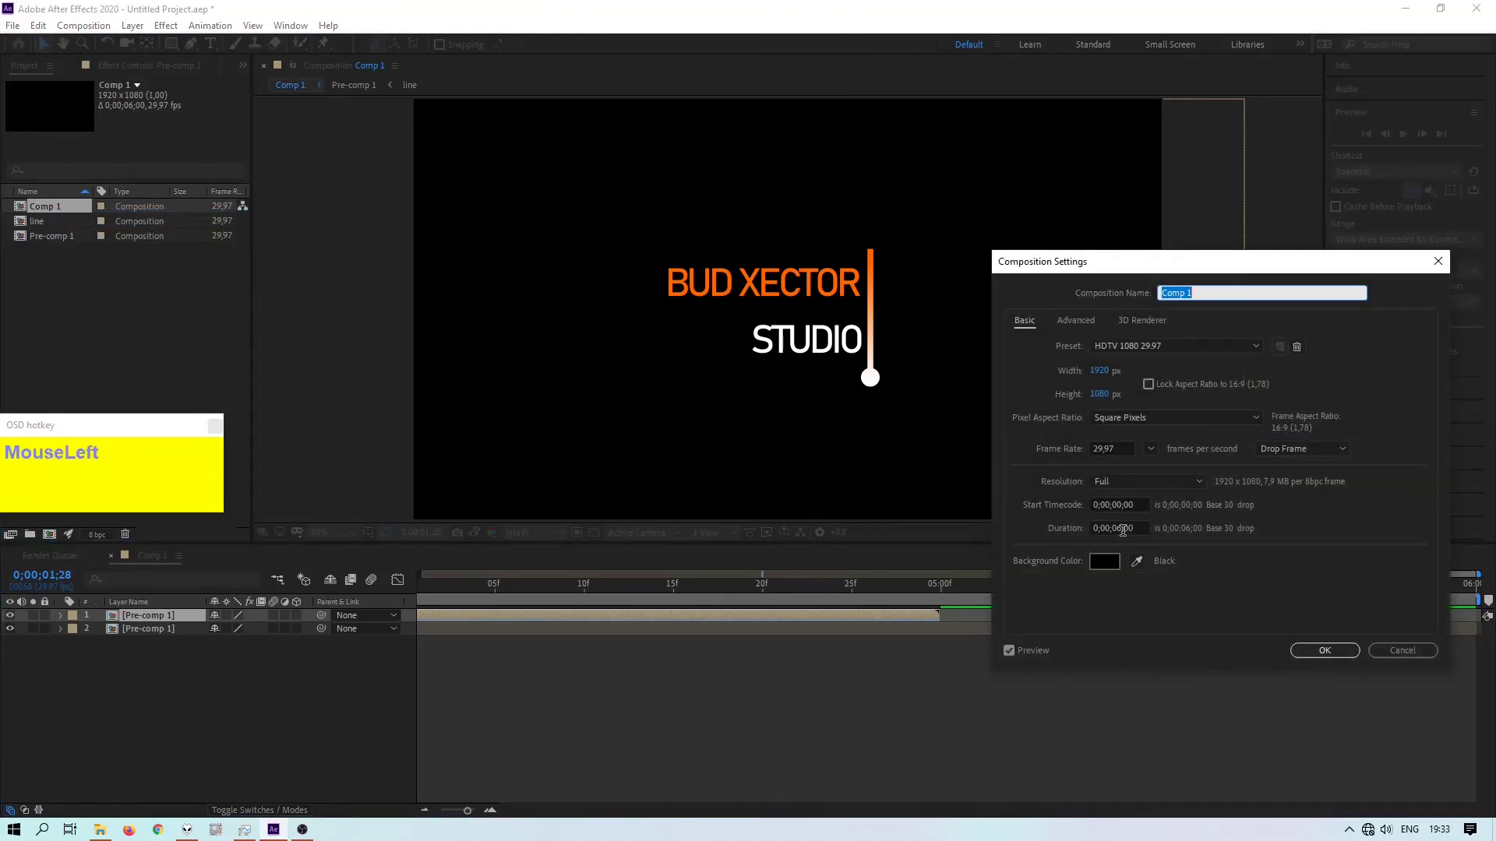
{"action": "key", "text": "Left"}
{"action": "key", "text": "BackSpace"}
{"action": "key", "text": "BackSpace"}
{"action": "key", "text": "BackSpace"}
{"action": "left_click", "coordinate": [1335, 651]}
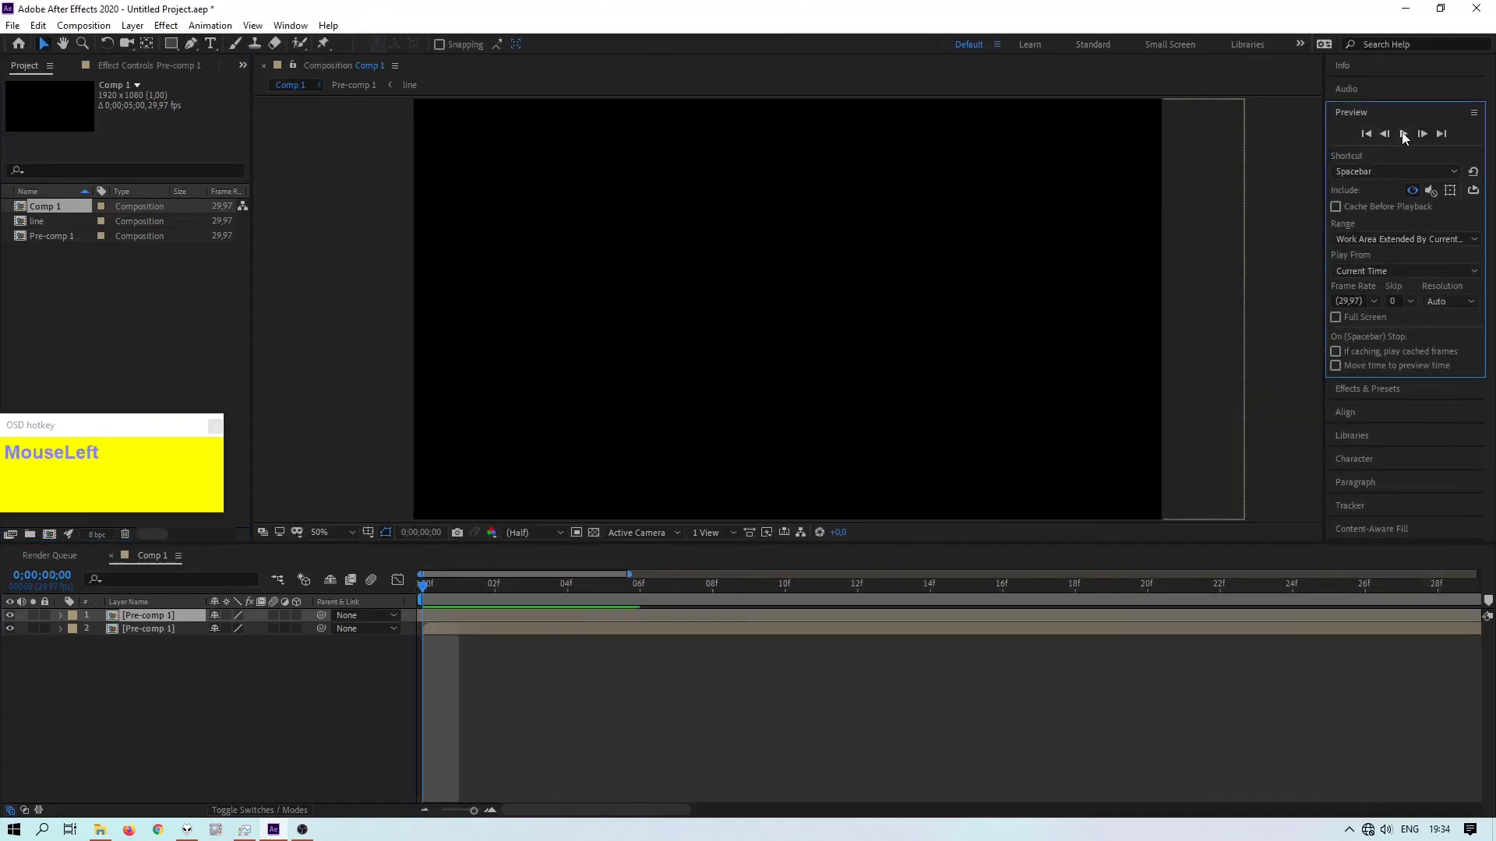